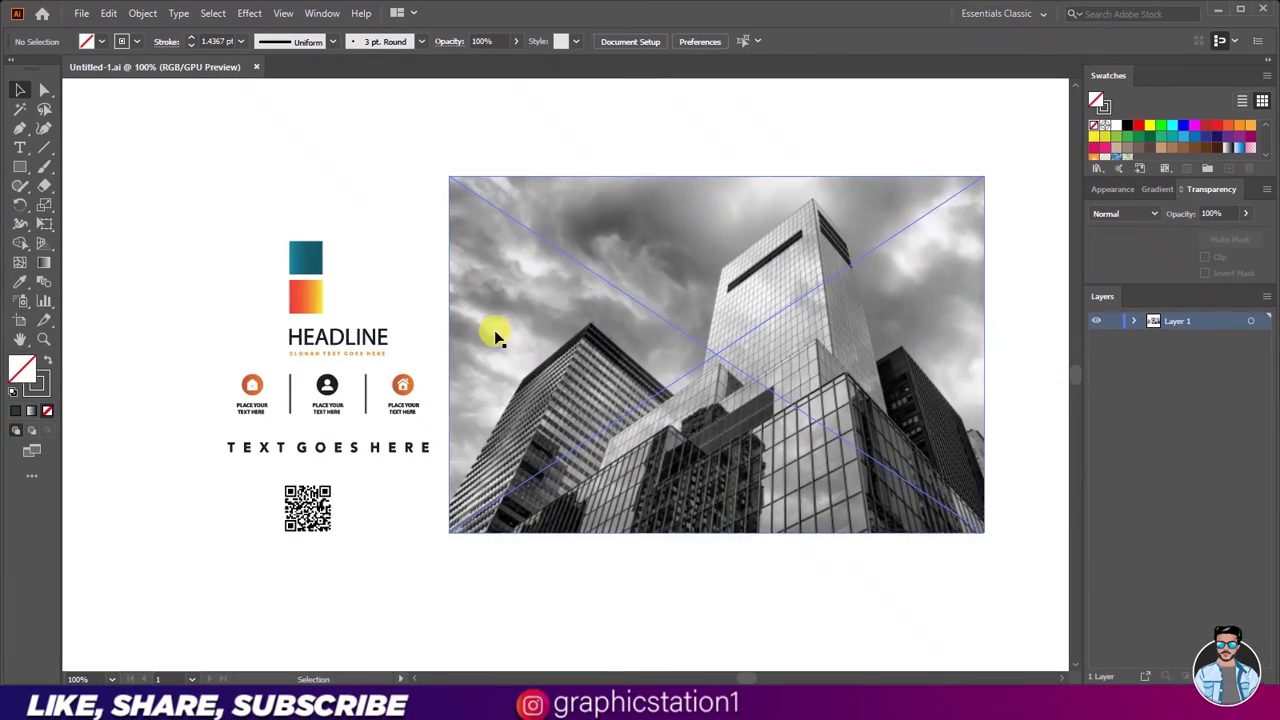
Step: Create a new Print A4 portrait document named 'Brochure Design' measured in inches with zero bleed
left_click(93, 16)
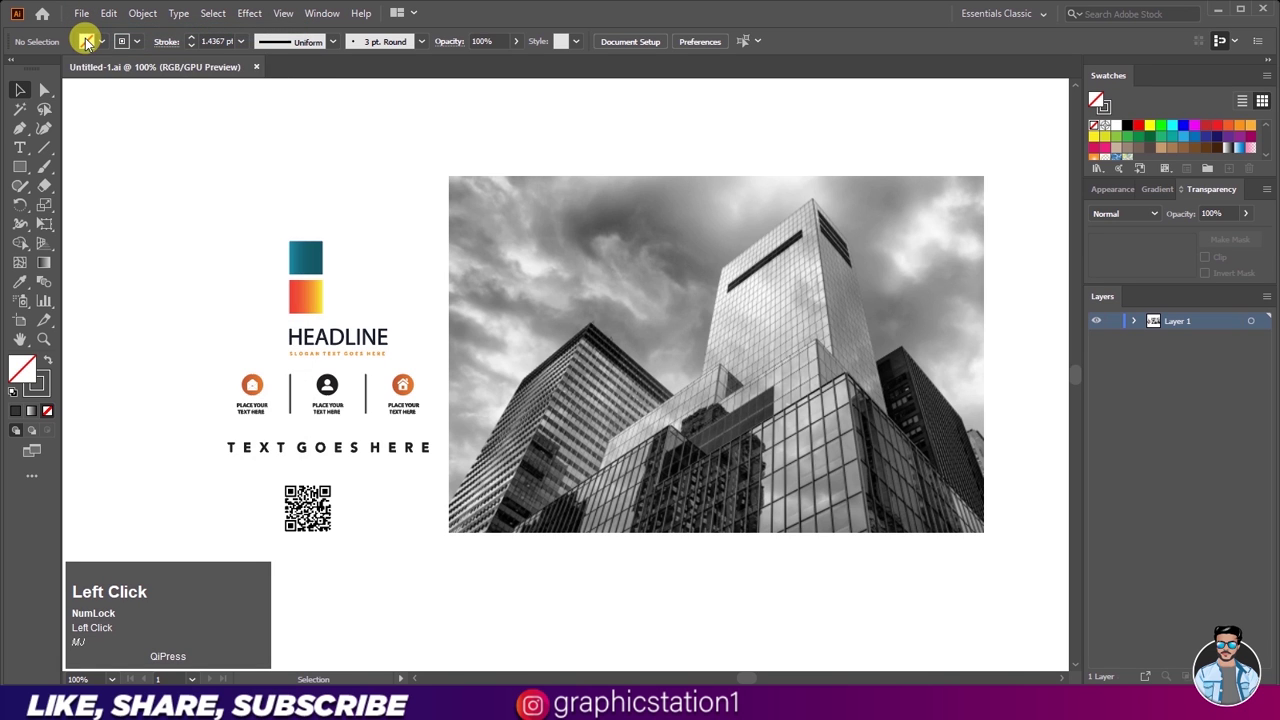
type("mj")
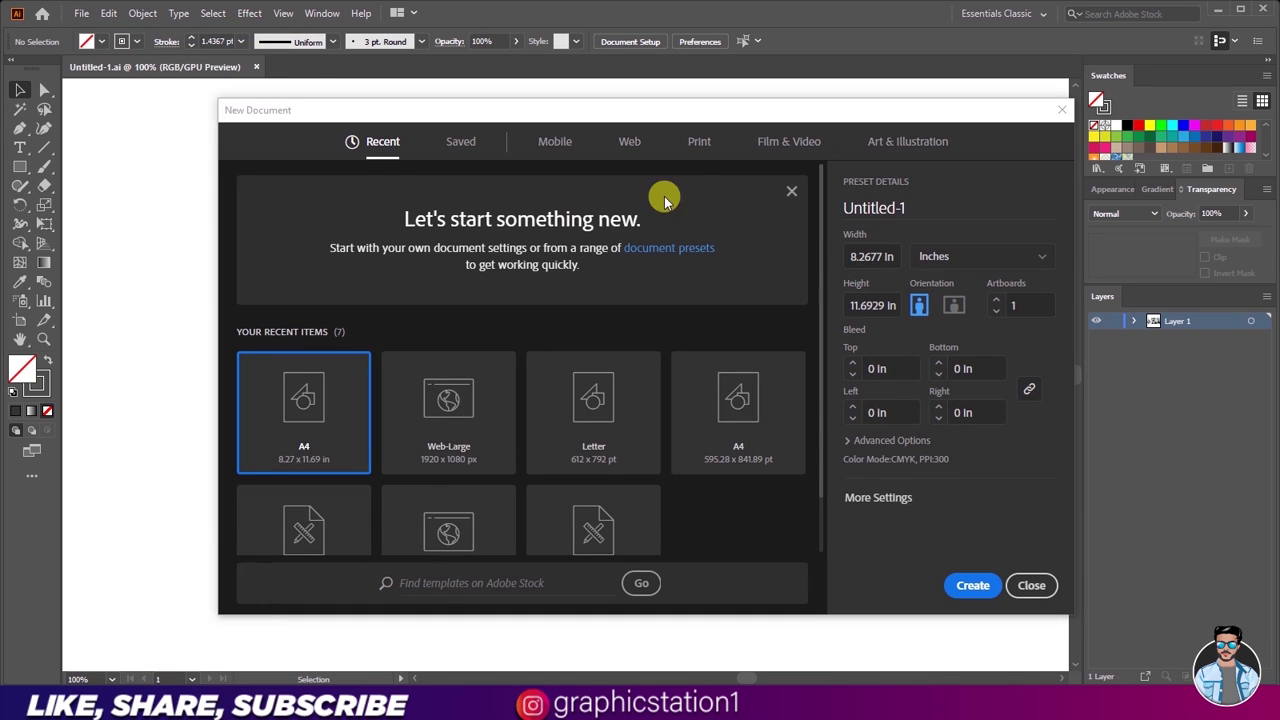
left_click_drag(710, 148, 836, 212)
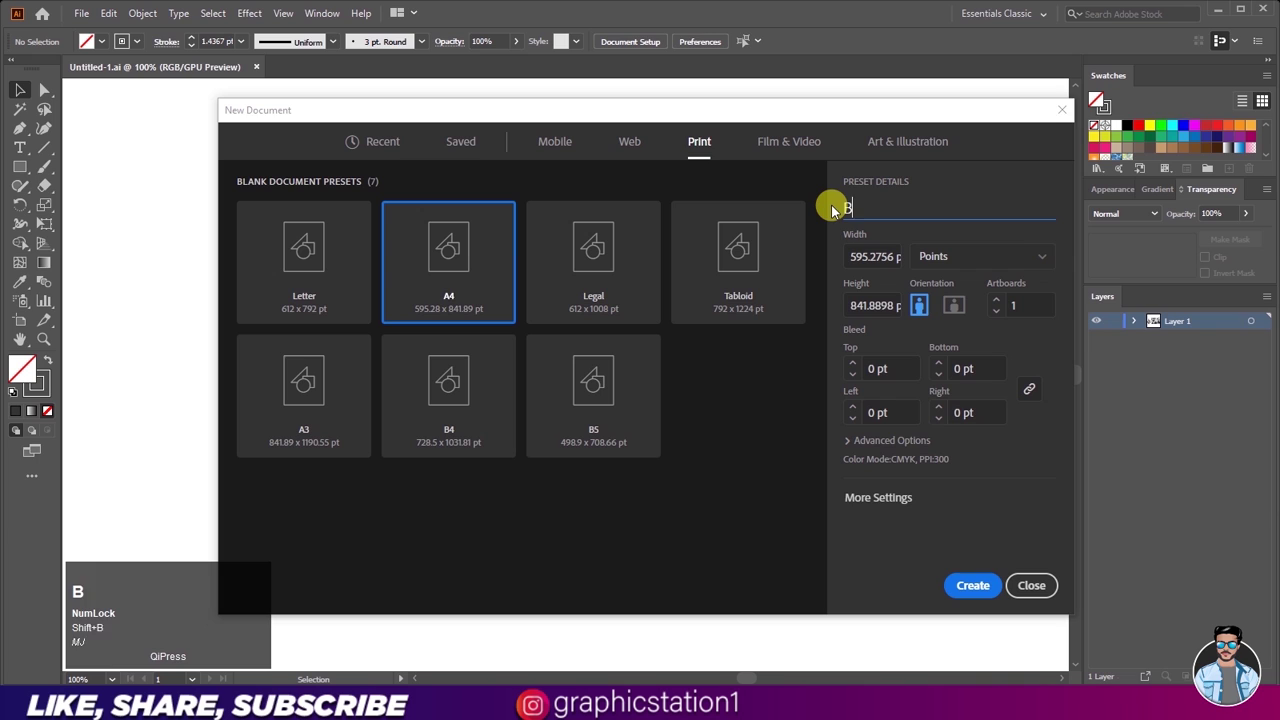
type("ESIG")
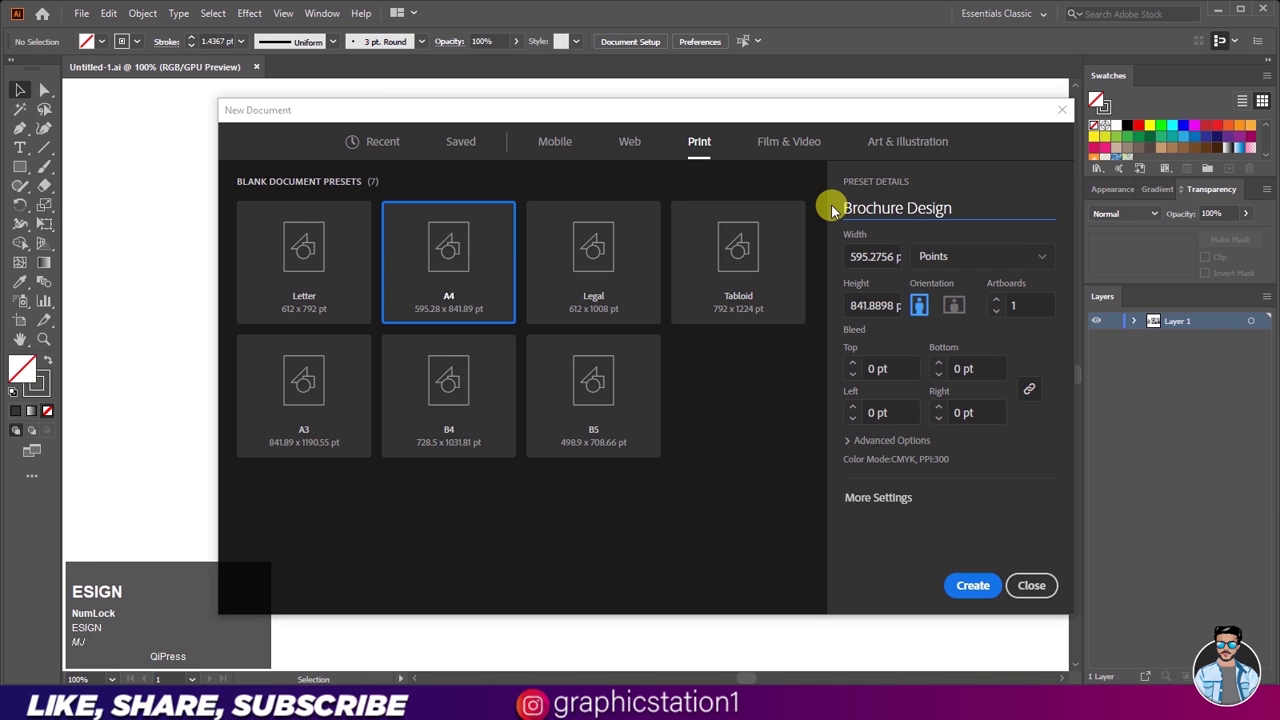
type("n")
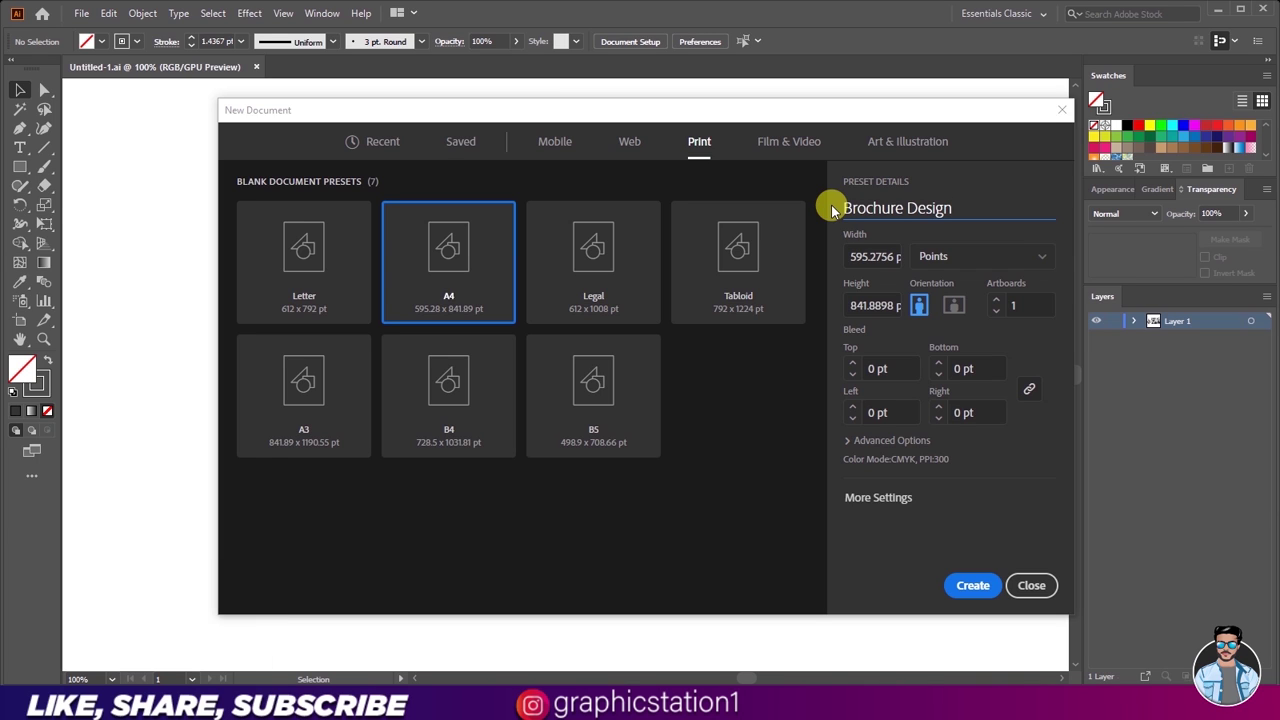
left_click(936, 264)
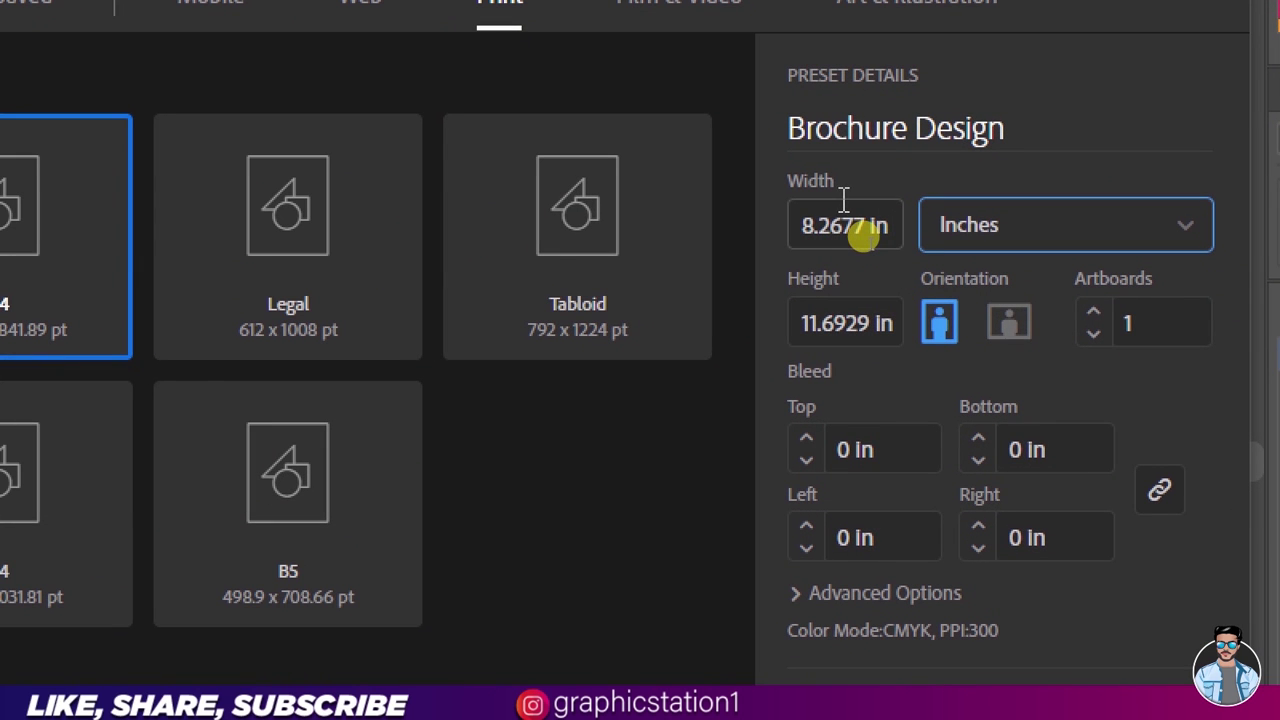
key("ctrl+w")
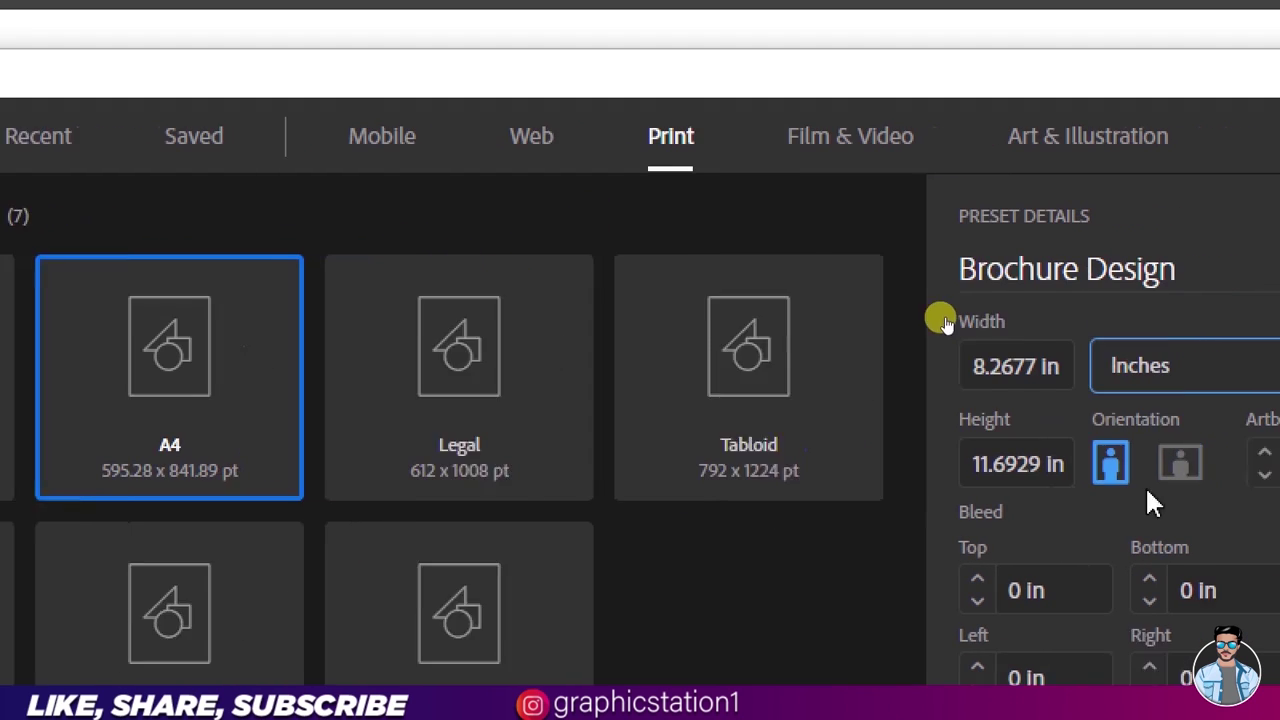
key("ctrl+w")
type("mj")
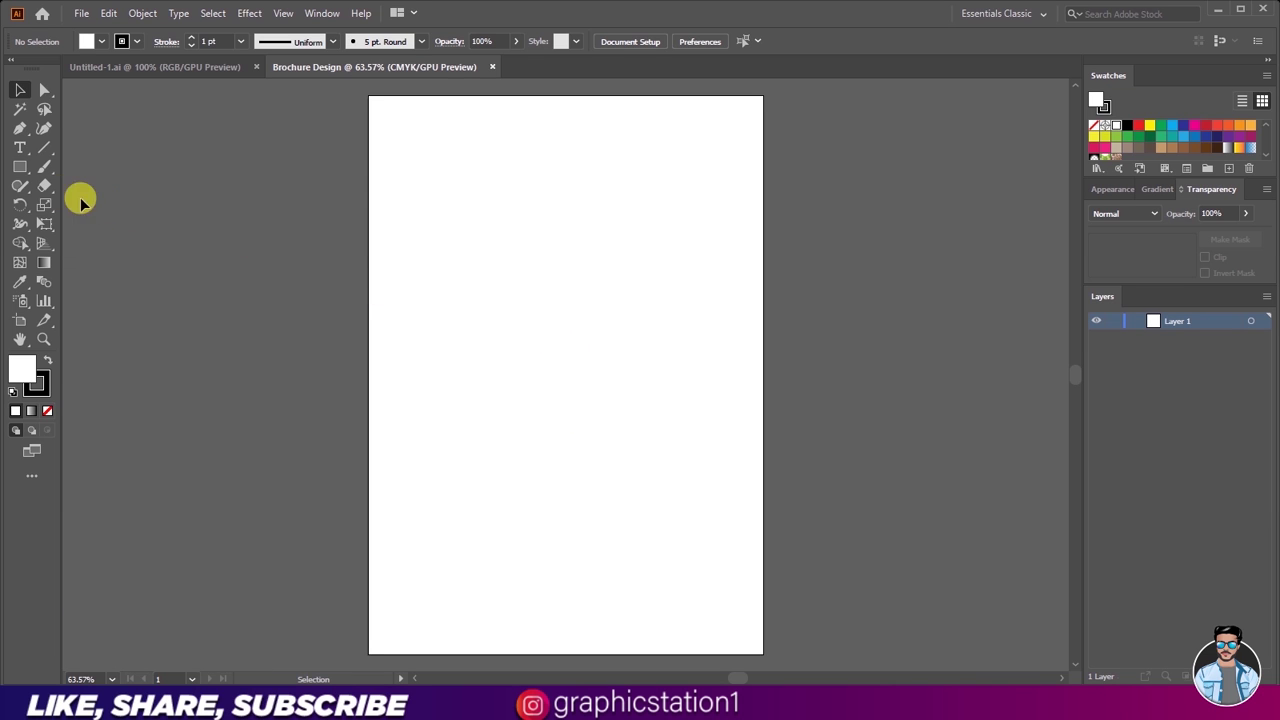
Step: Draw a light grey stroke-free rectangle covering the whole A4 page as the background
left_click(29, 178)
key("ctrl+w")
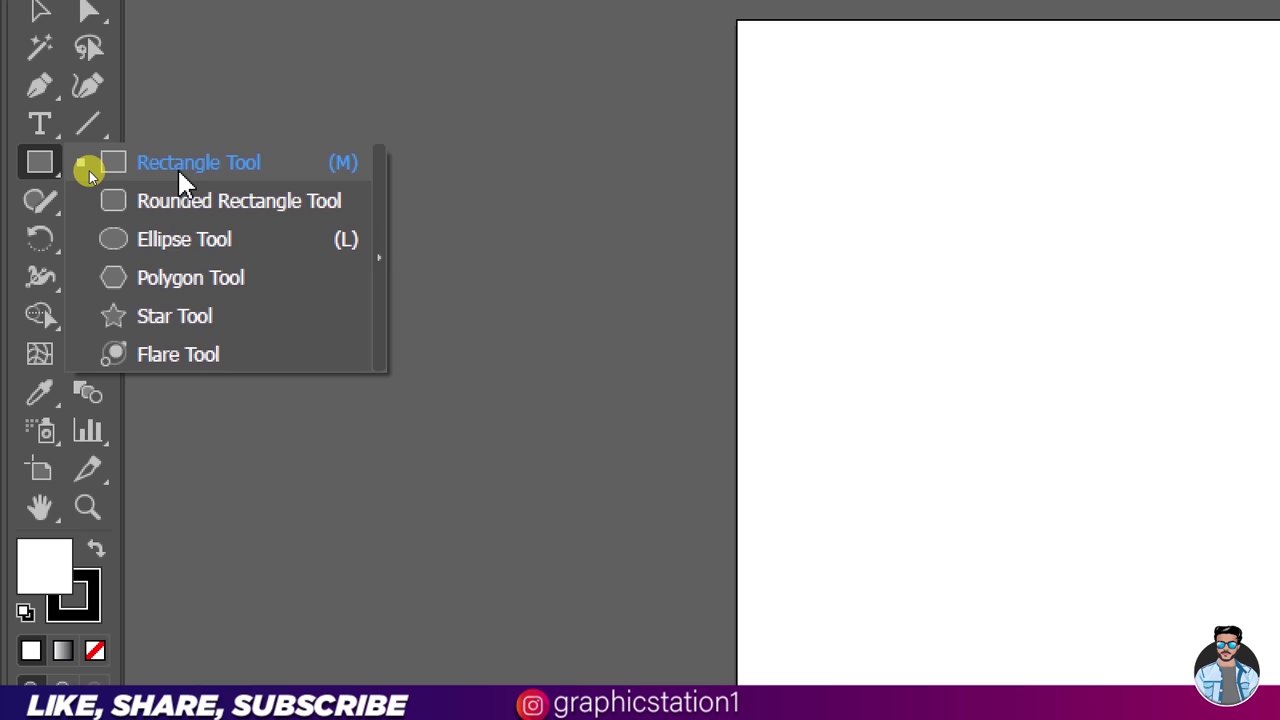
key("ctrl+w")
left_click_drag(87, 47, 25, 139)
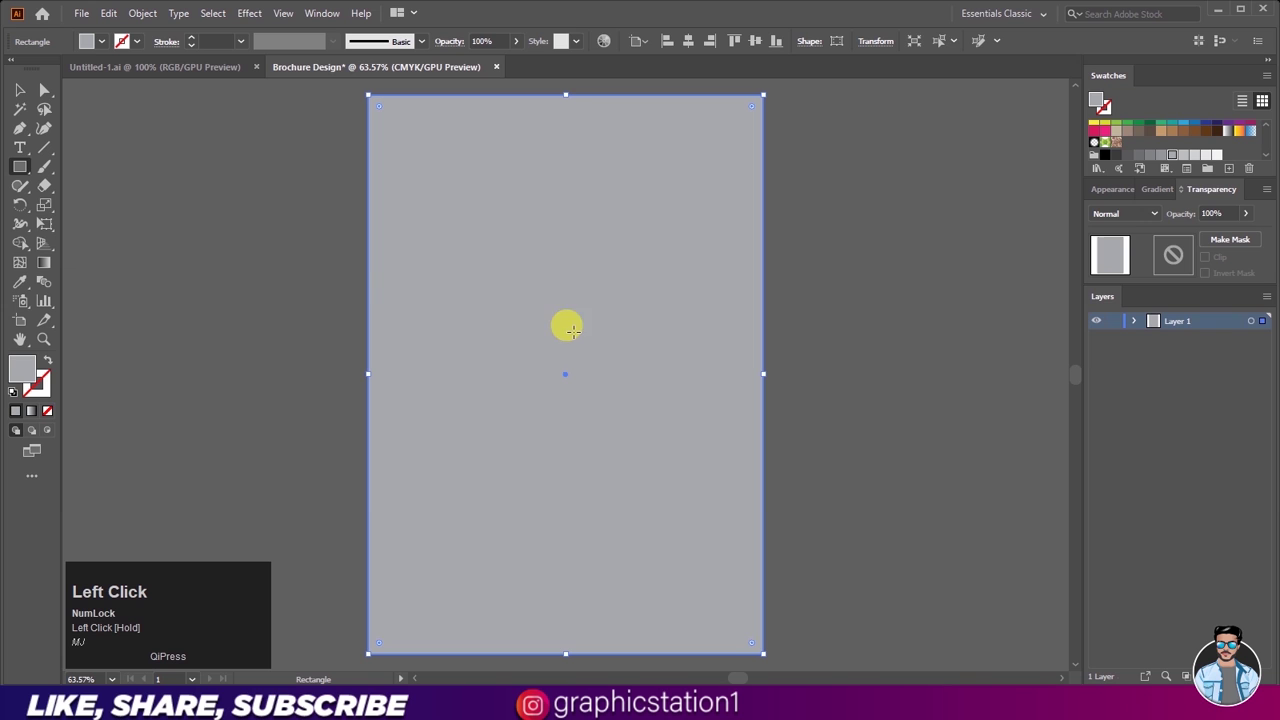
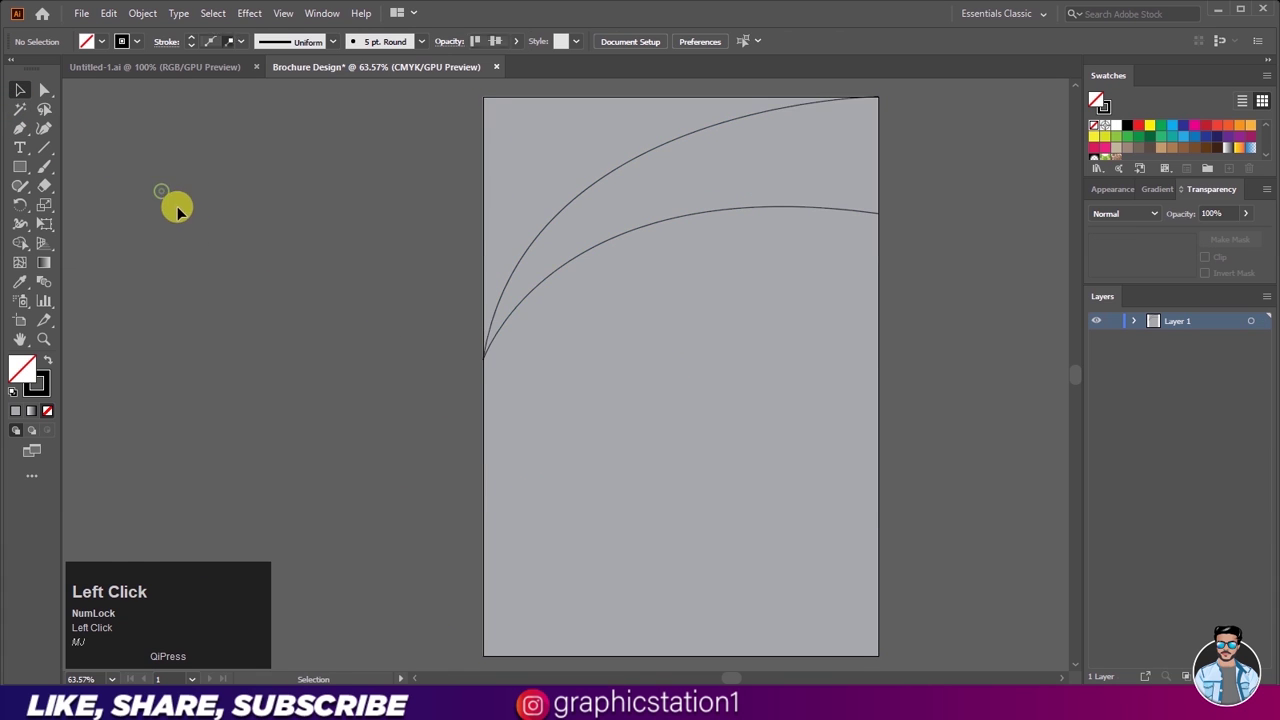
Step: Switch to the Pen tool to draw a third curve fanning from the left edge
scroll("down", 3)
scroll("up", 3)
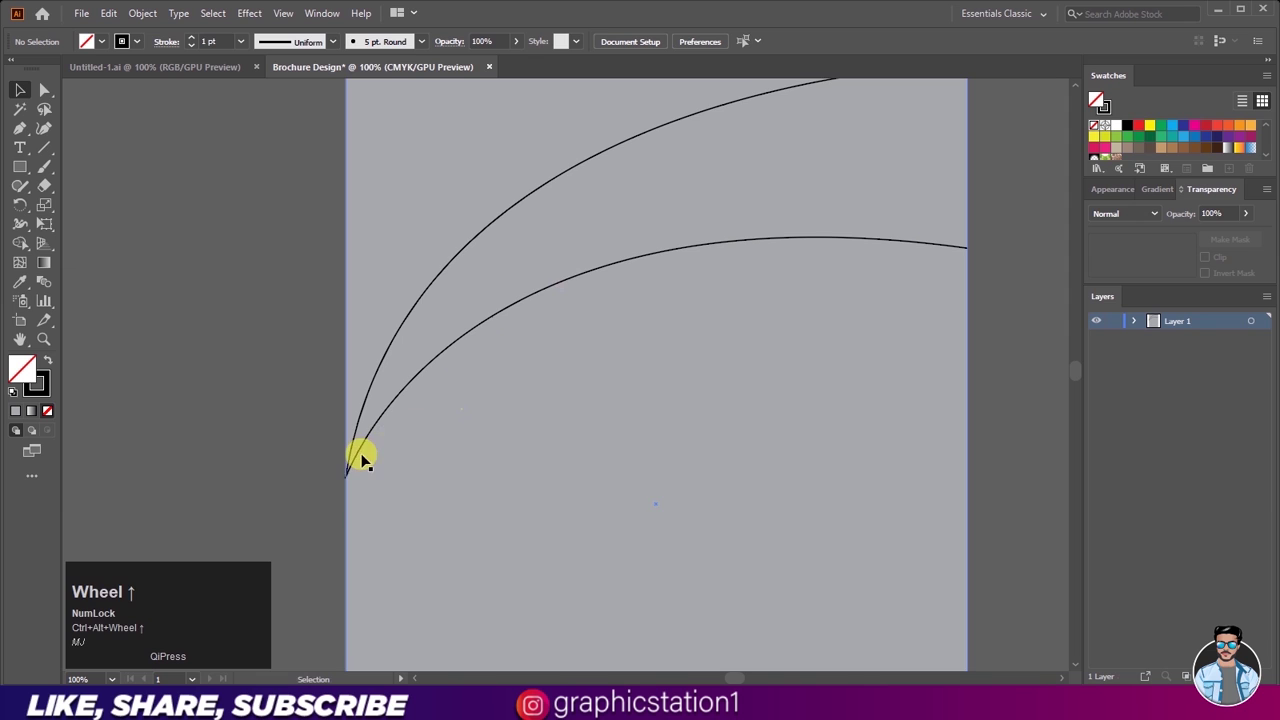
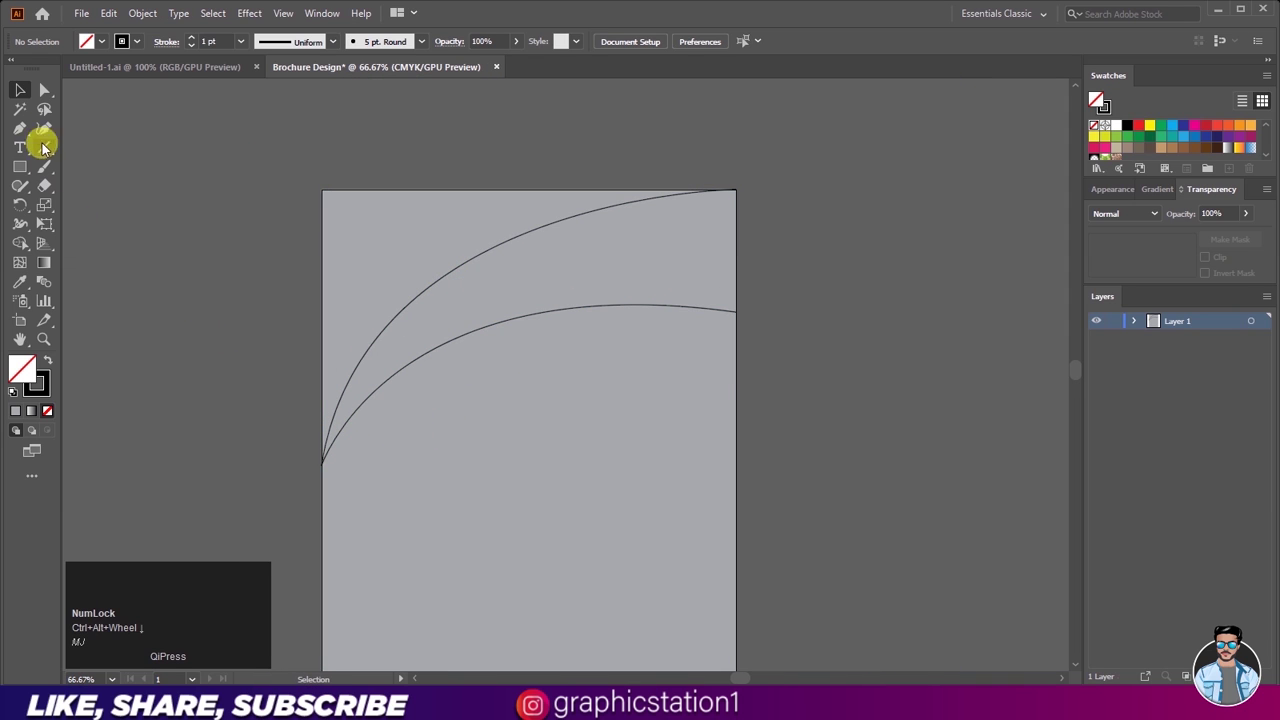
left_click(31, 134)
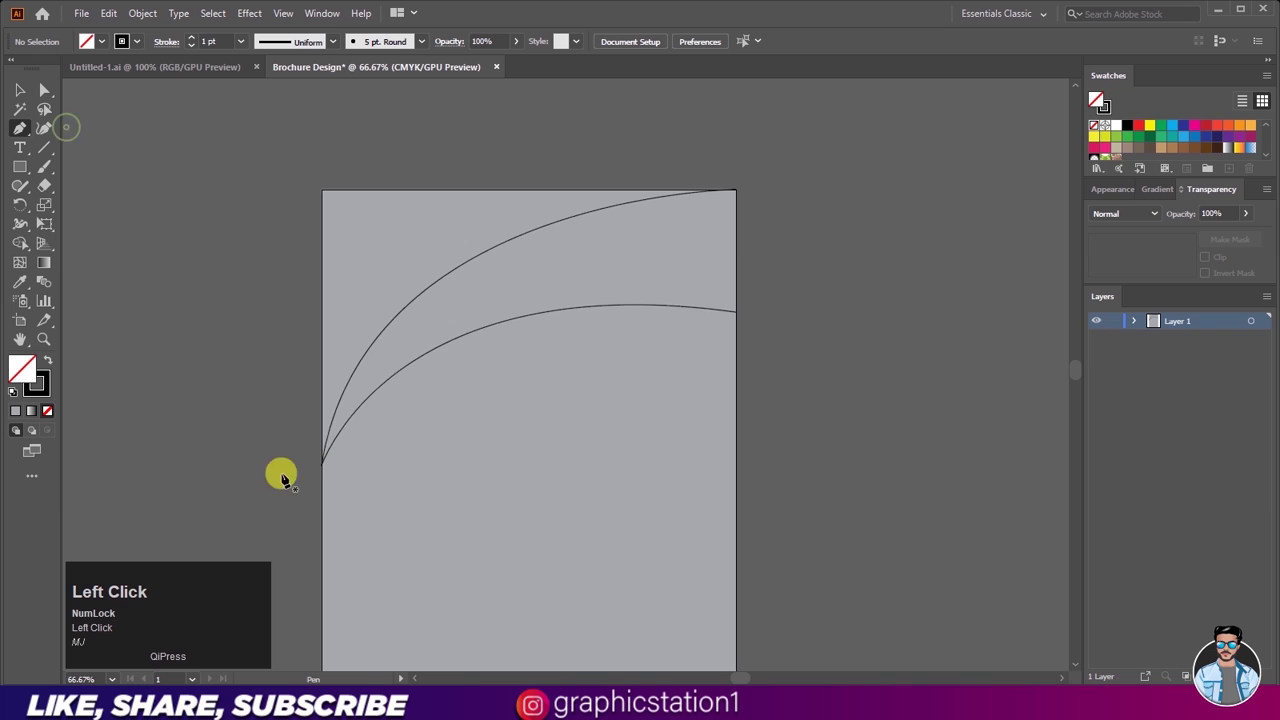
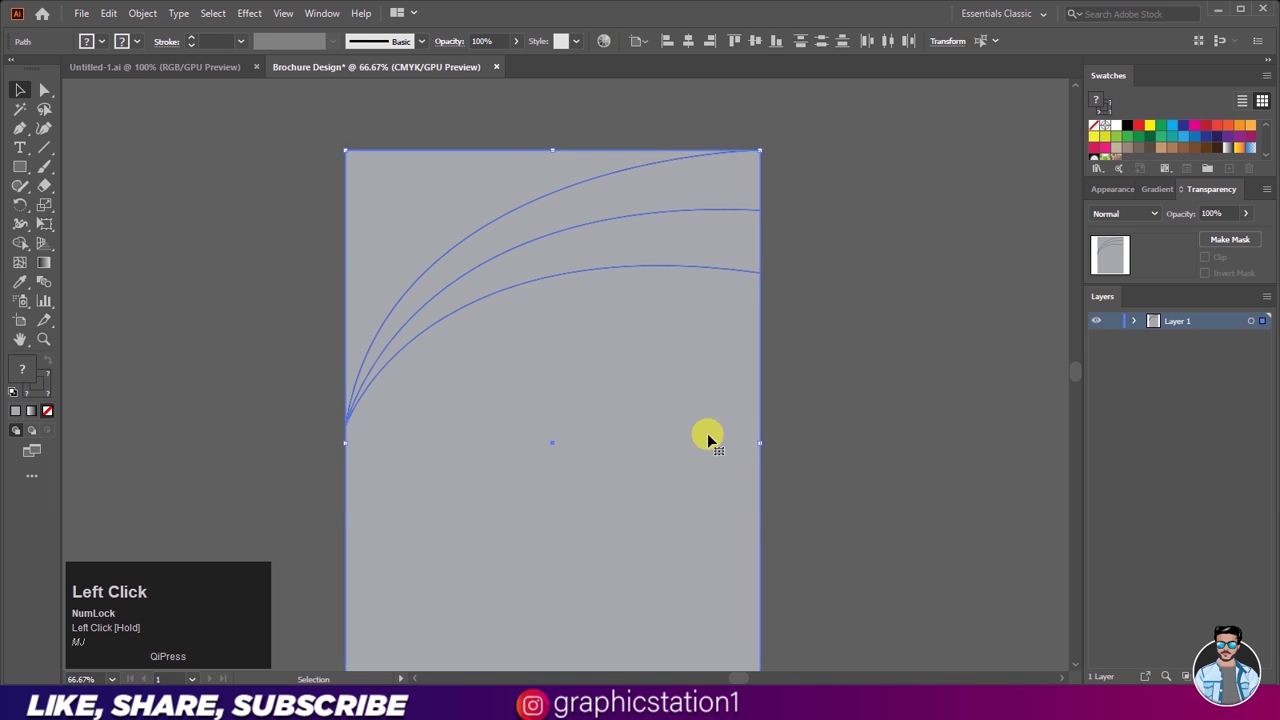
Step: Select the rectangle and three curves and fill the top regions black and yellow with the Shape Builder
left_click_drag(30, 253, 63, 253)
key("ctrl+w")
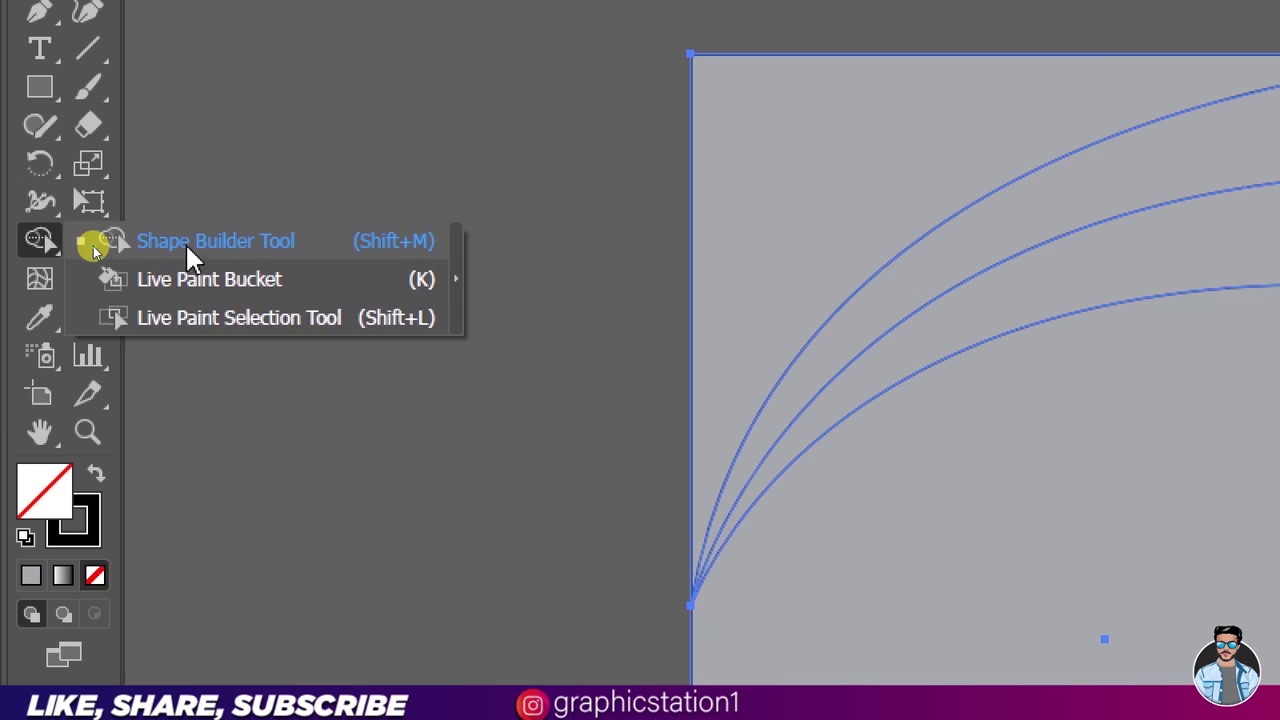
key("ctrl+w")
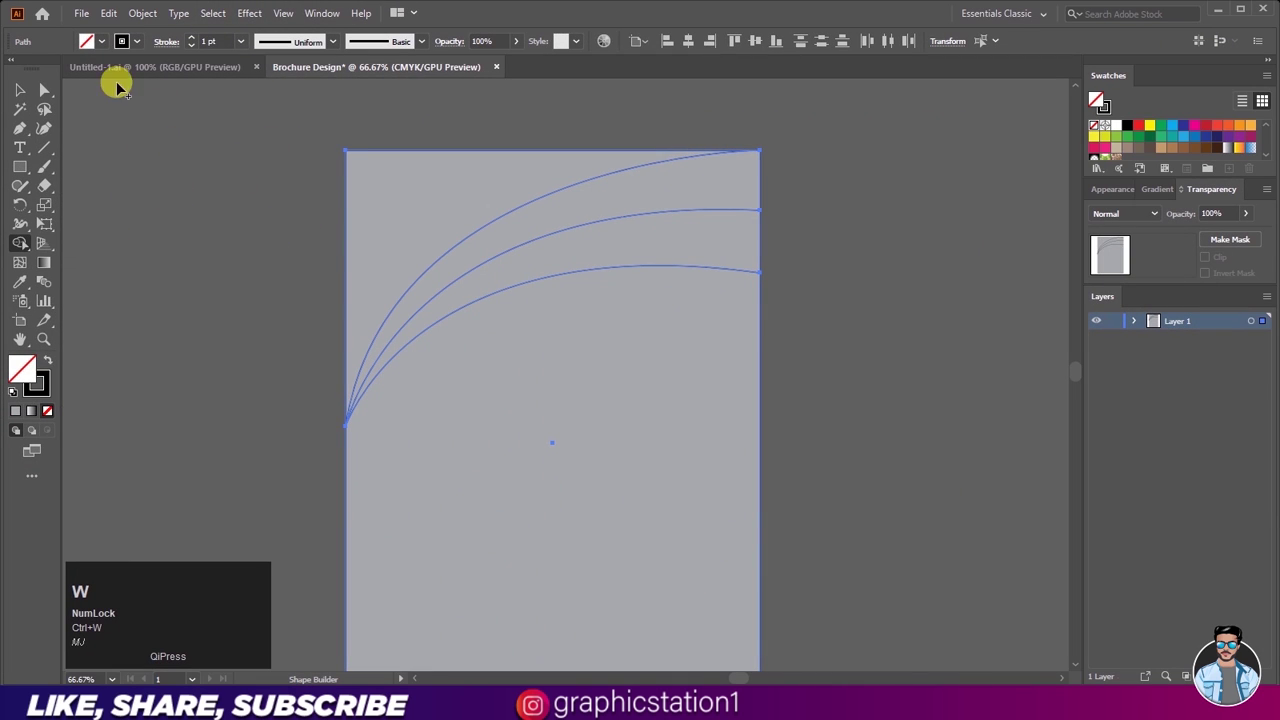
left_click(108, 49)
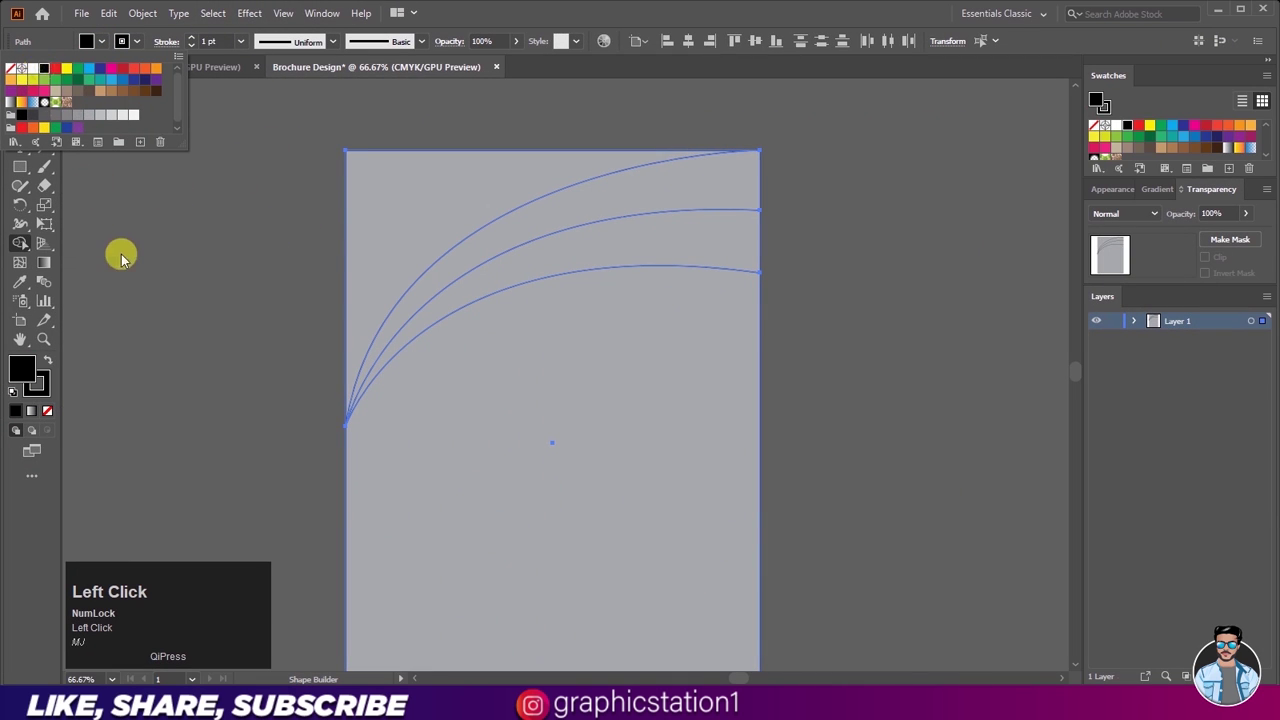
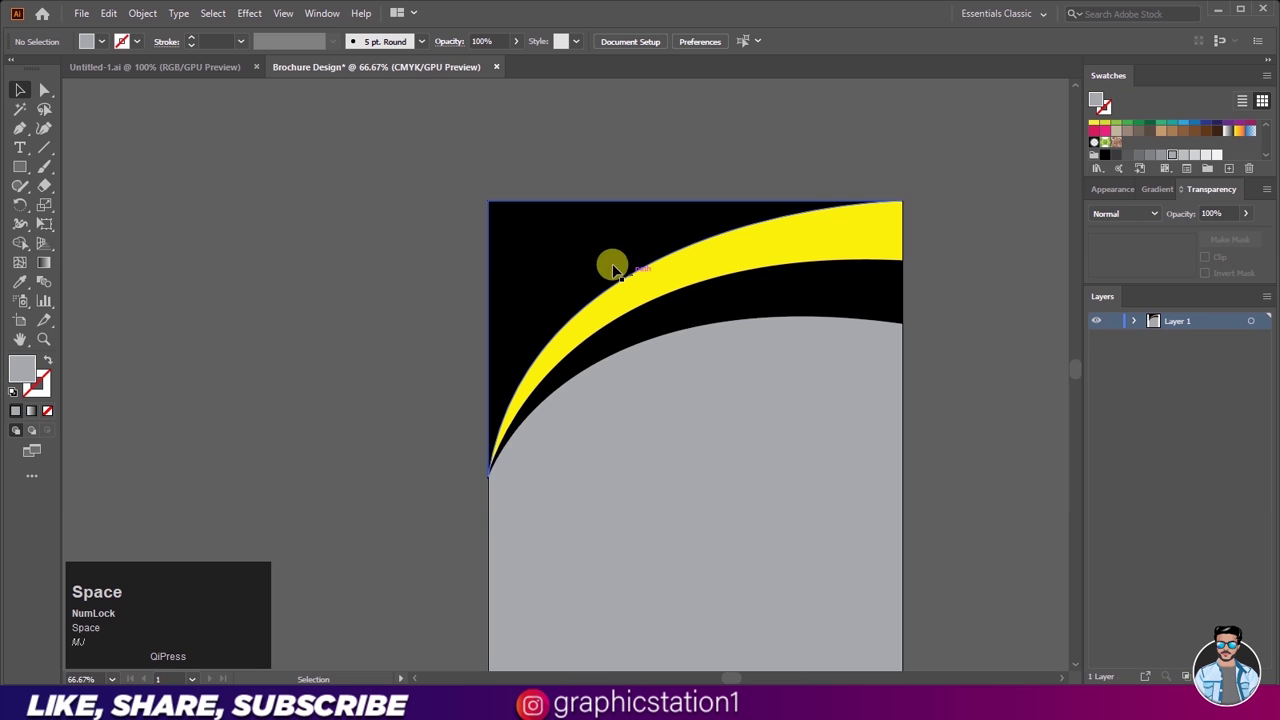
Step: Paste the teal and orange-yellow gradient squares from Untitled-1 beside the artboard and select the black top region
left_click(128, 71)
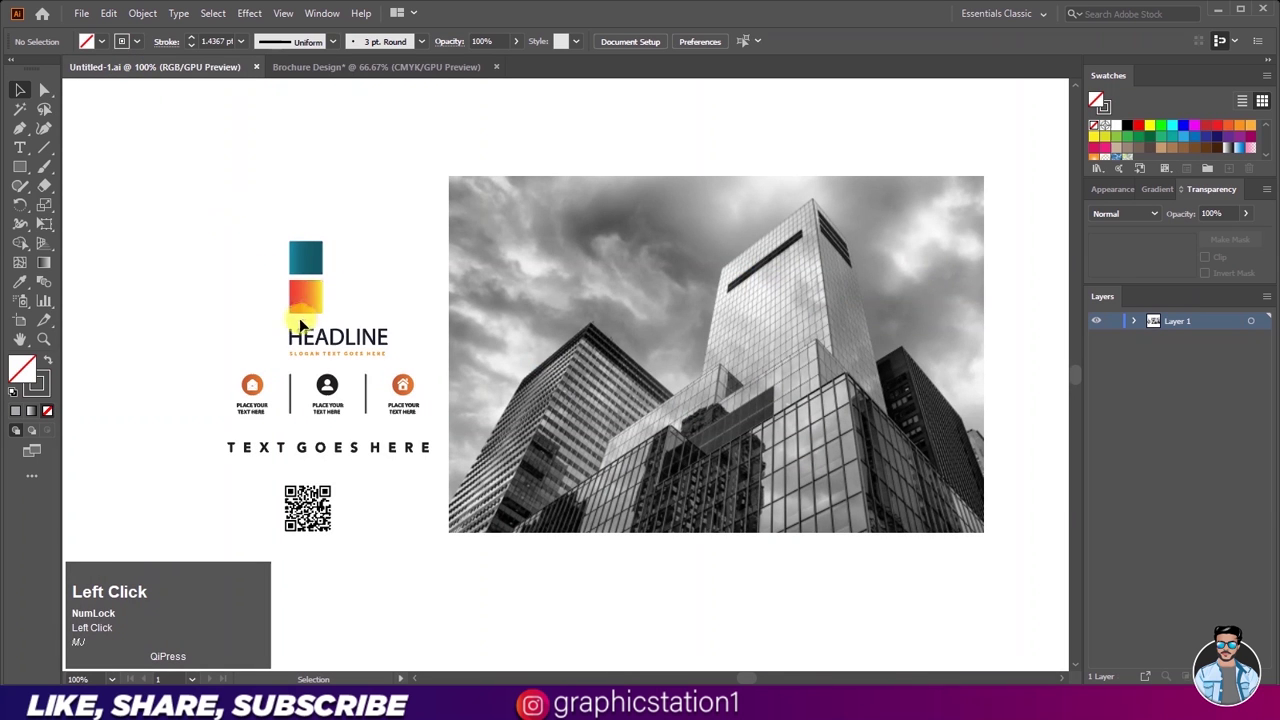
scroll("up", 3)
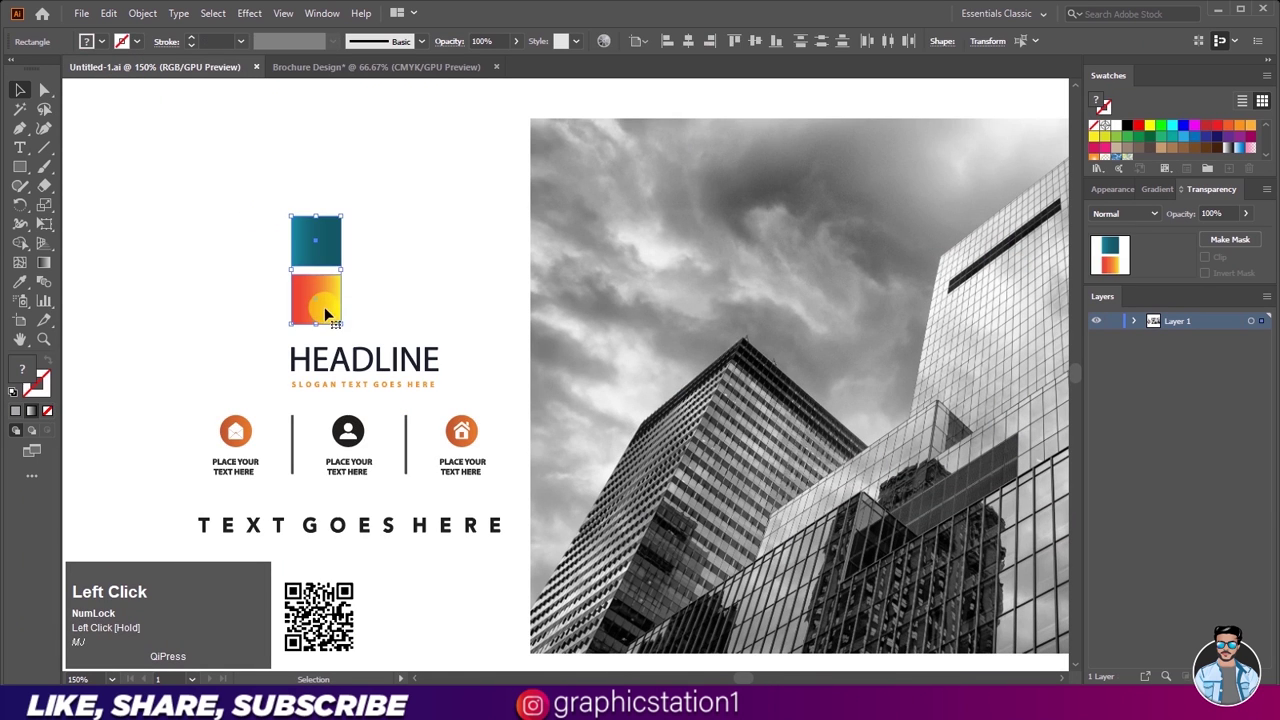
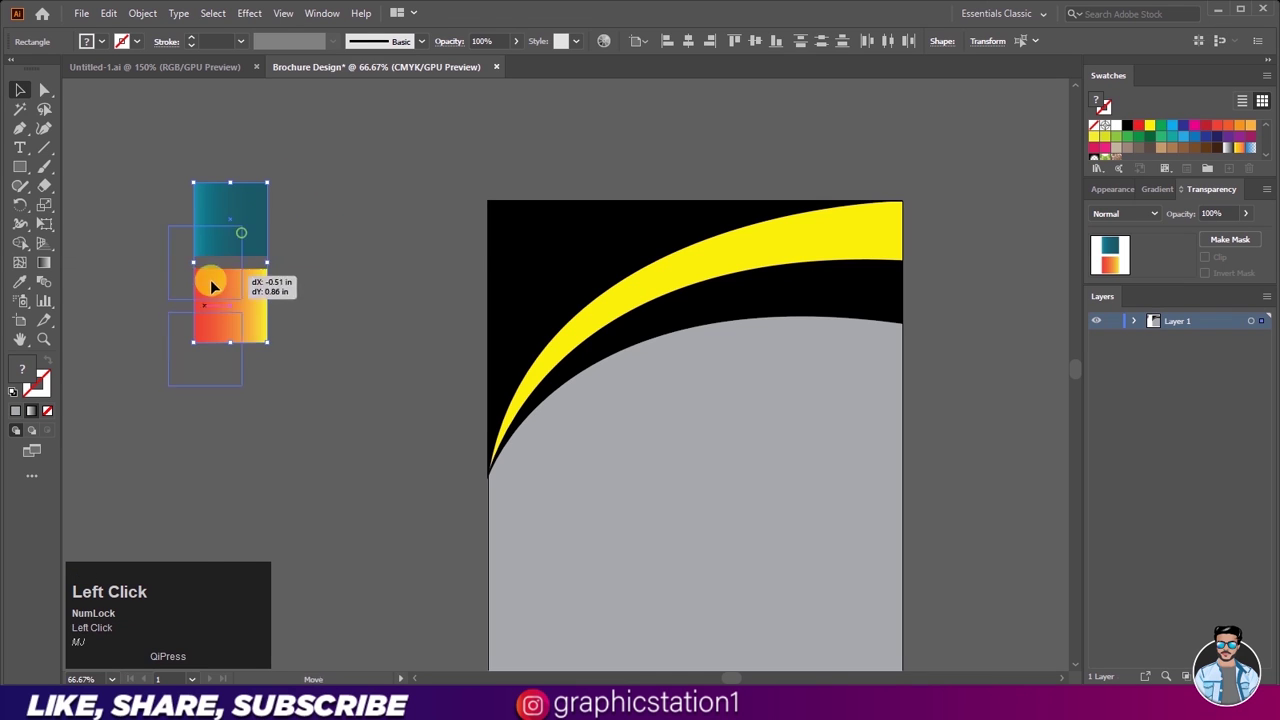
left_click(220, 300)
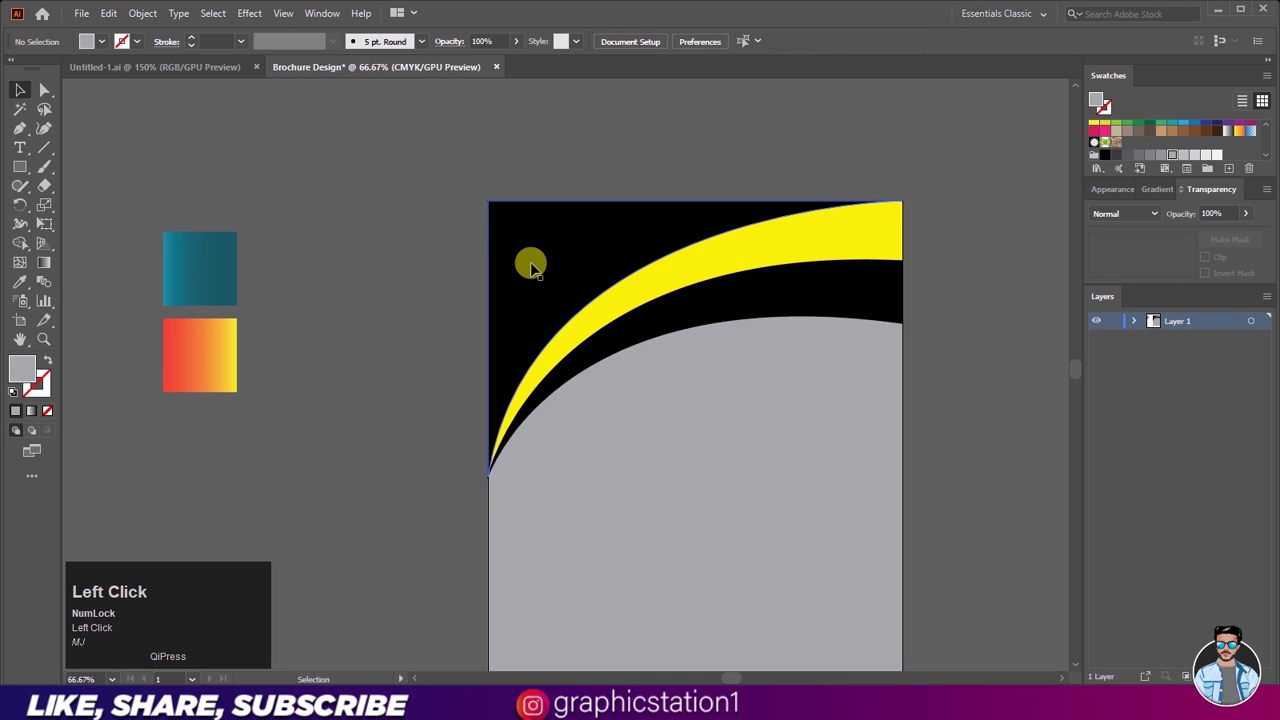
left_click_drag(879, 481, 696, 402)
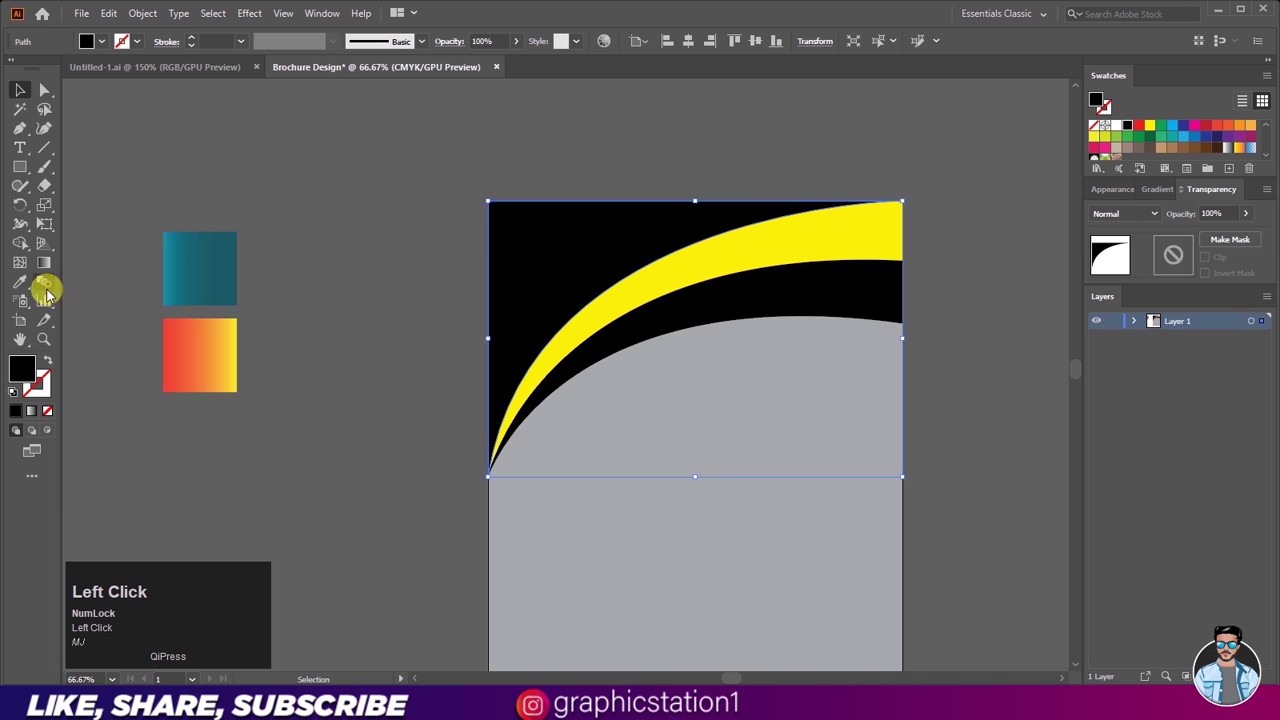
Step: Pick up the teal gradient for the top corner and select the lower curved band
key("ctrl+w")
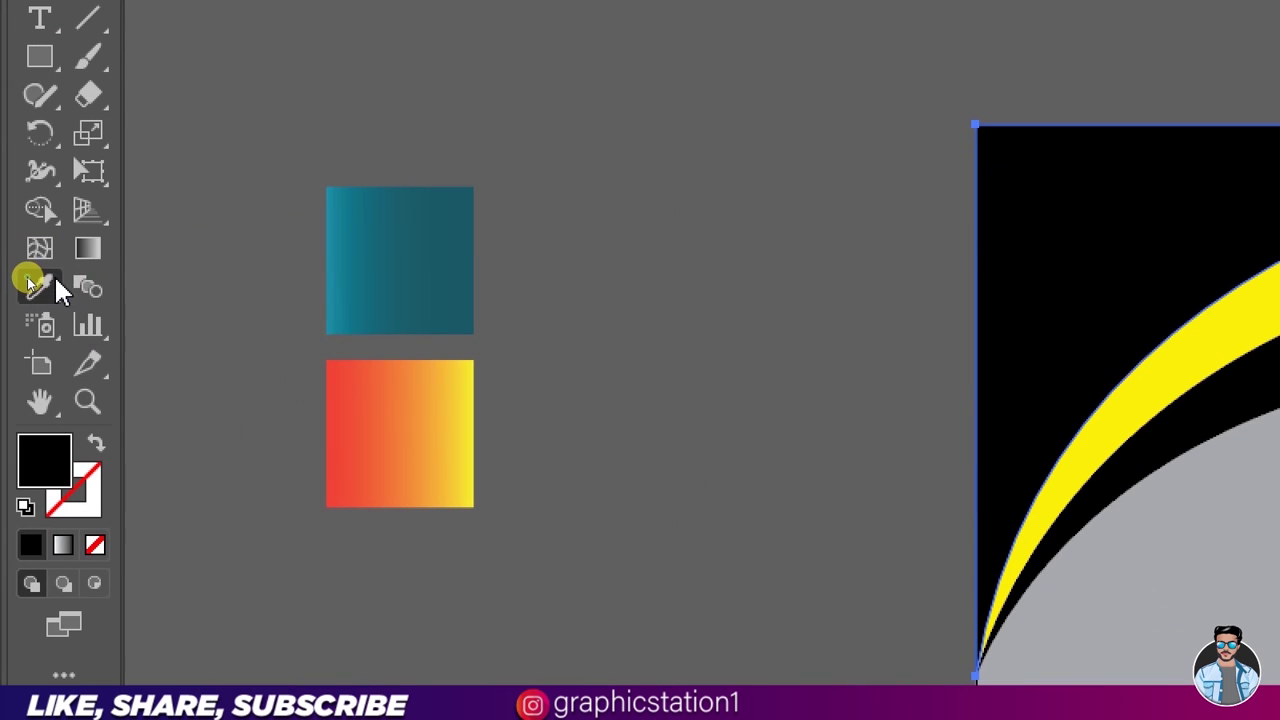
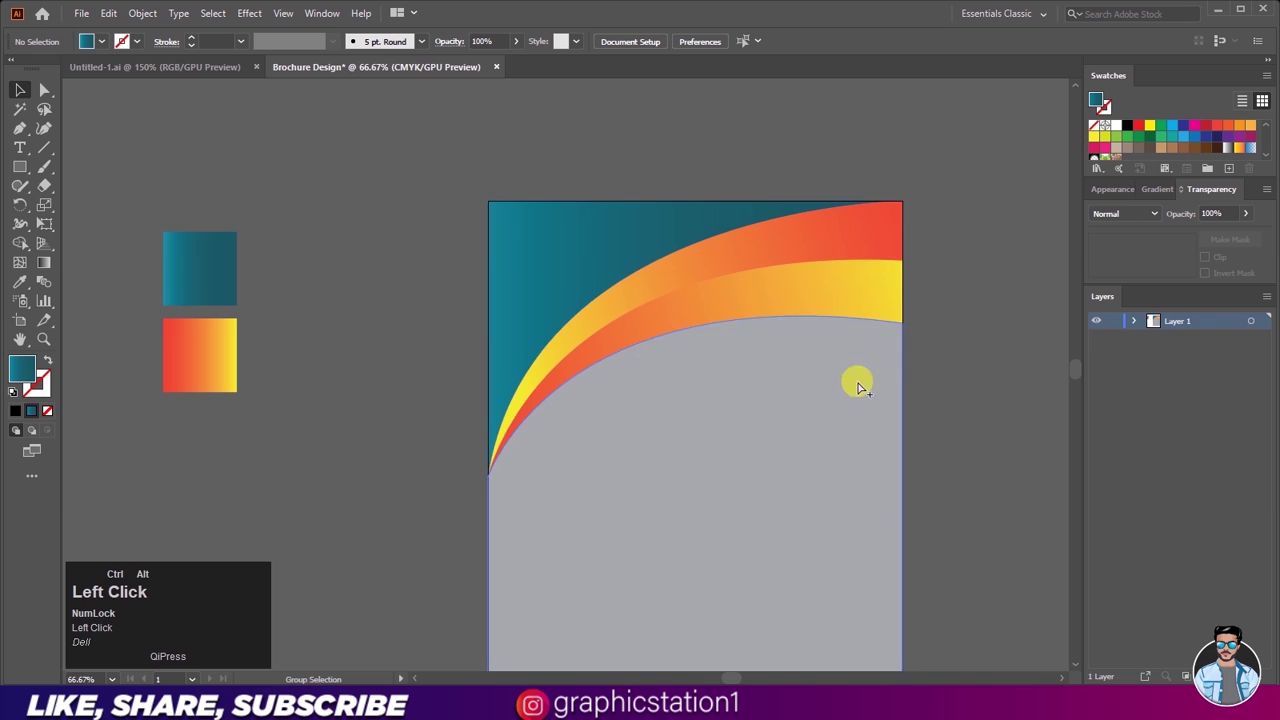
scroll("up", 3)
left_click(680, 266)
key("Down")
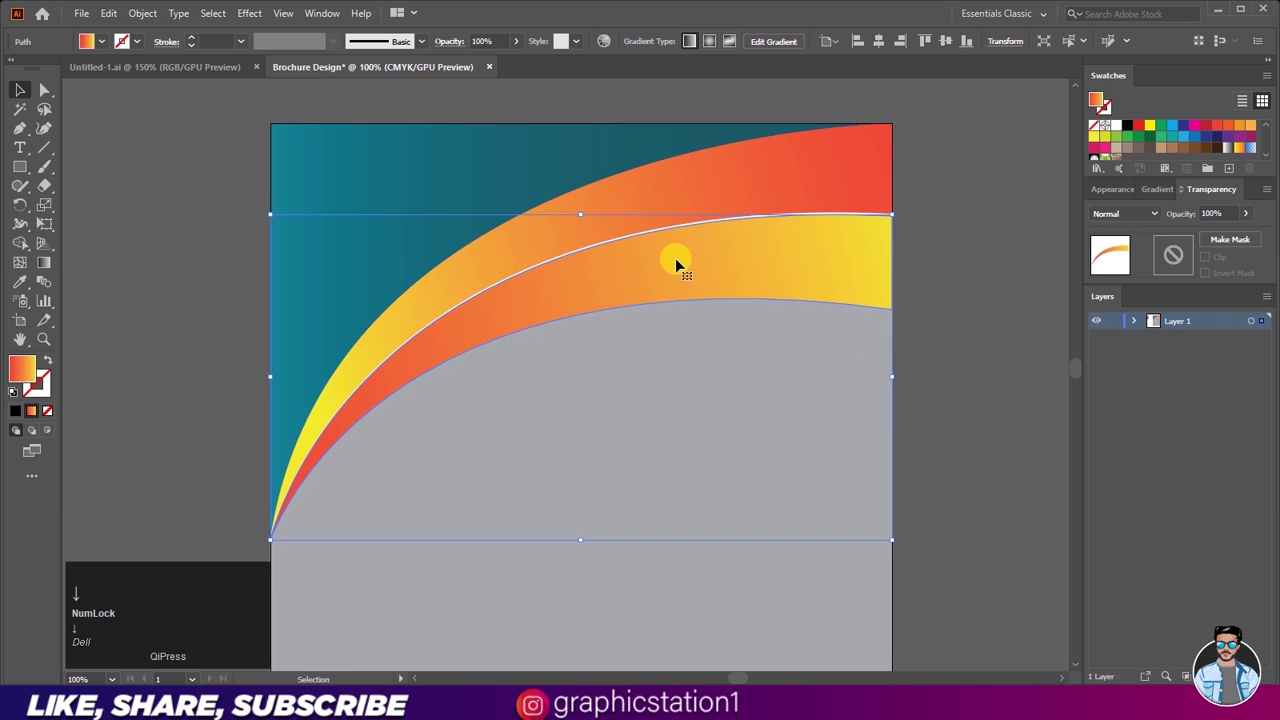
left_click(27, 96)
Step: Apply the orange-red and yellow gradient to the lower band, leaving a thin white dividing line
scroll("down", 3)
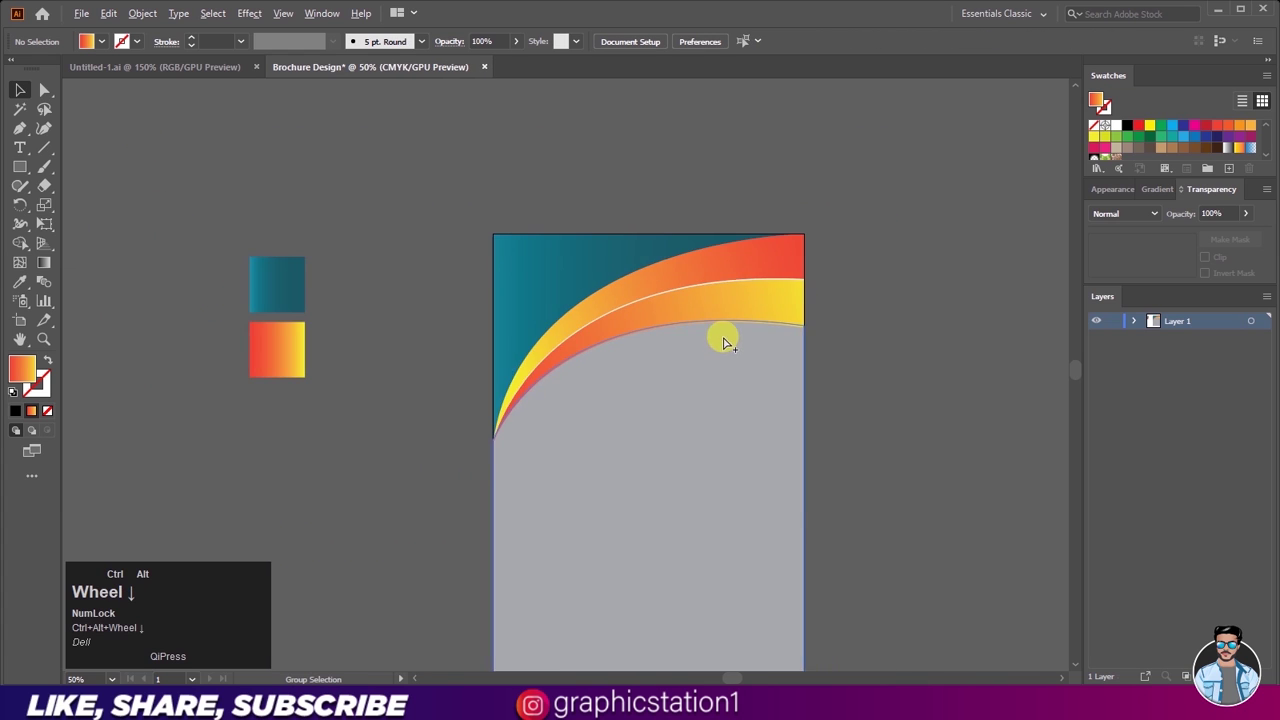
scroll("up", 3)
left_click(424, 310)
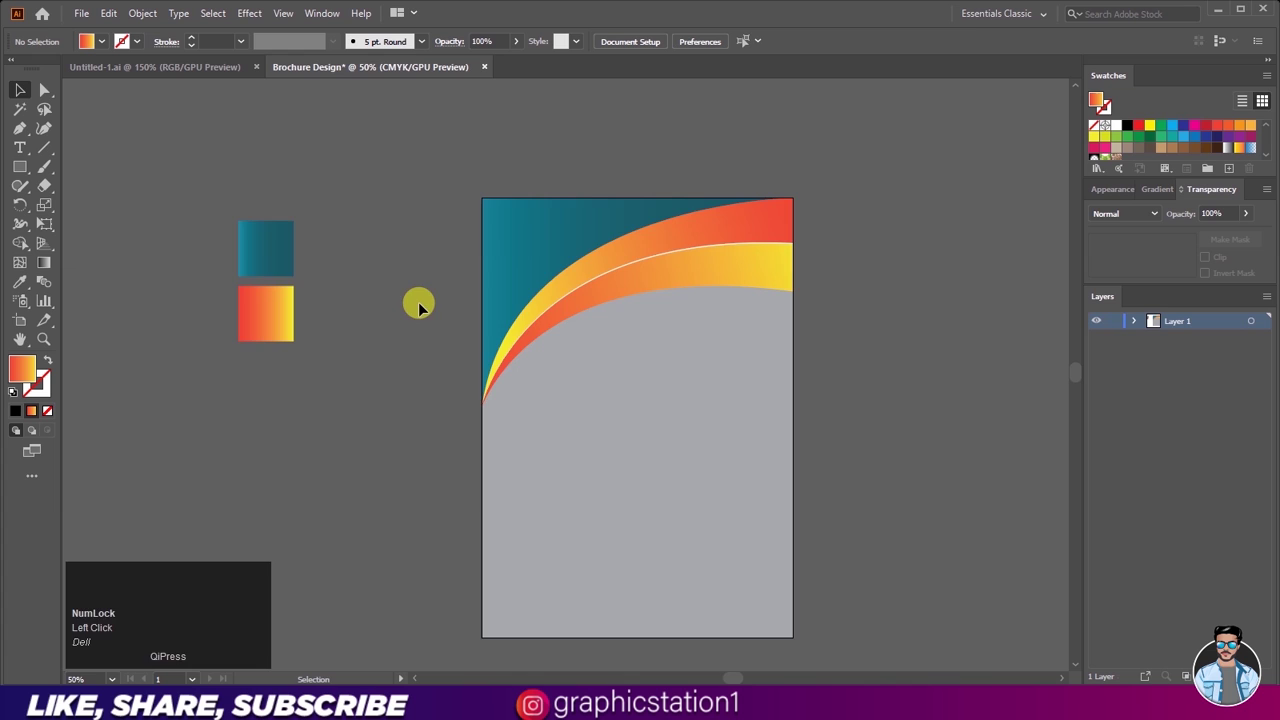
scroll("down", 3)
scroll("up", 3)
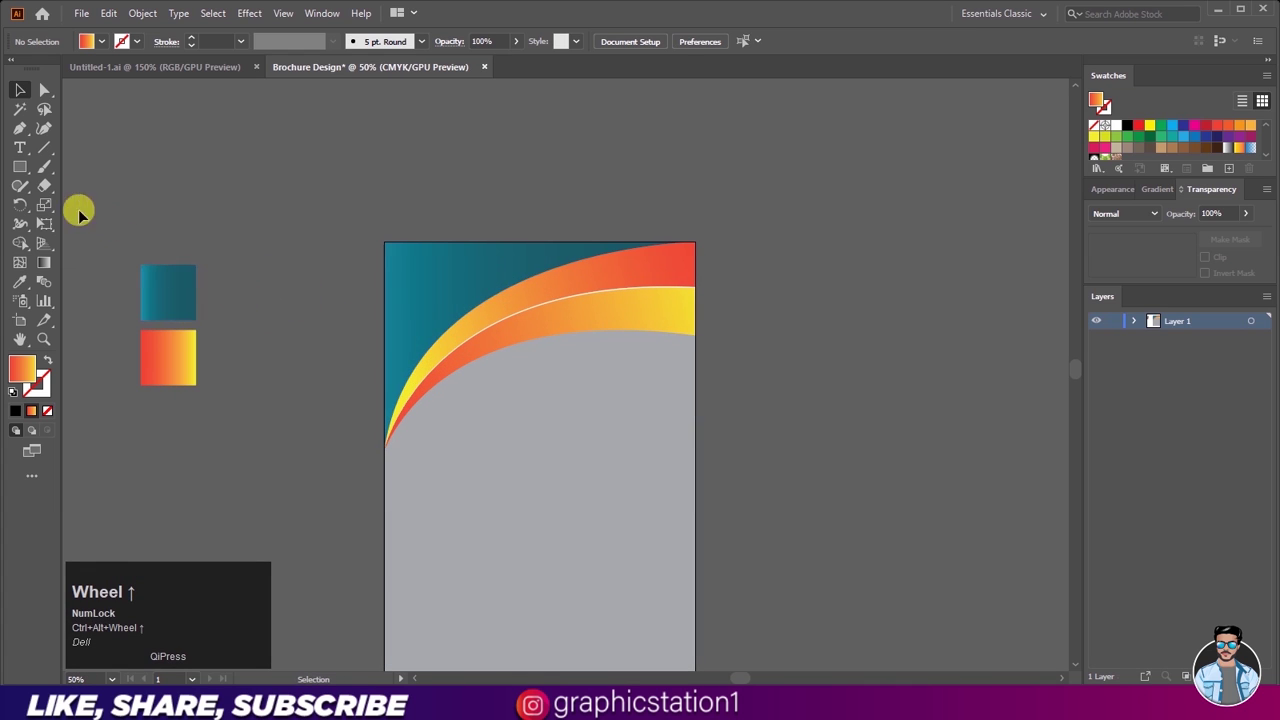
Step: Clear the fill and start a Pen path where the bands meet the left edge
left_click_drag(23, 138, 66, 139)
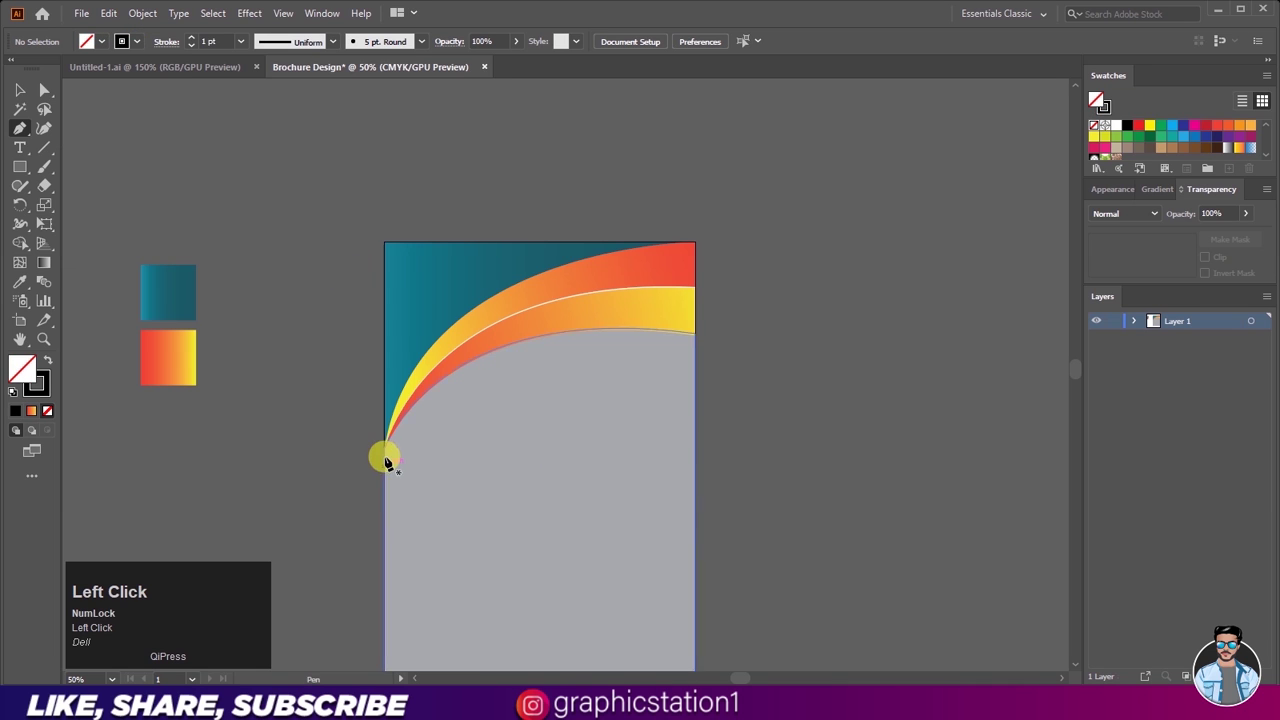
scroll("up", 3)
scroll("up", 3)
scroll("up", 3)
left_click(392, 533)
scroll("down", 3)
Step: End the path at the cover's top-right corner and bend it into a curve through the teal corner
scroll("down", 3)
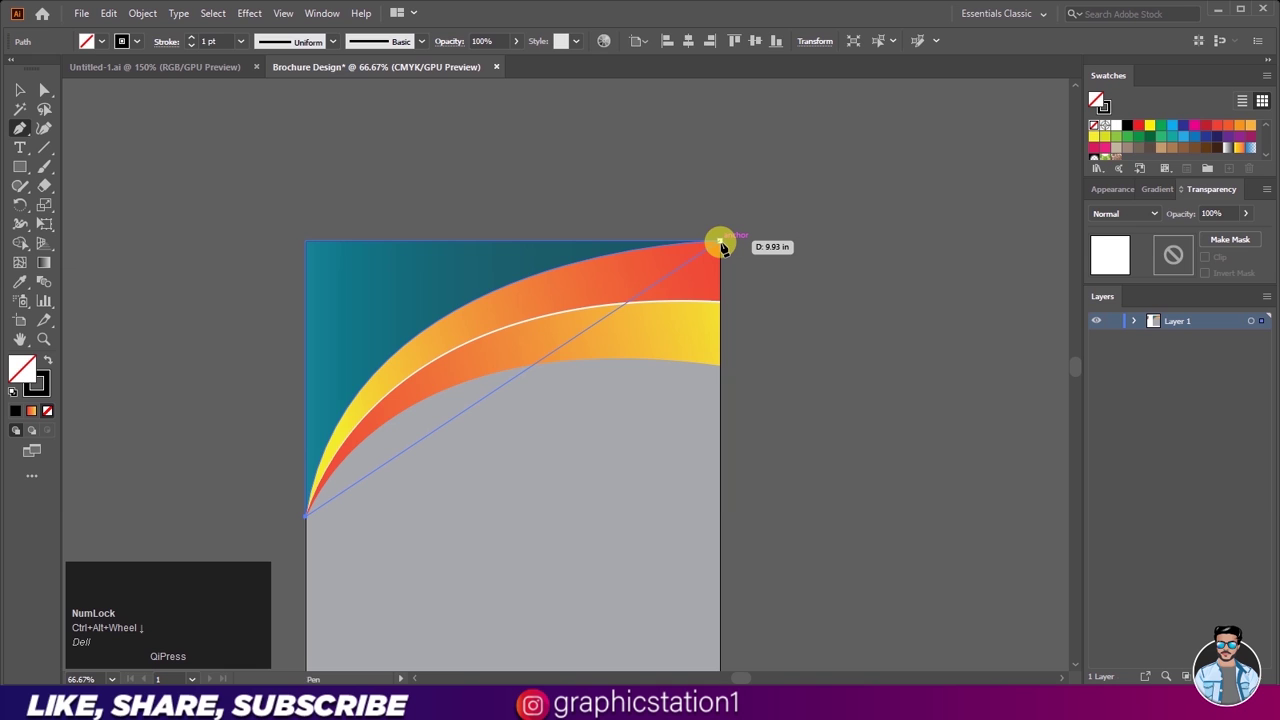
scroll("down", 3)
scroll("up", 3)
left_click_drag(708, 254, 710, 252)
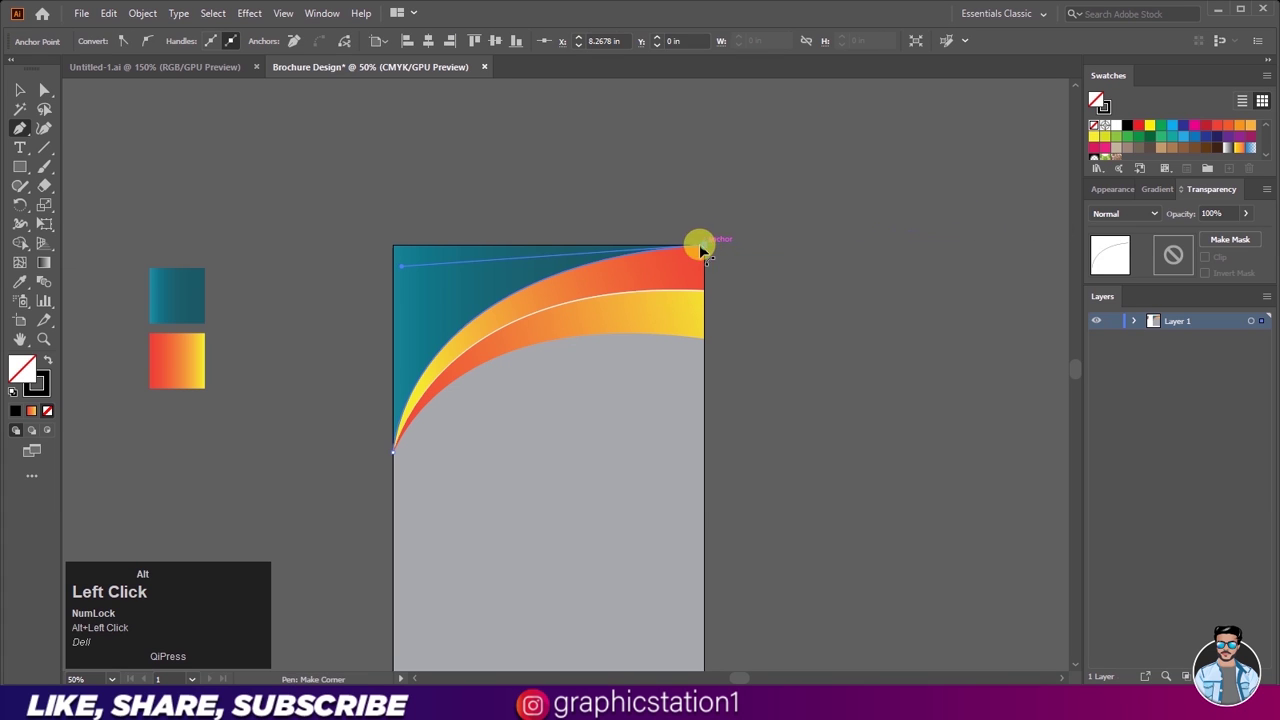
left_click_drag(540, 252, 32, 96)
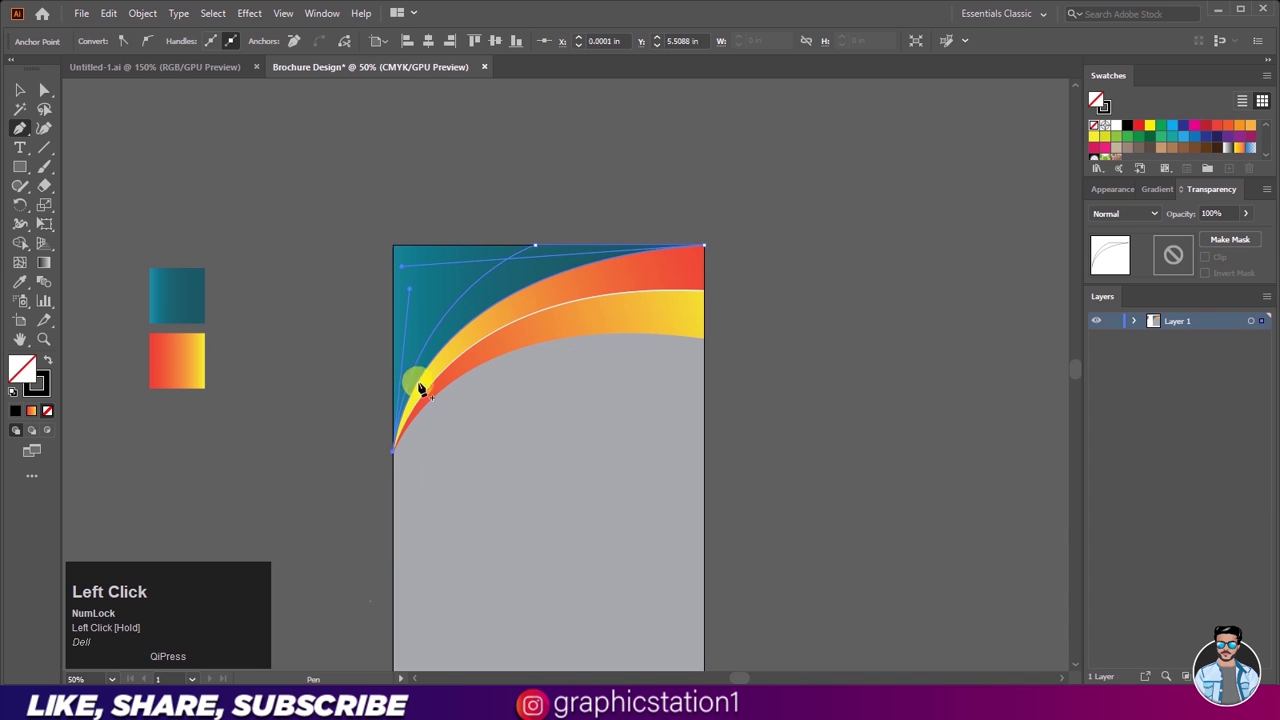
scroll("up", 3)
Step: Turn the new curve's stroke into a fill set to Multiply at 20% opacity via the docked Transparency panel
left_click(524, 290)
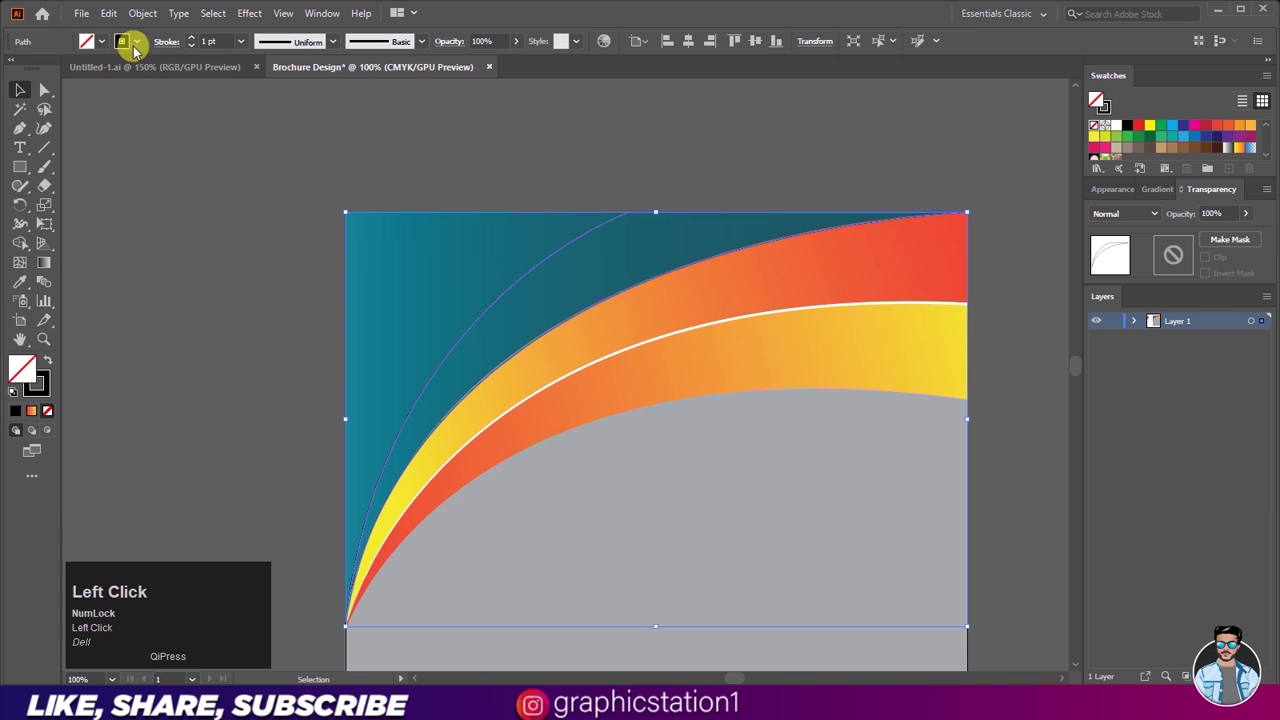
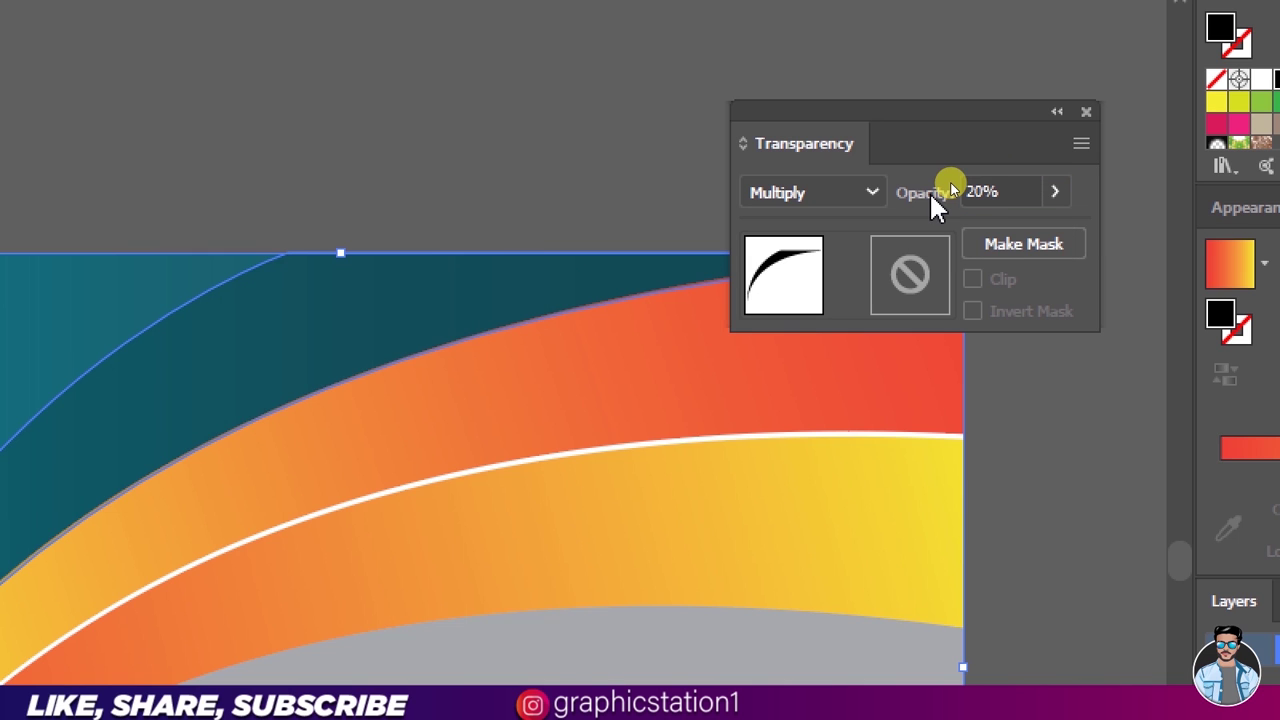
key("ctrl+w")
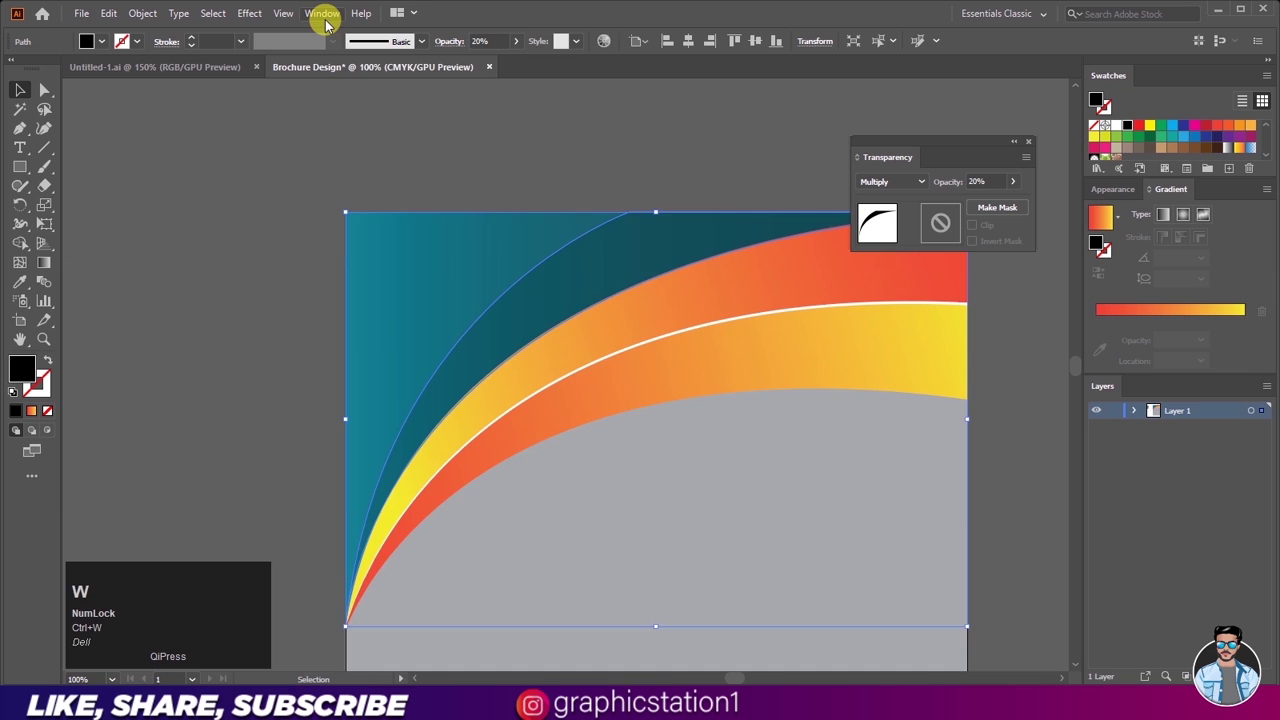
left_click(327, 25)
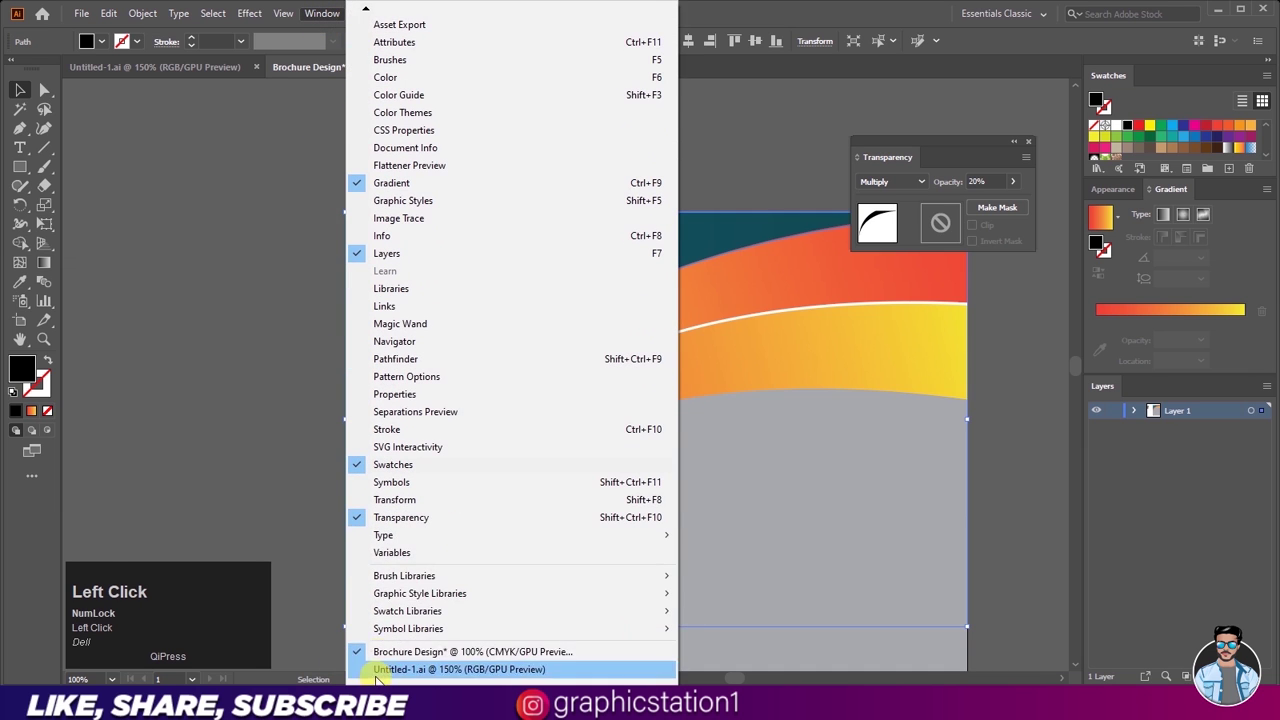
key("ctrl+w")
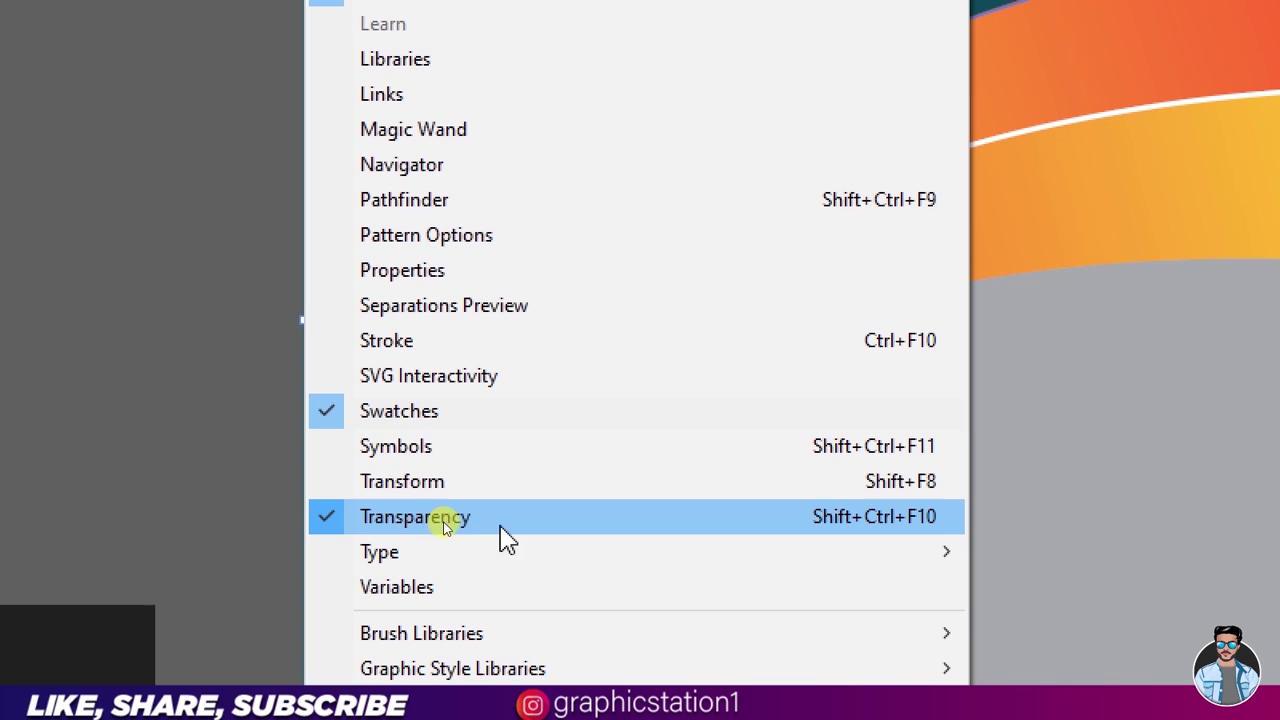
key("ctrl+w")
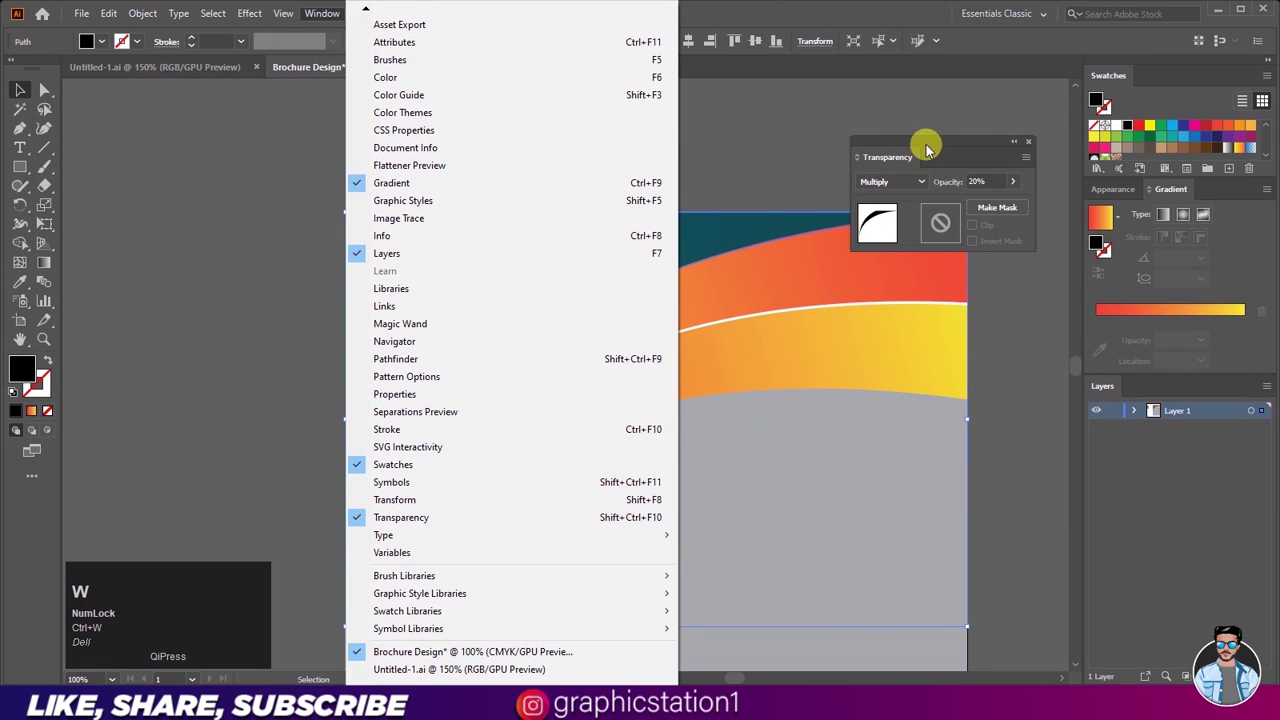
left_click_drag(944, 149, 969, 120)
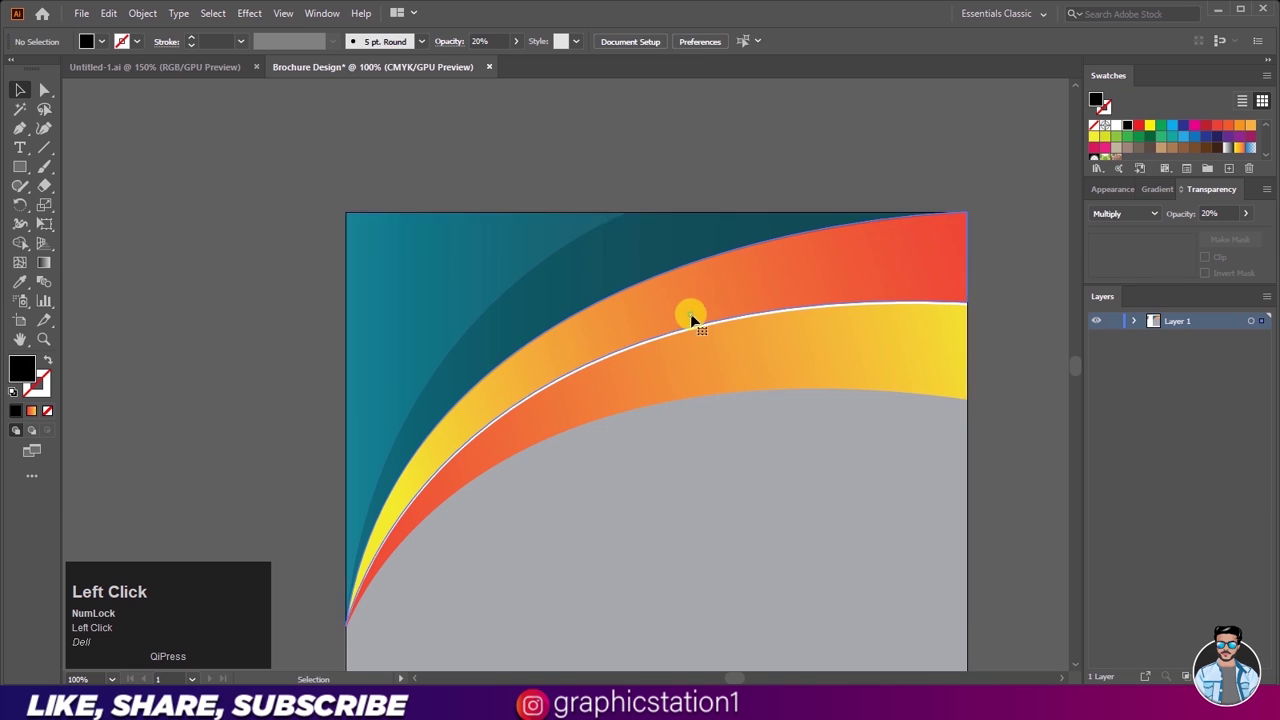
scroll("up", 3)
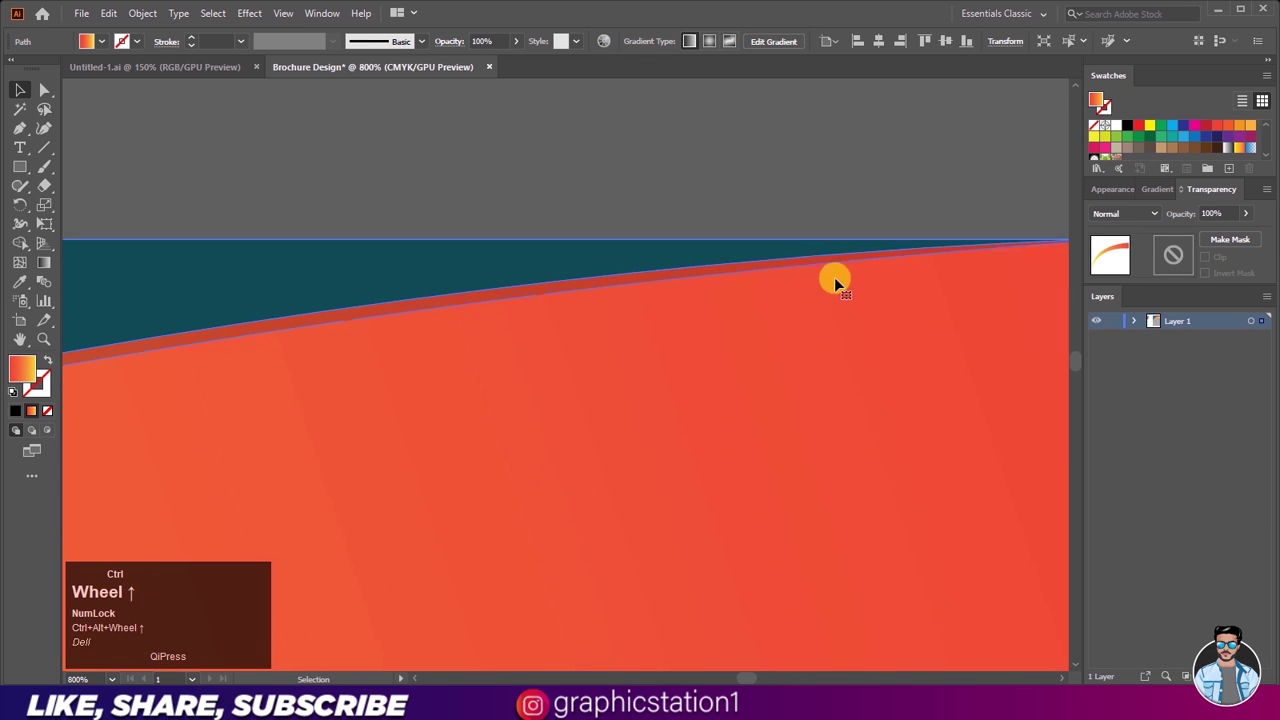
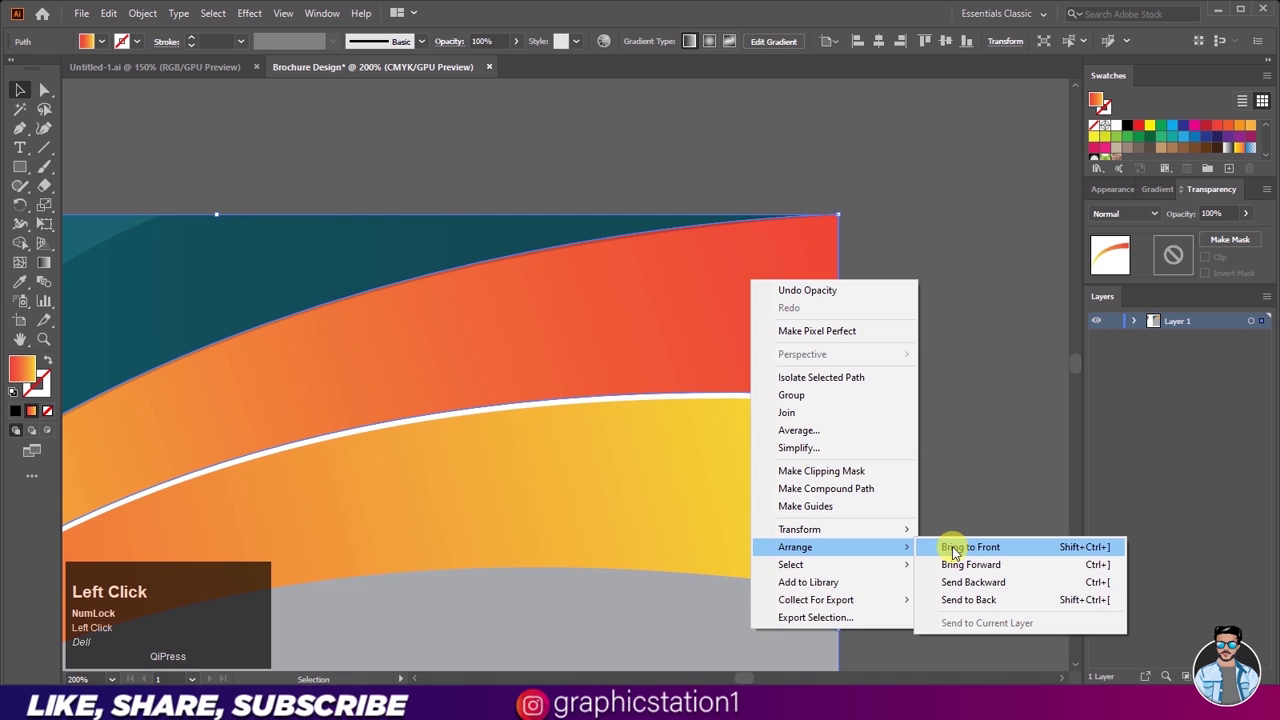
Step: Bring the orange band to the front above the teal shading and clear the fill for the next curve
scroll("down", 3)
left_click(447, 306)
scroll("down", 3)
scroll("up", 3)
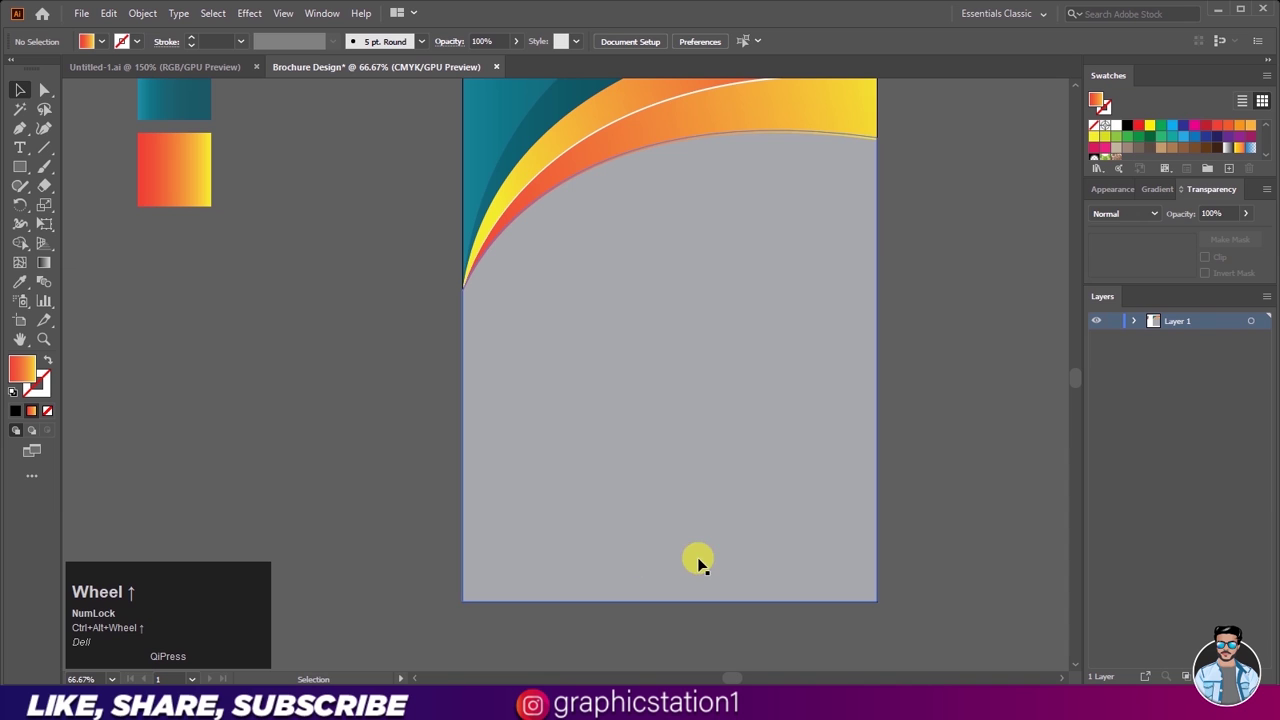
scroll("down", 3)
scroll("up", 3)
left_click(26, 138)
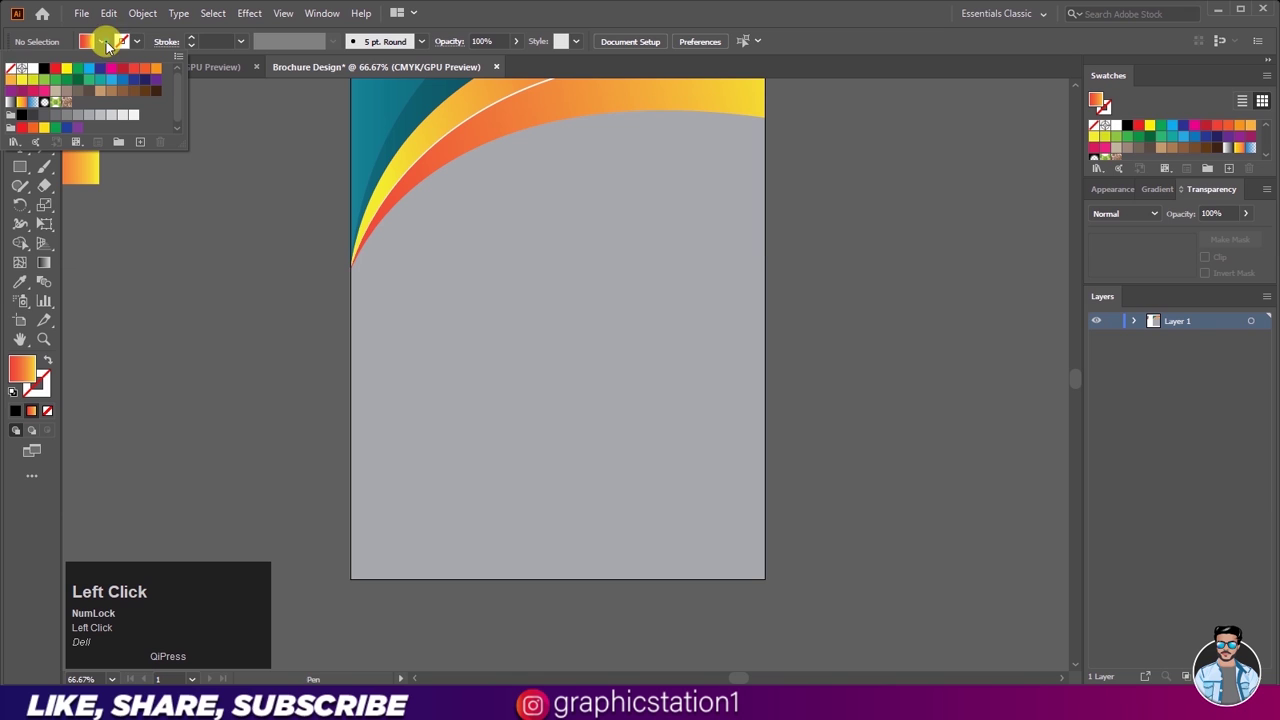
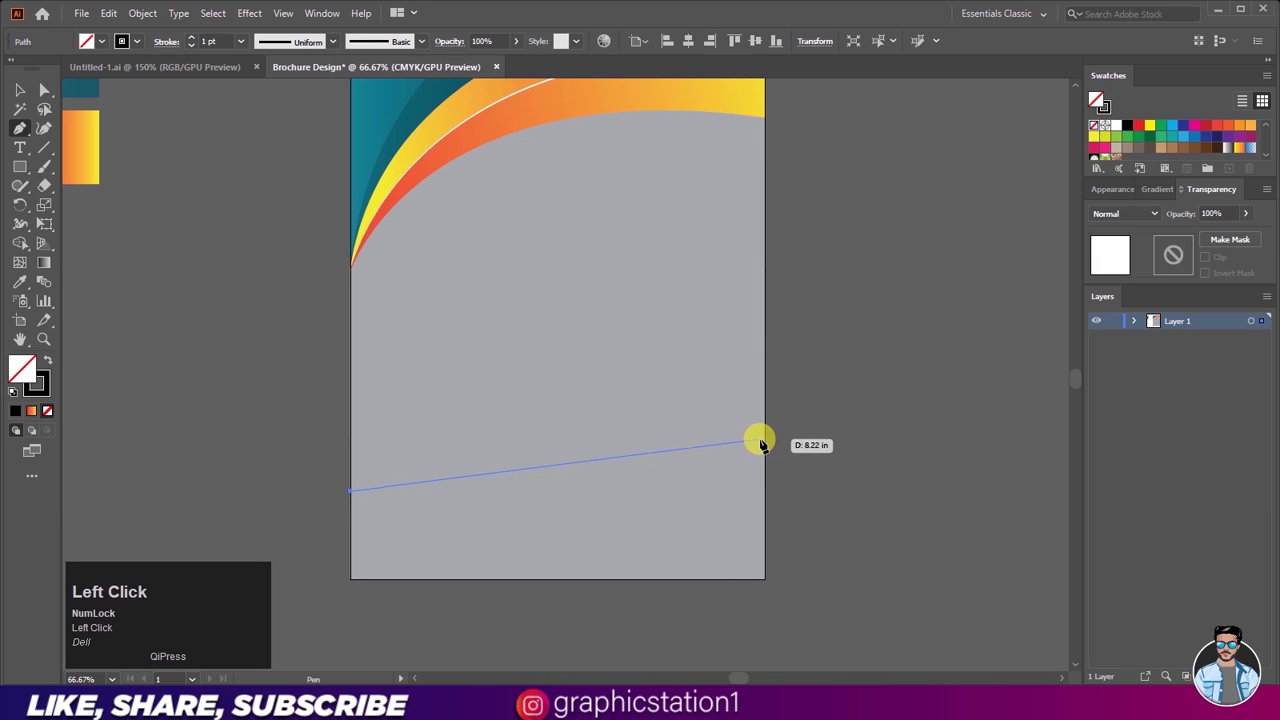
Step: Bend the Pen line into an arc across the lower page and deselect the two finished bottom curves
left_click_drag(768, 437, 771, 438)
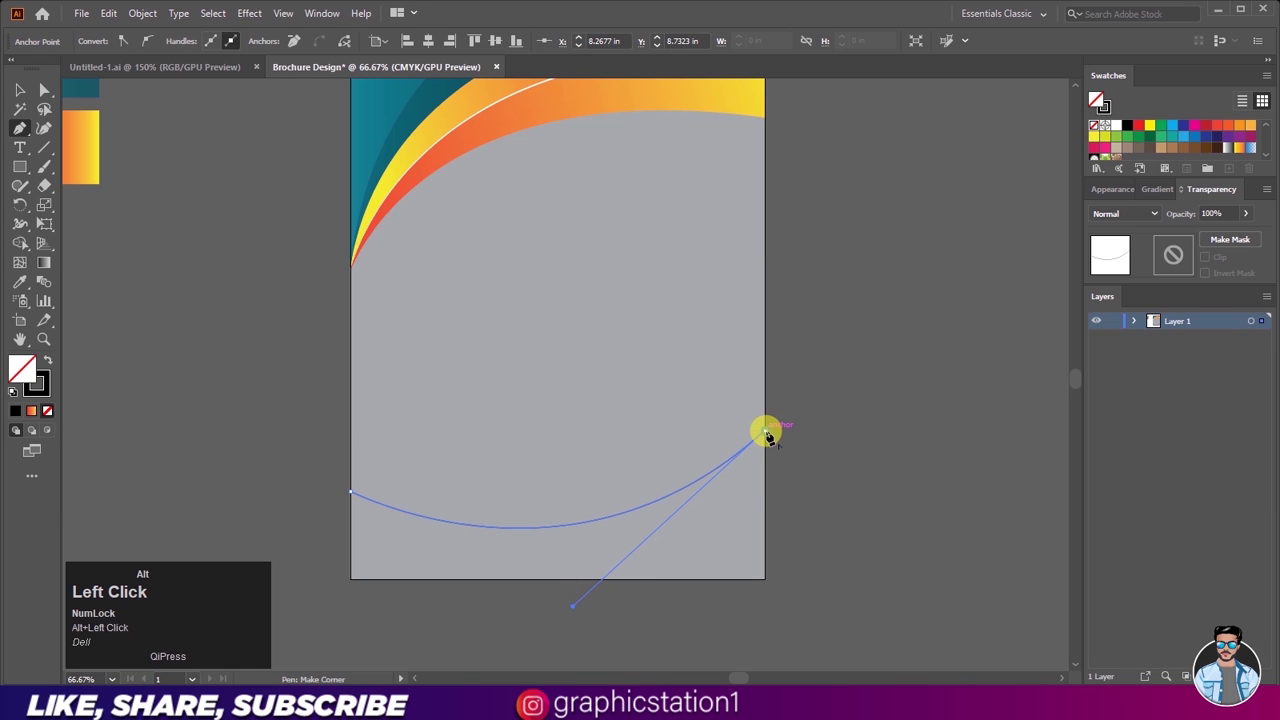
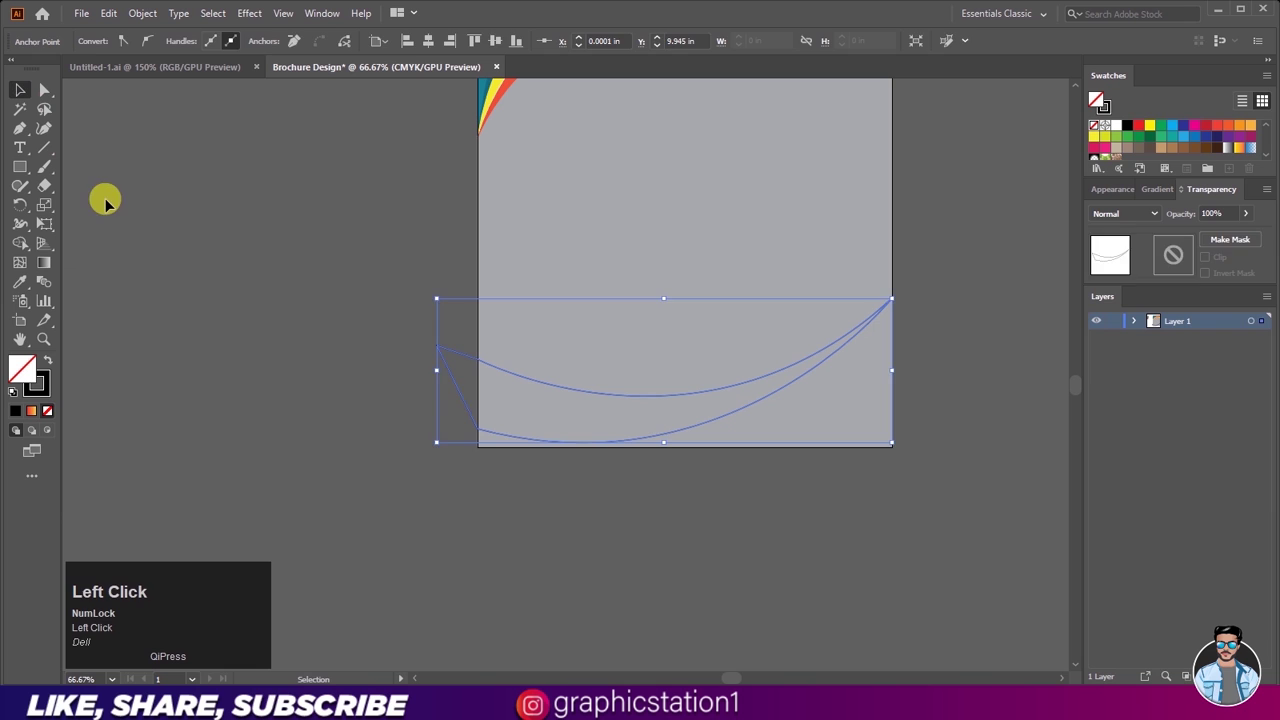
key("space")
scroll("down", 3)
scroll("up", 3)
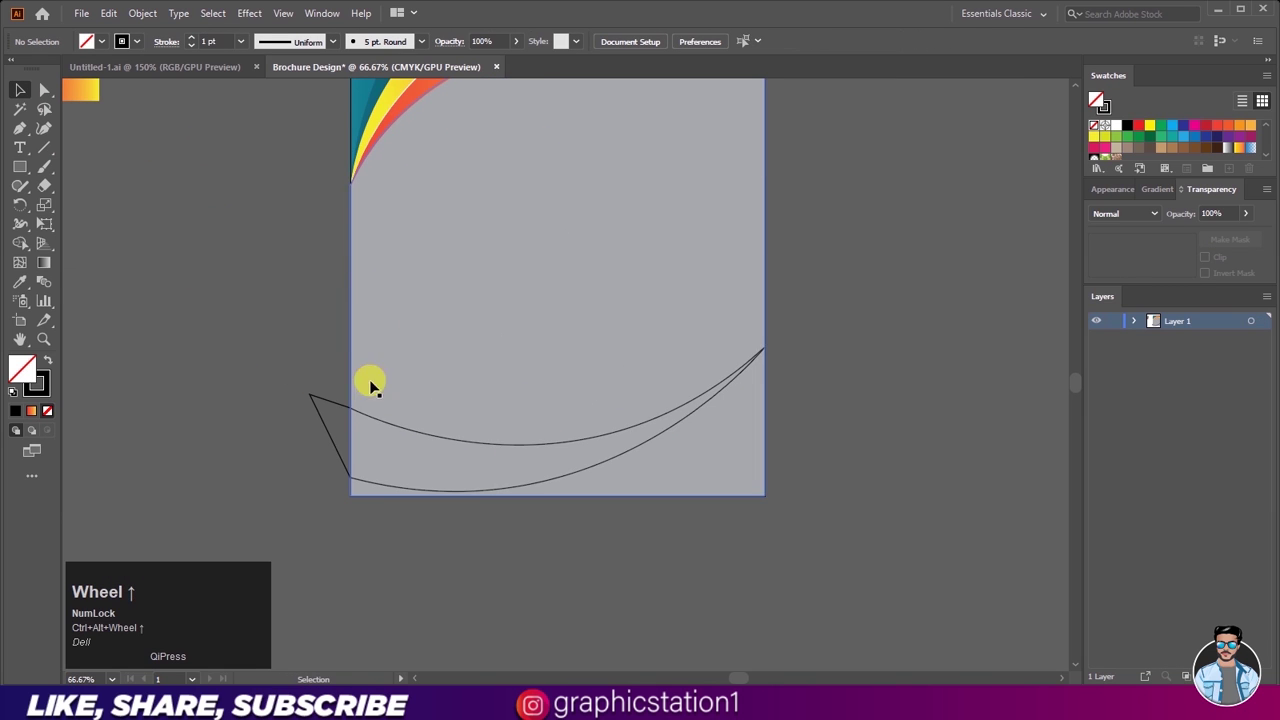
Step: Fill the regions between the bottom curves with the Shape Builder and apply the orange-red gradient
left_click_drag(262, 261, 80, 255)
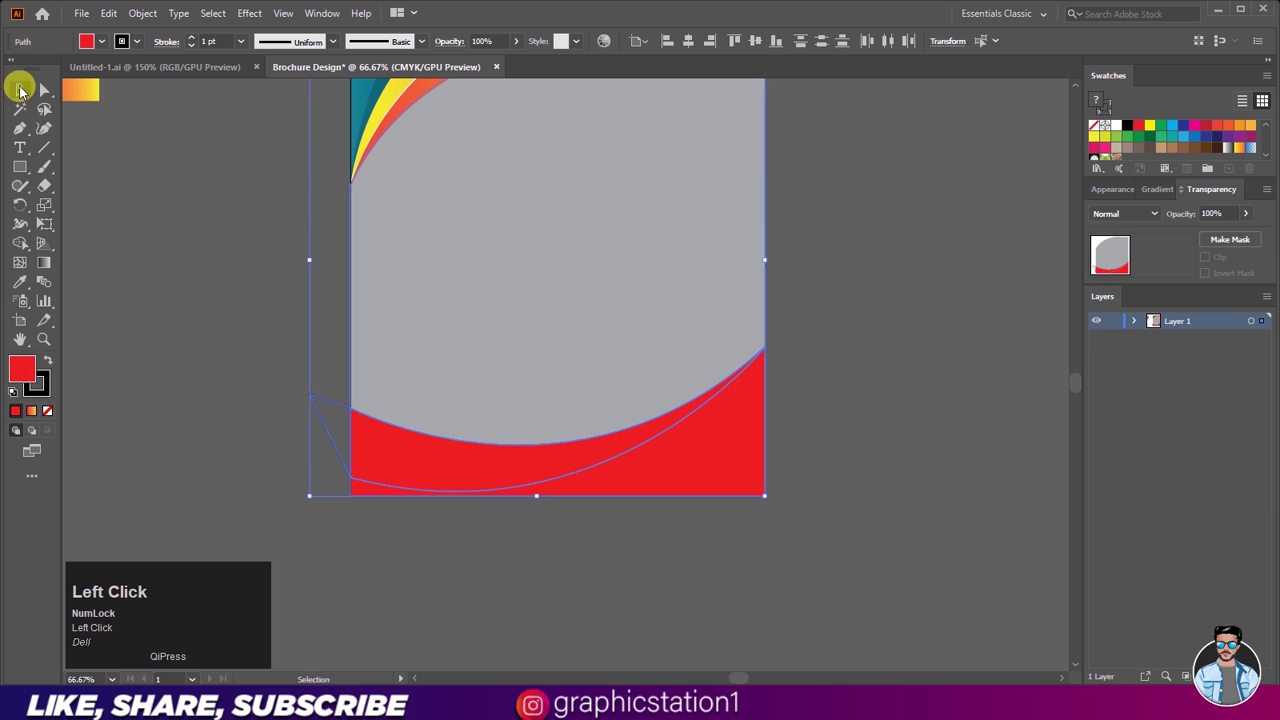
key("Delete")
scroll("down", 3)
scroll("up", 3)
left_click(544, 516)
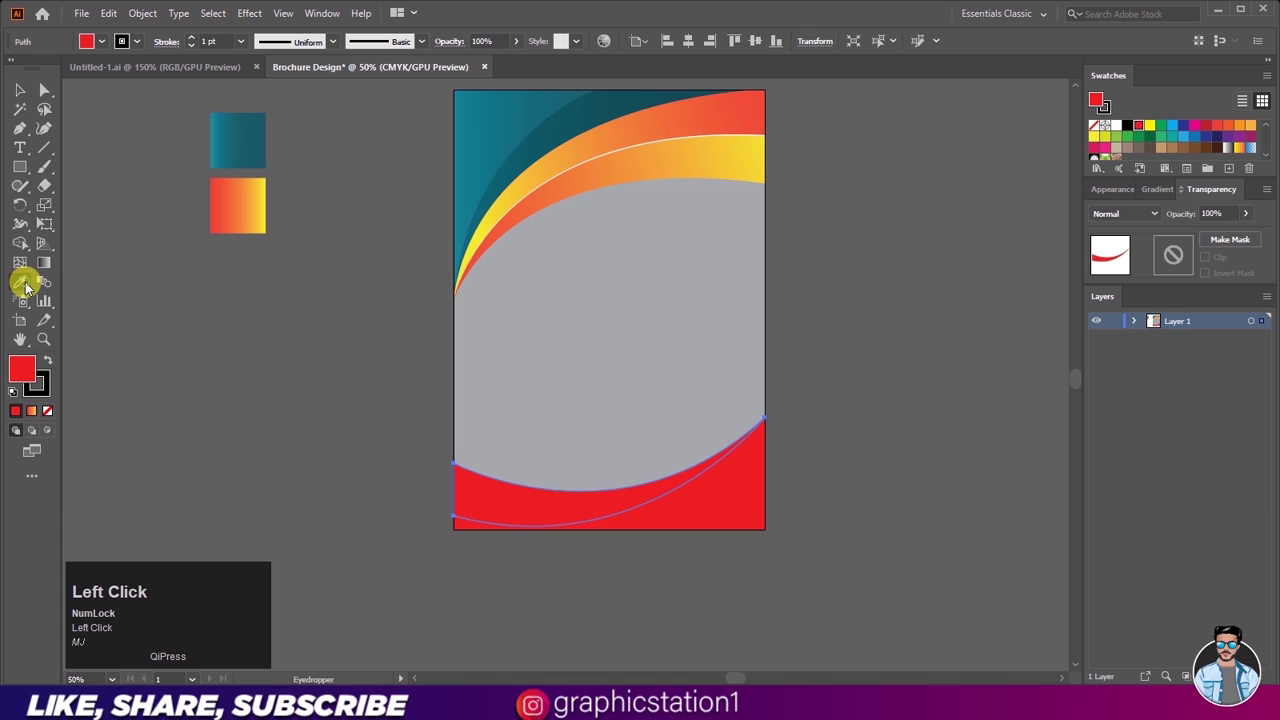
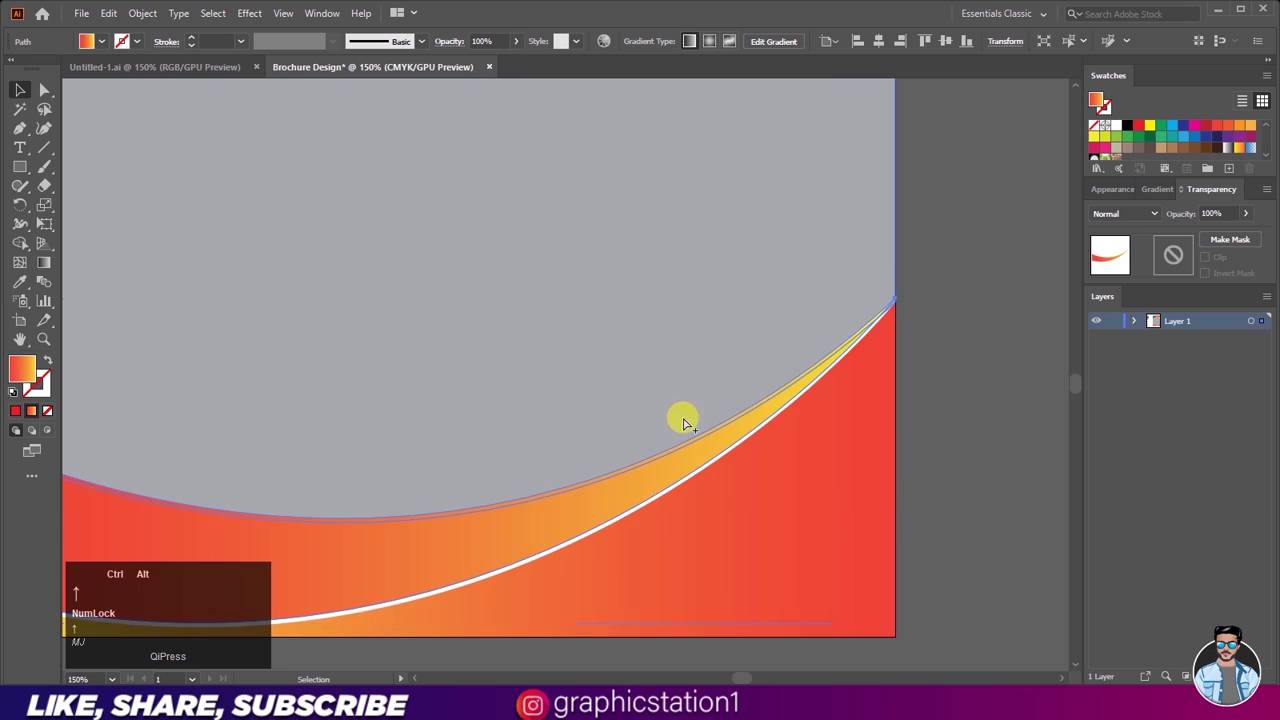
Step: Finish the yellow edge and white dividing line on the bottom bands, then zoom to view the whole cover
scroll("down", 3)
left_click(877, 440)
scroll("down", 3)
scroll("down", 3)
scroll("up", 3)
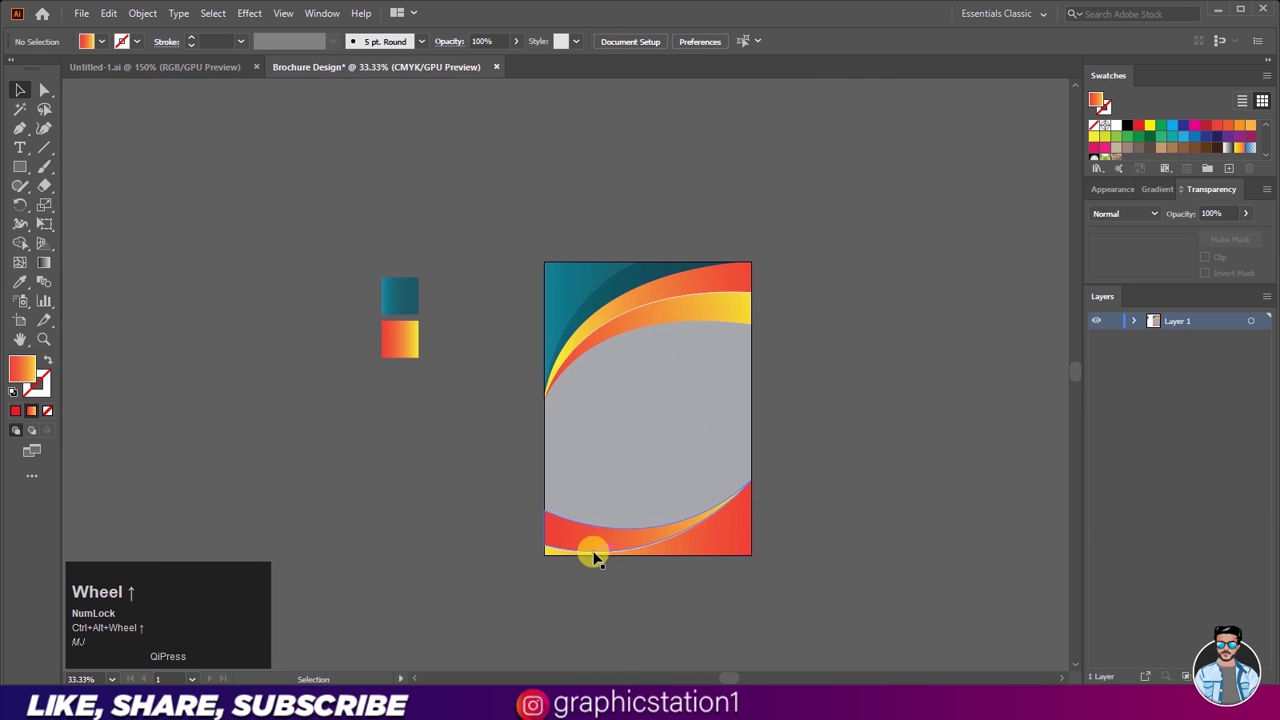
key("ctrl+alt+Num_Lock")
scroll("up", 3)
scroll("up", 3)
scroll("down", 3)
scroll("up", 3)
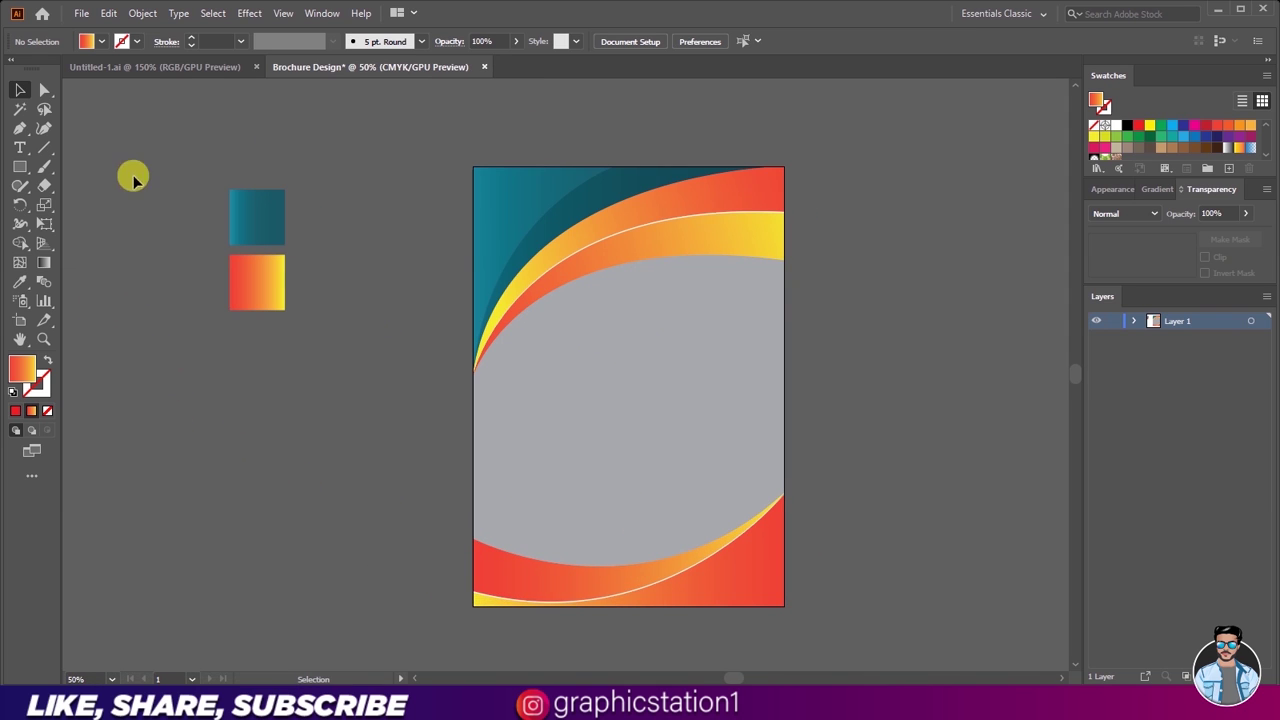
Step: Bring the building photo in beside the cover with the white curved shape over it, both selected
left_click(207, 232)
key("Delete")
left_click_drag(193, 69, 240, 415)
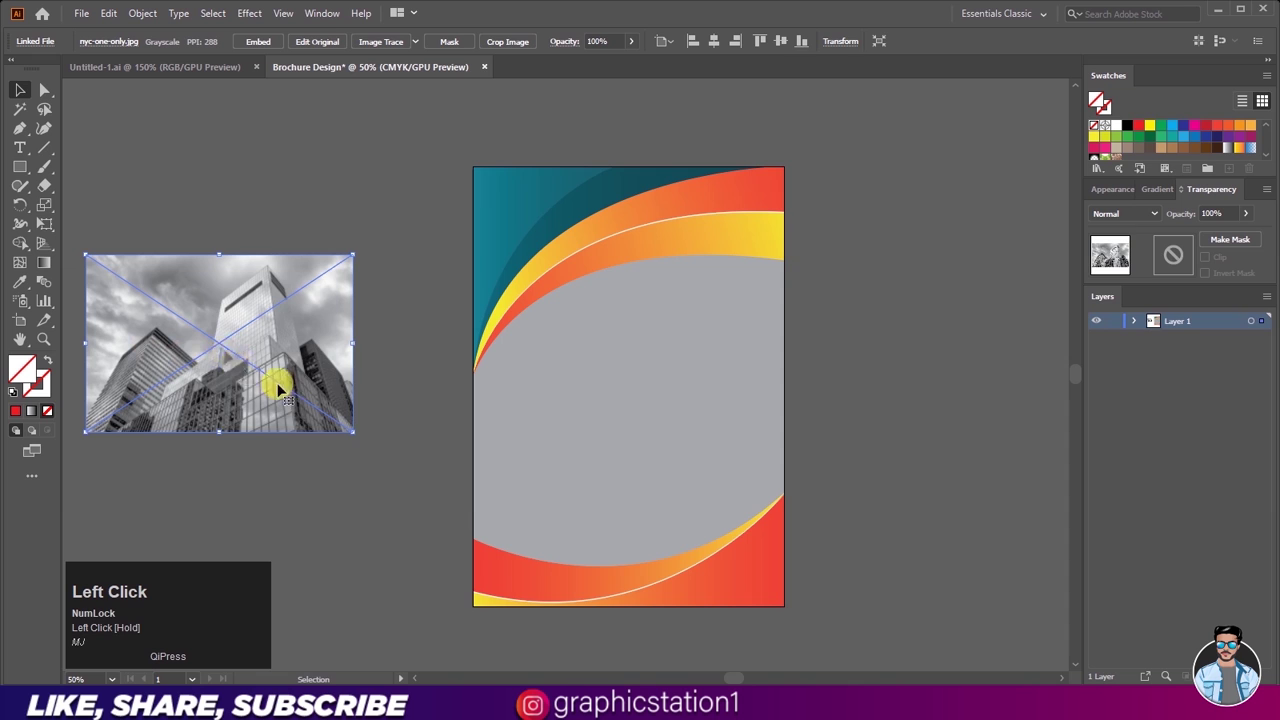
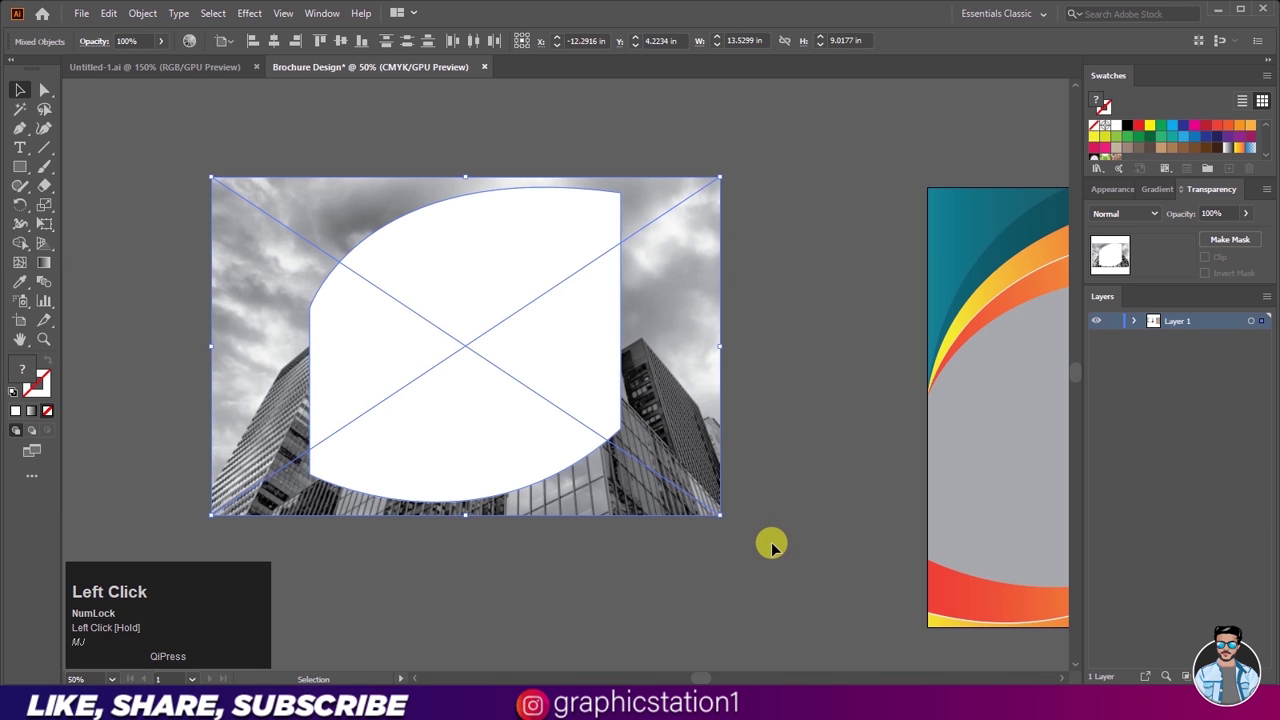
right_click(528, 240)
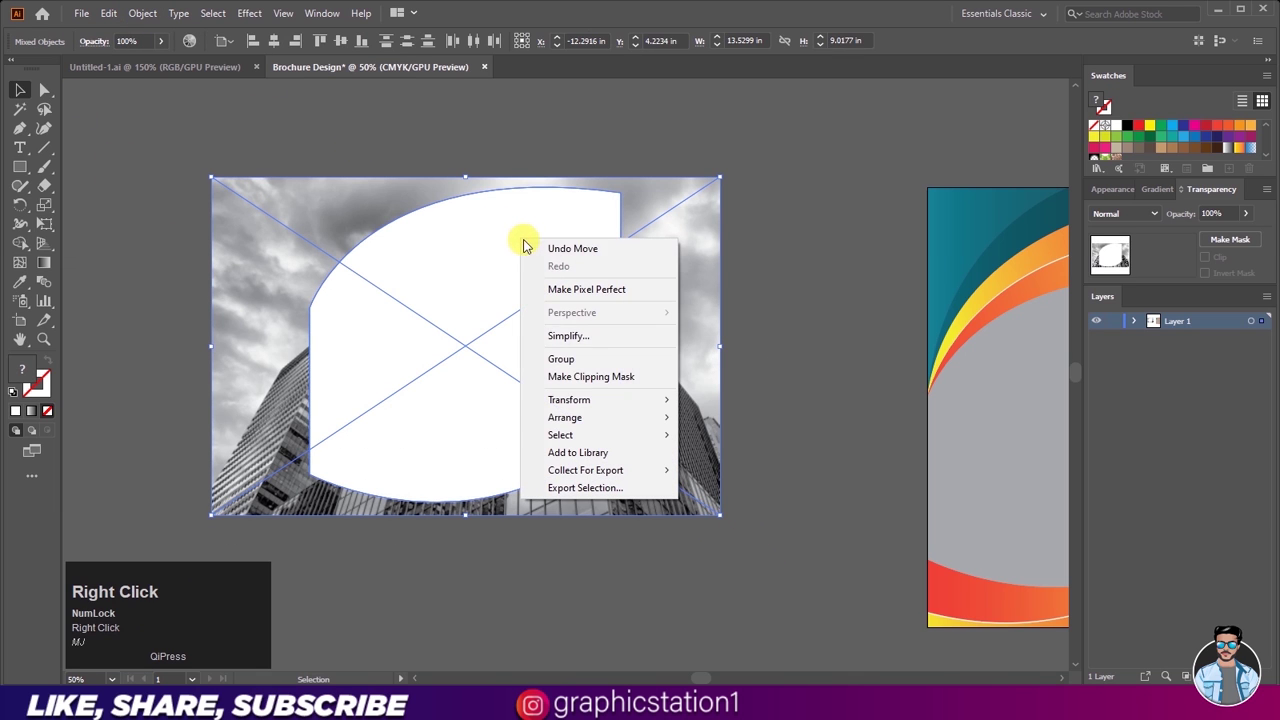
Step: Clip the building photo to the white curved shape with a clipping mask
key("ctrl+w")
key("ctrl+w")
left_click(670, 336)
scroll("down", 3)
Step: Move the cover's grey curved shape so it lines up over the clipped photo
left_click(880, 373)
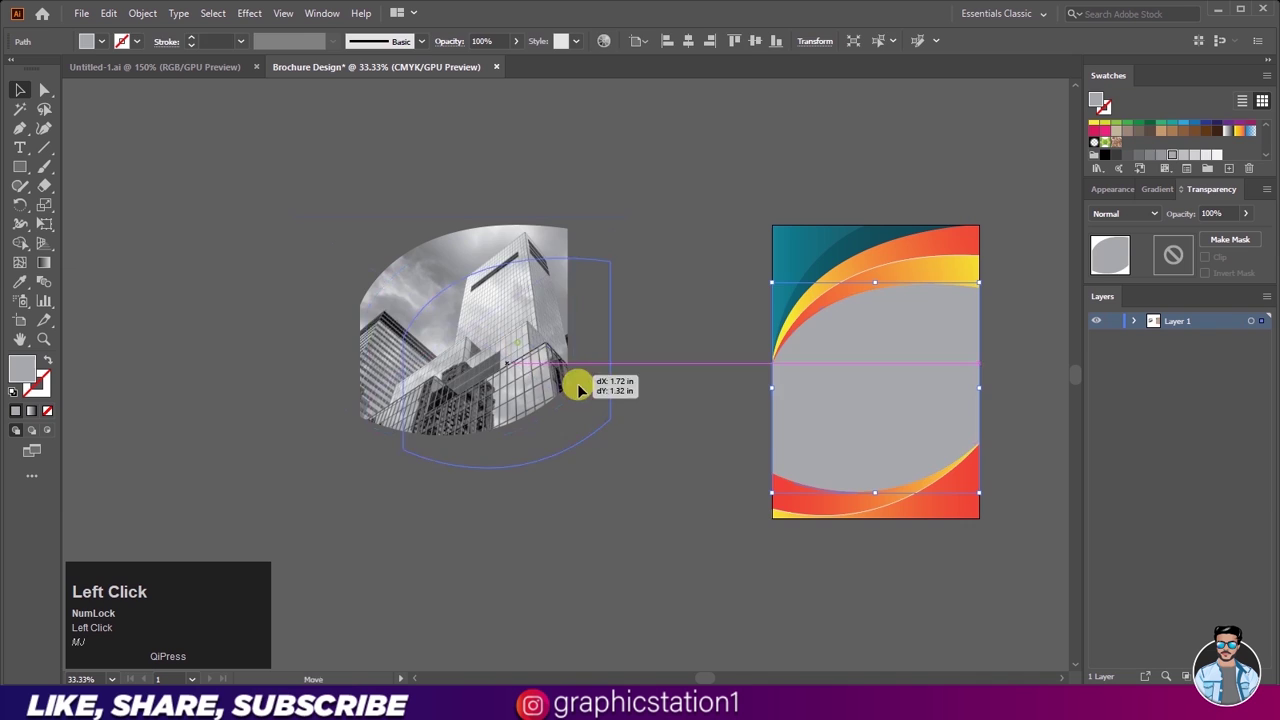
scroll("up", 3)
left_click(881, 403)
left_click_drag(552, 414, 577, 359)
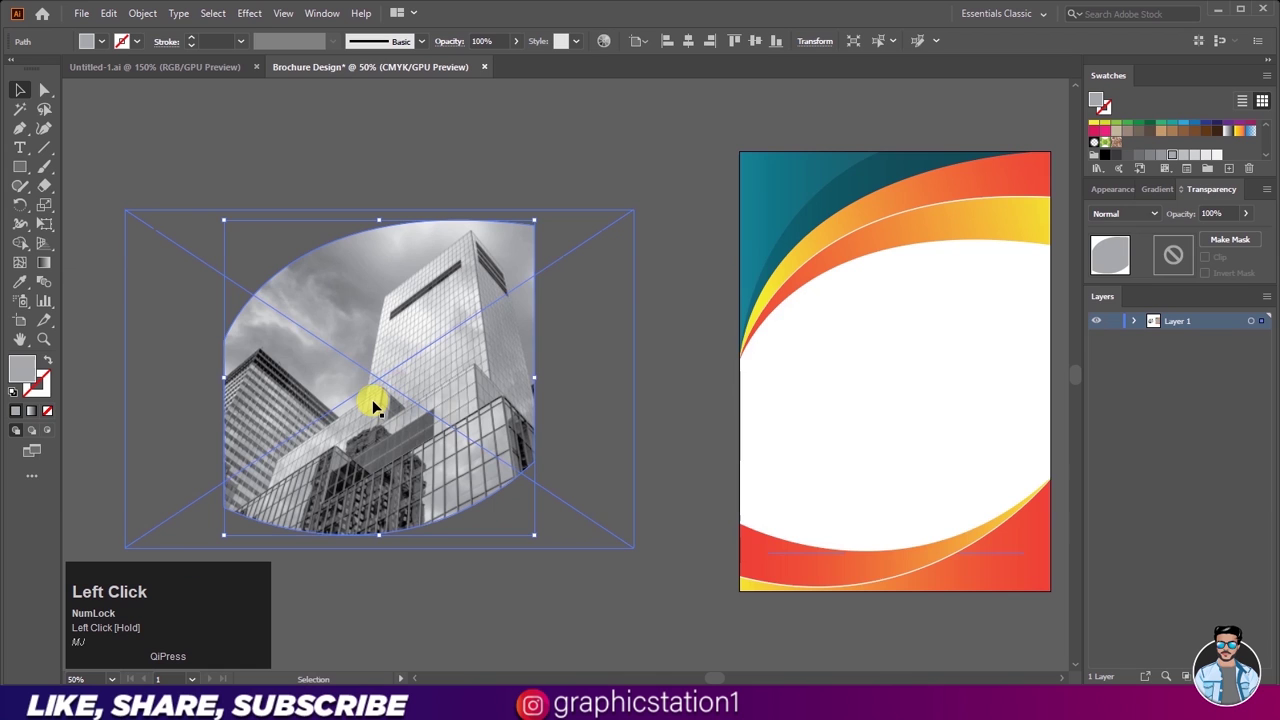
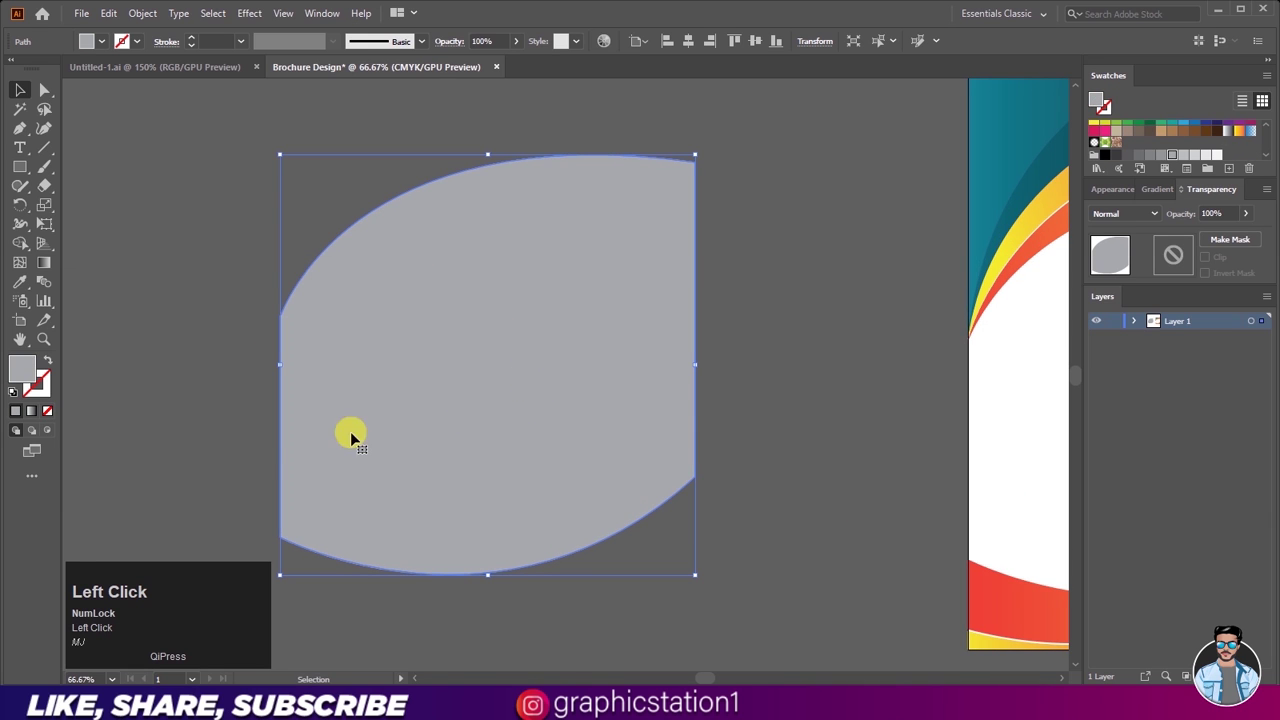
key("ctrl+w")
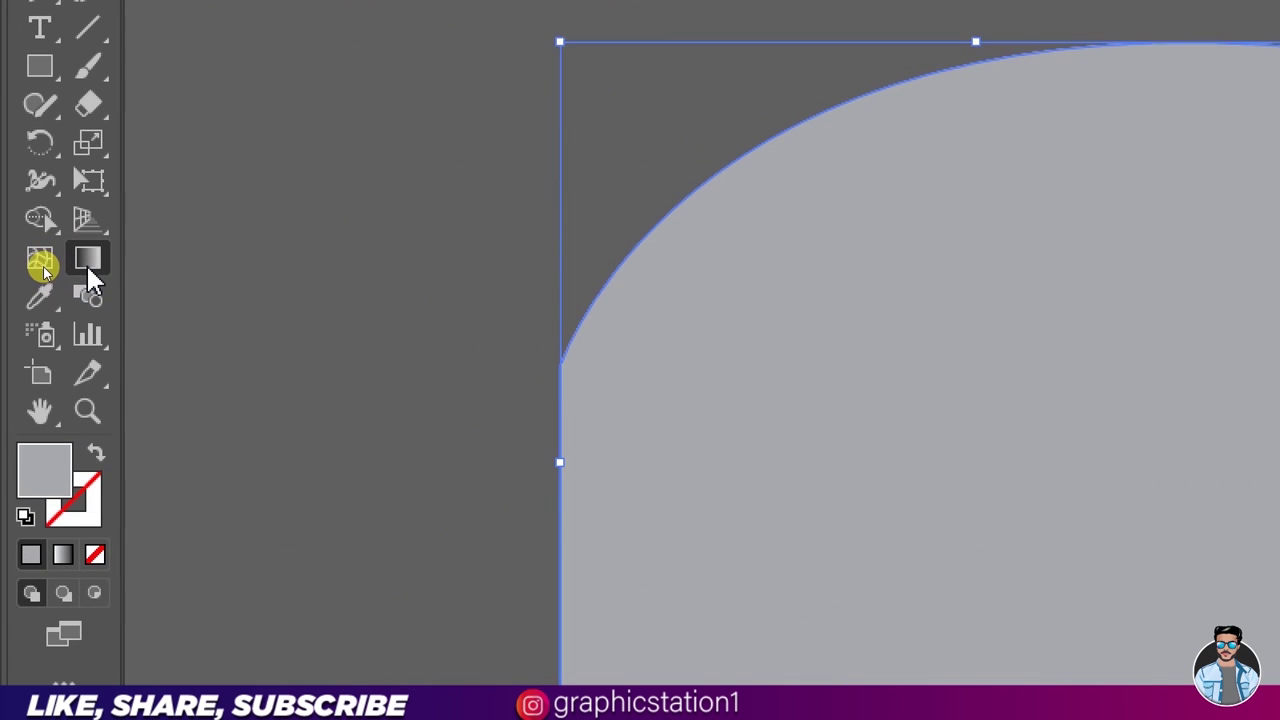
Step: Bring up the Gradient panel, floated on its own, for the selected grey curved shape
key("ctrl+w")
left_click(315, 21)
scroll("up", 3)
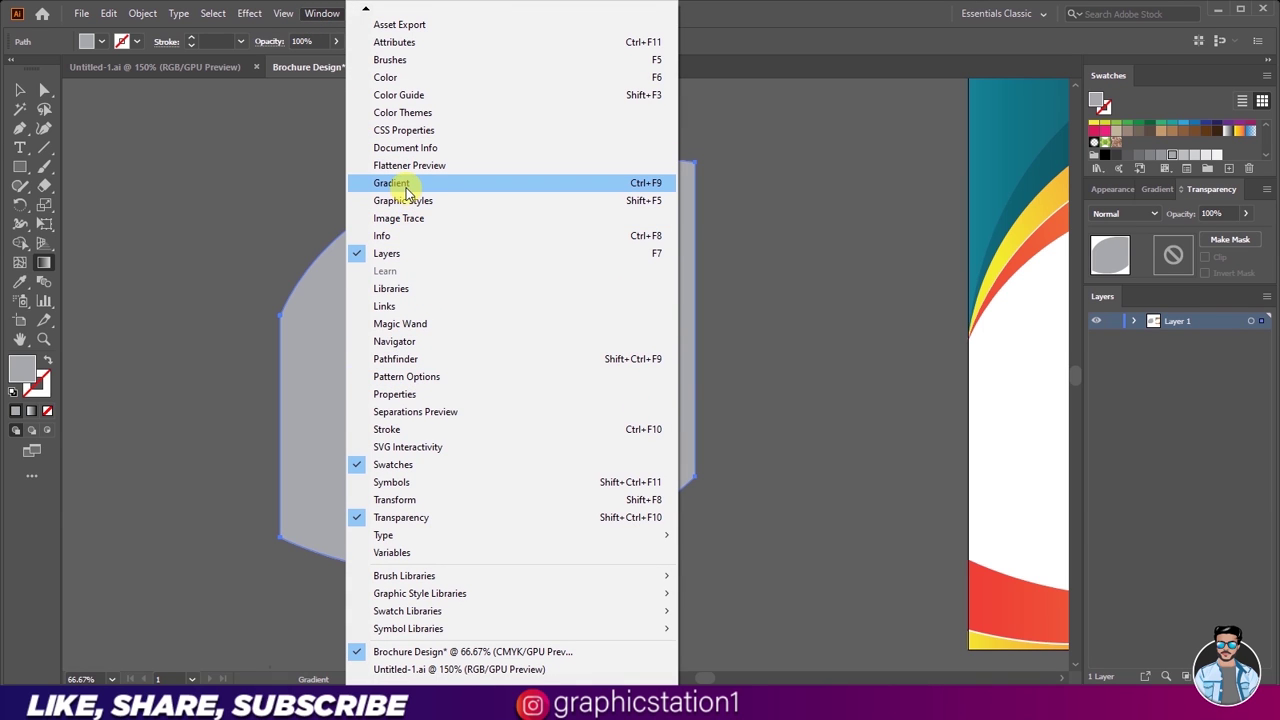
key("ctrl+w")
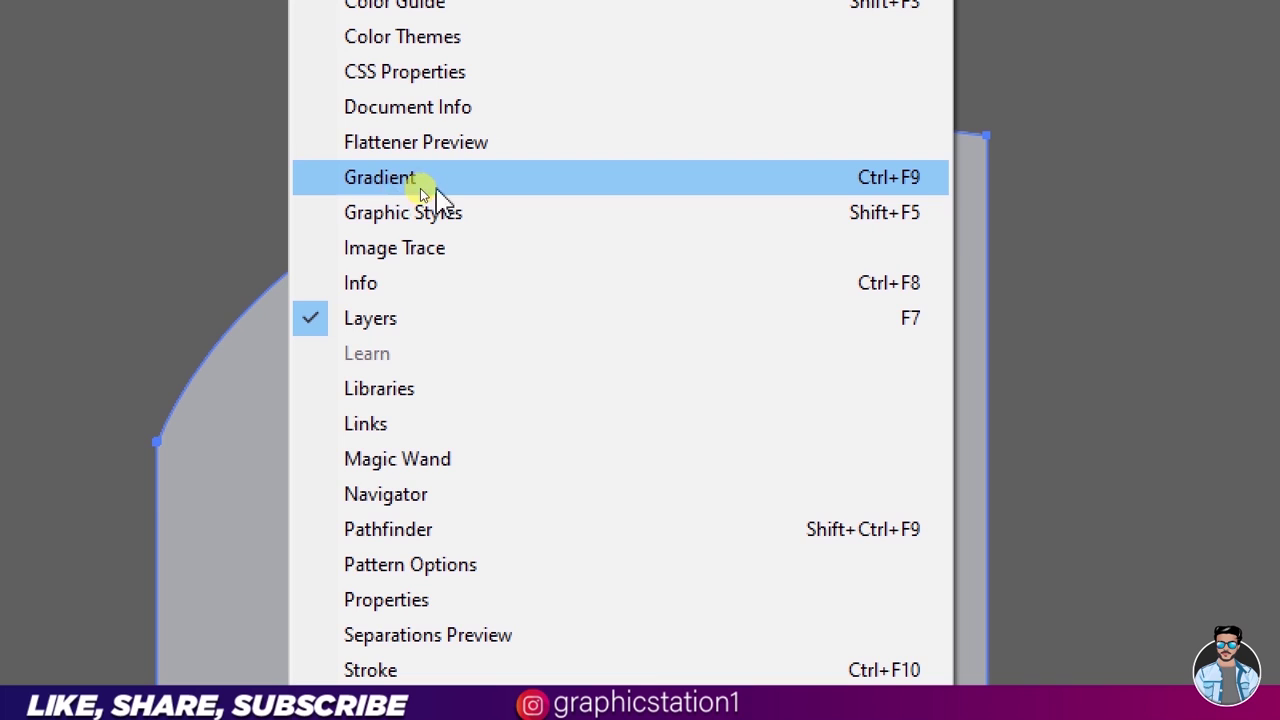
key("ctrl+w")
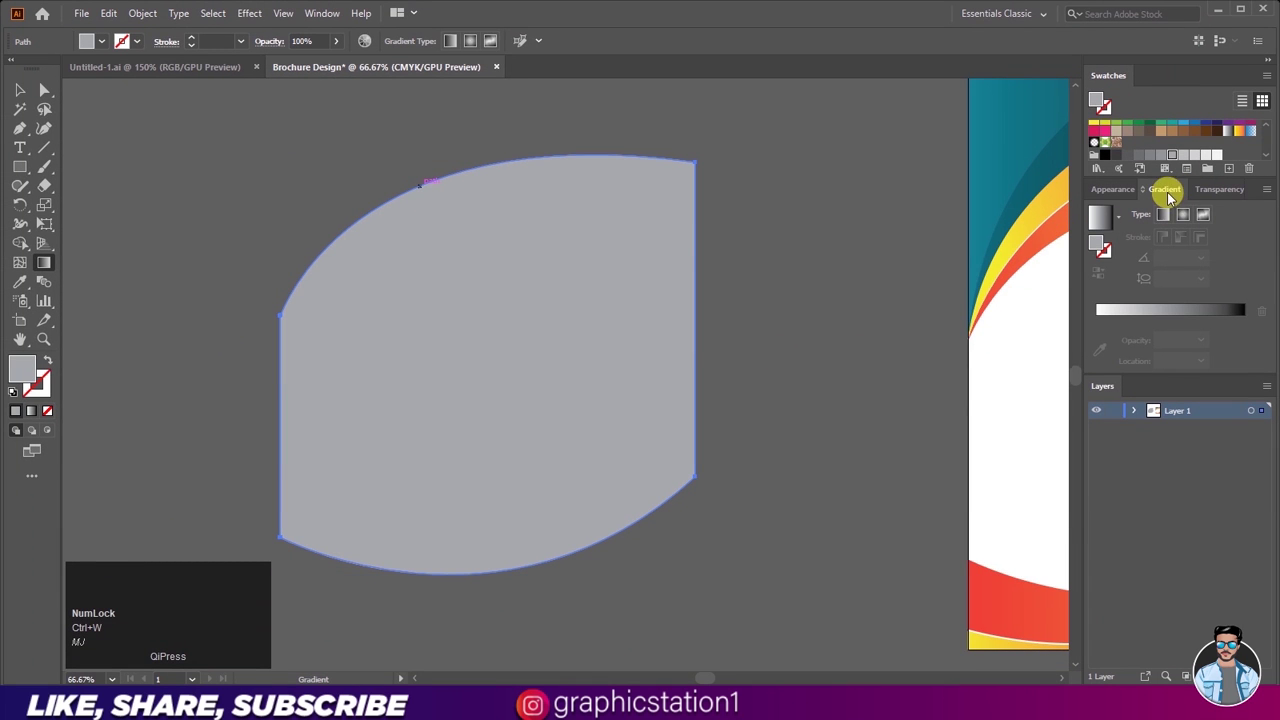
left_click_drag(1171, 194, 317, 23)
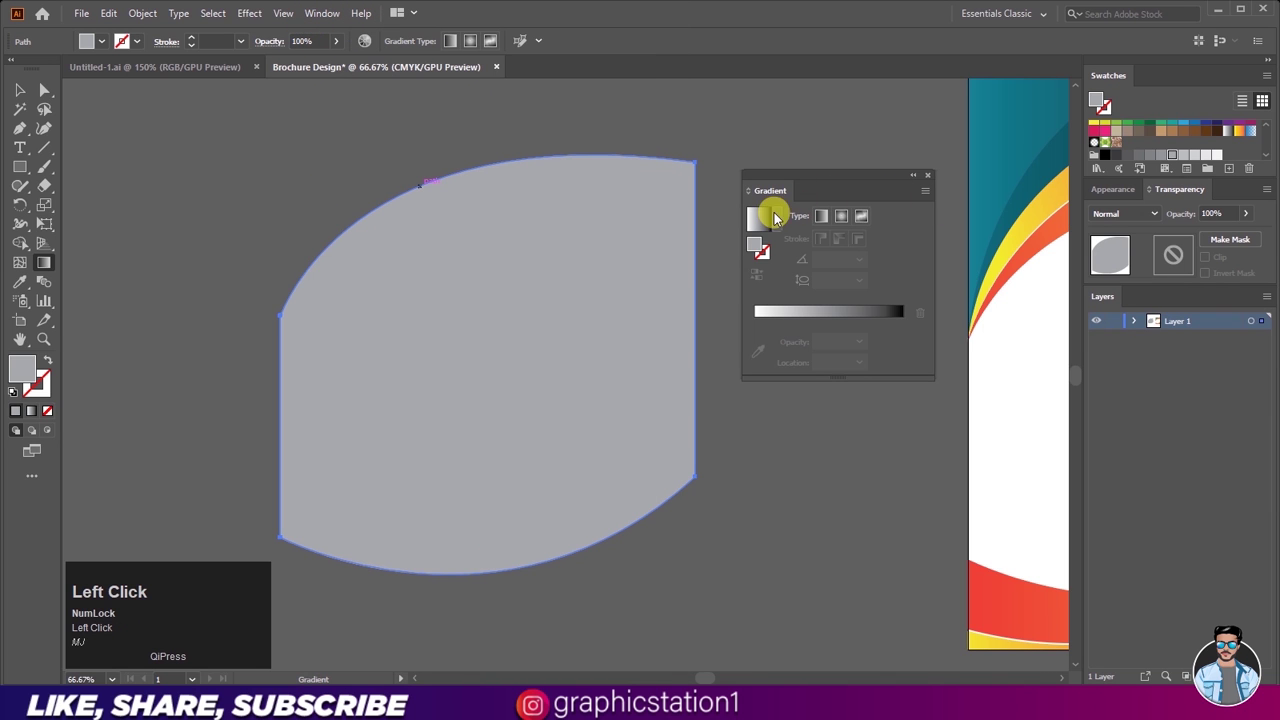
scroll("up", 3)
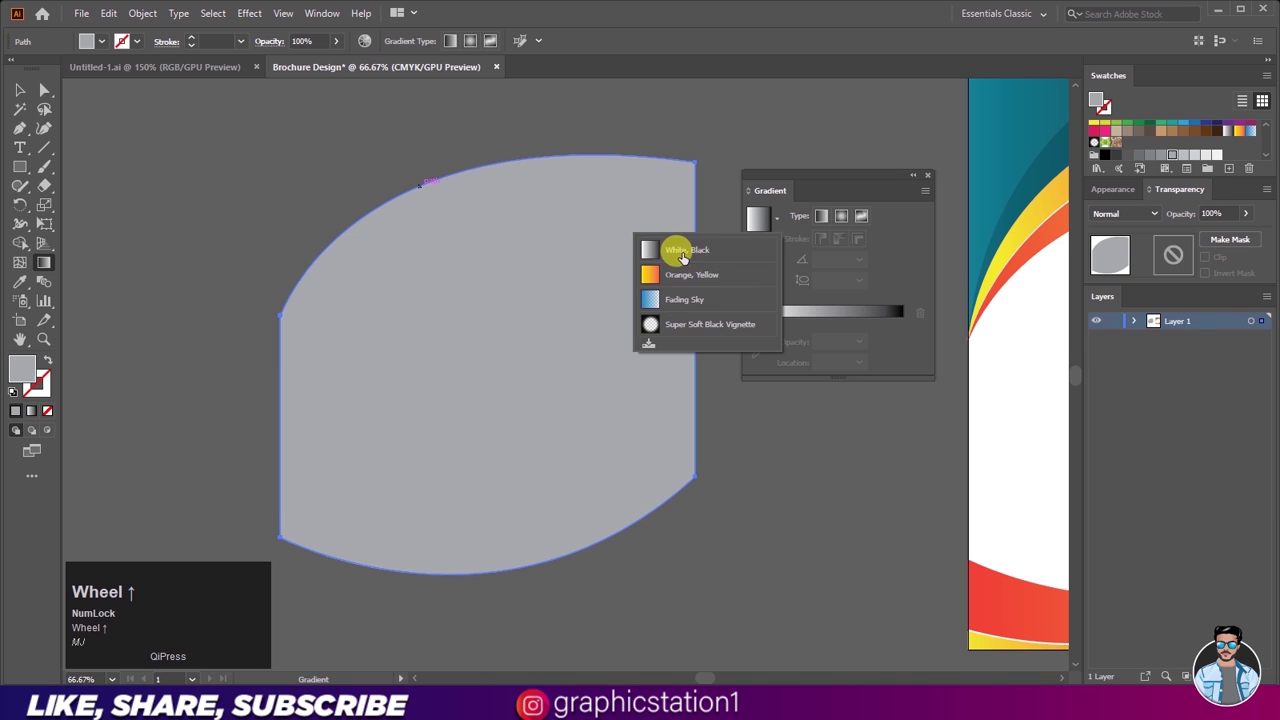
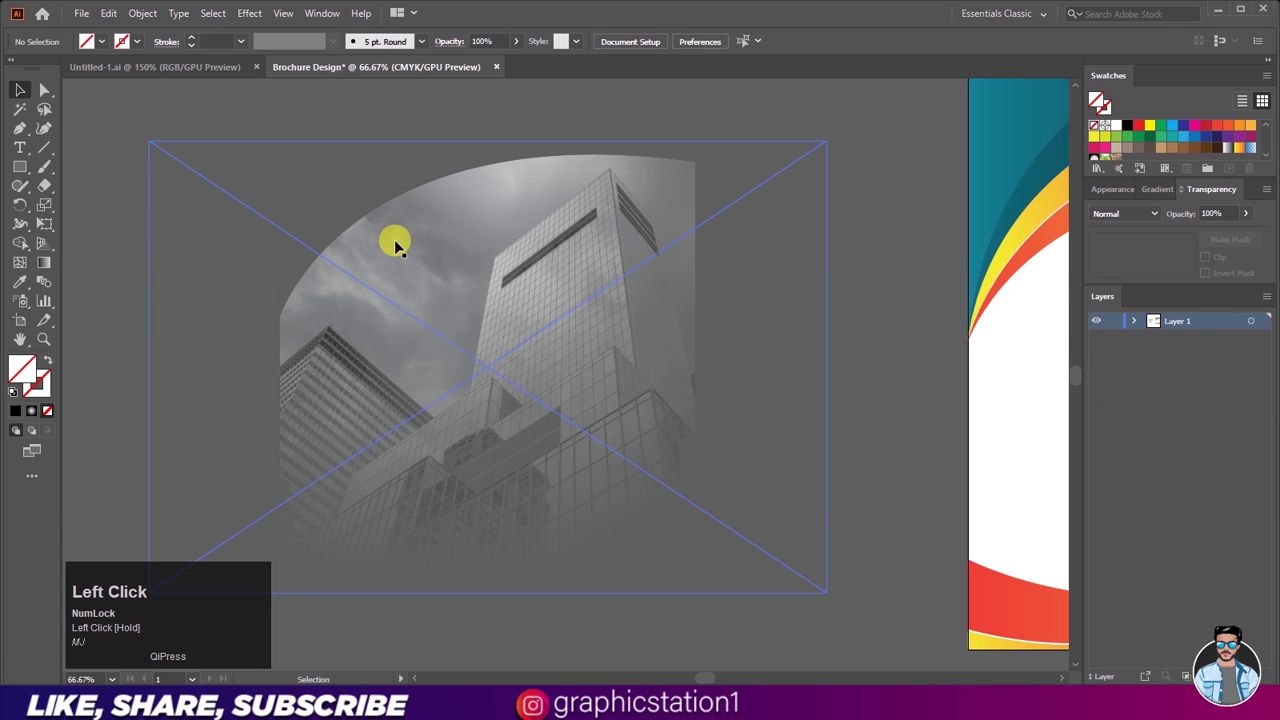
Step: Move the masked photo onto the cover with its top edge aligned to the curved band
scroll("down", 3)
left_click_drag(493, 240, 914, 196)
scroll("up", 3)
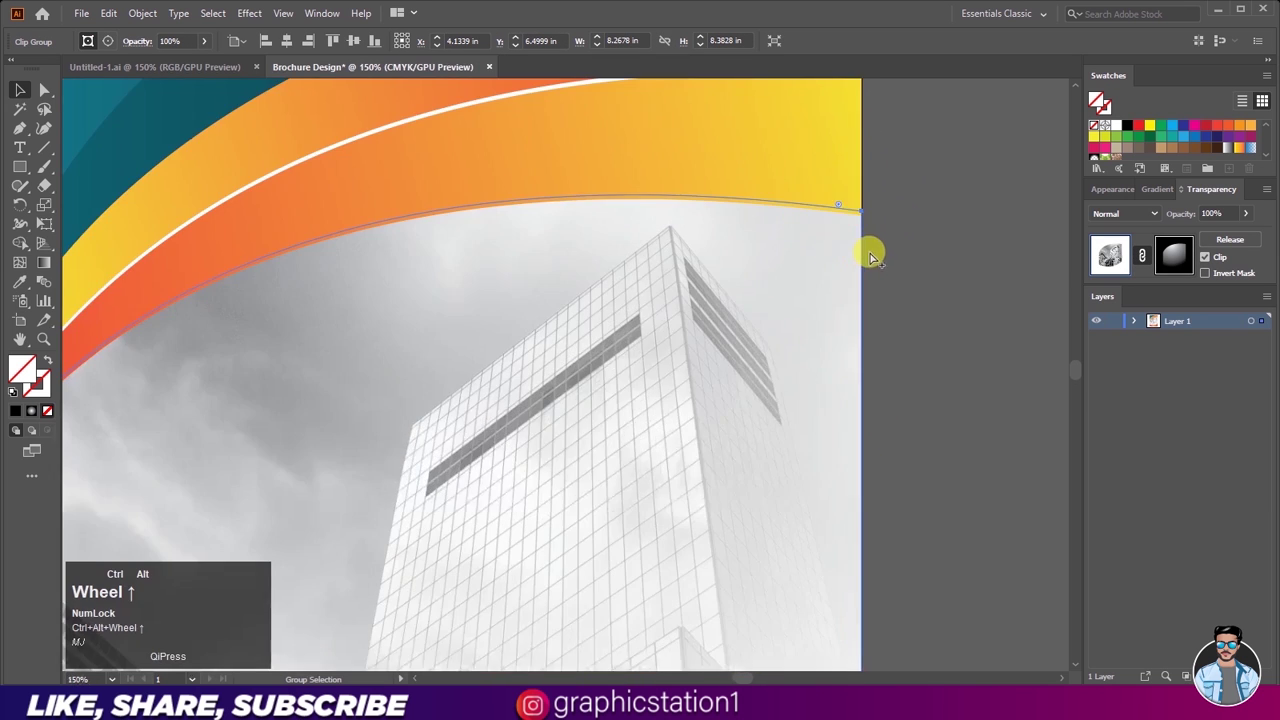
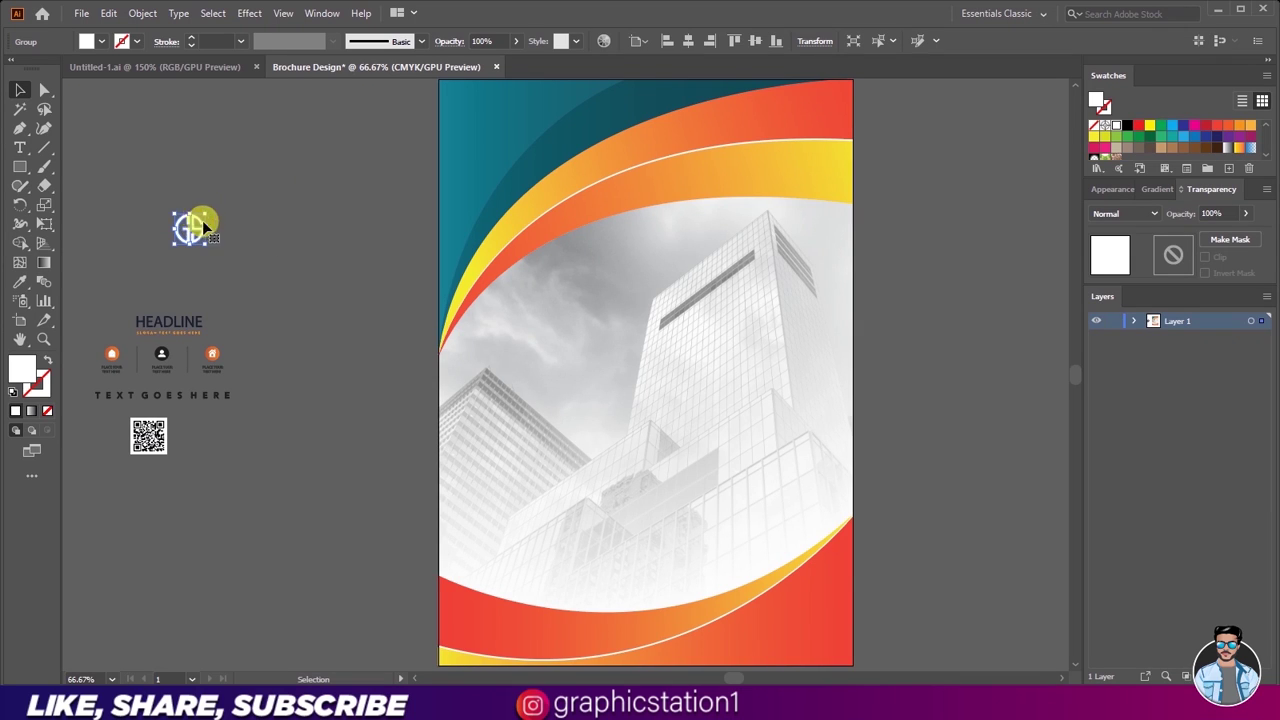
Step: Replace the logo's placeholder text with COMPANY NAME in capitals
scroll("down", 3)
scroll("up", 3)
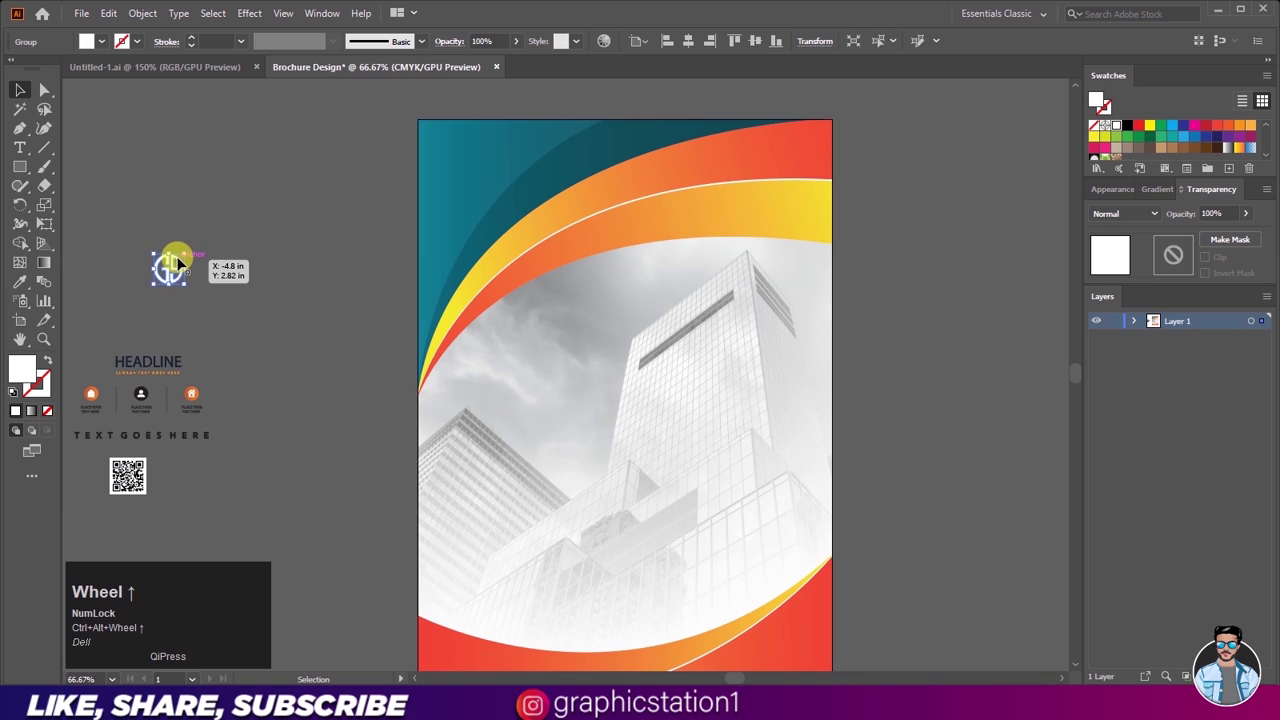
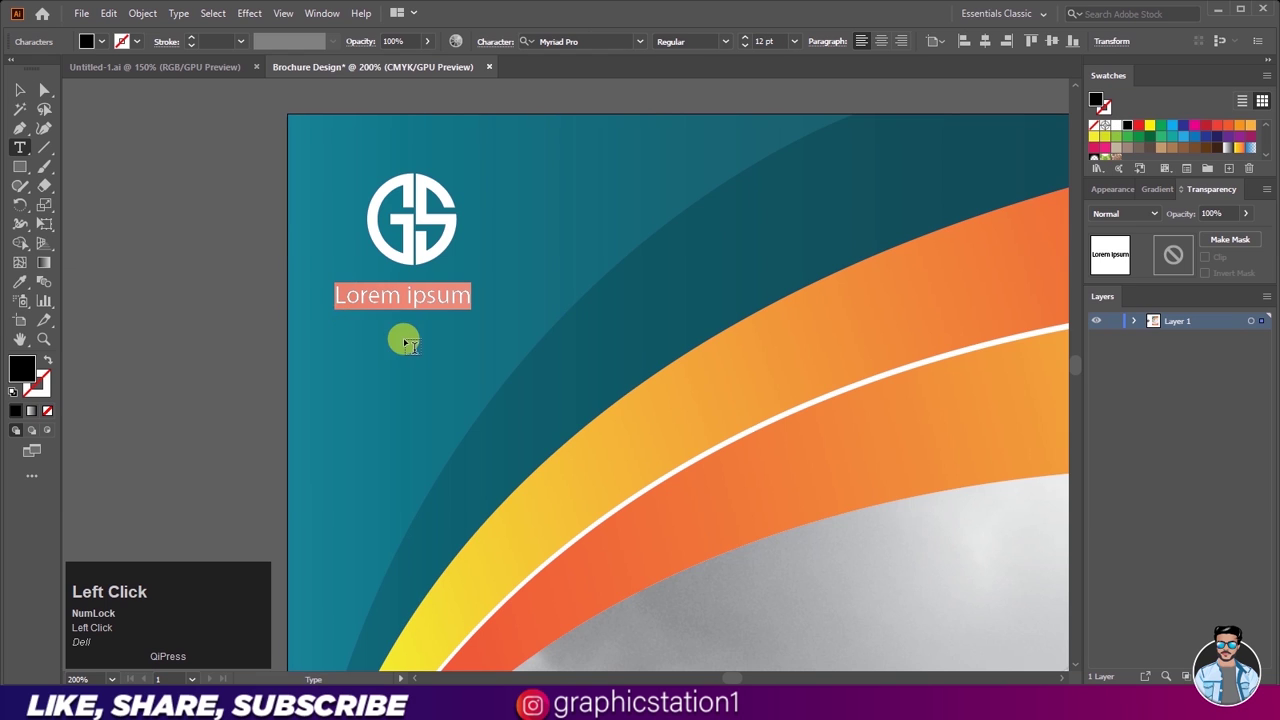
key("Caps_Lock")
type("company")
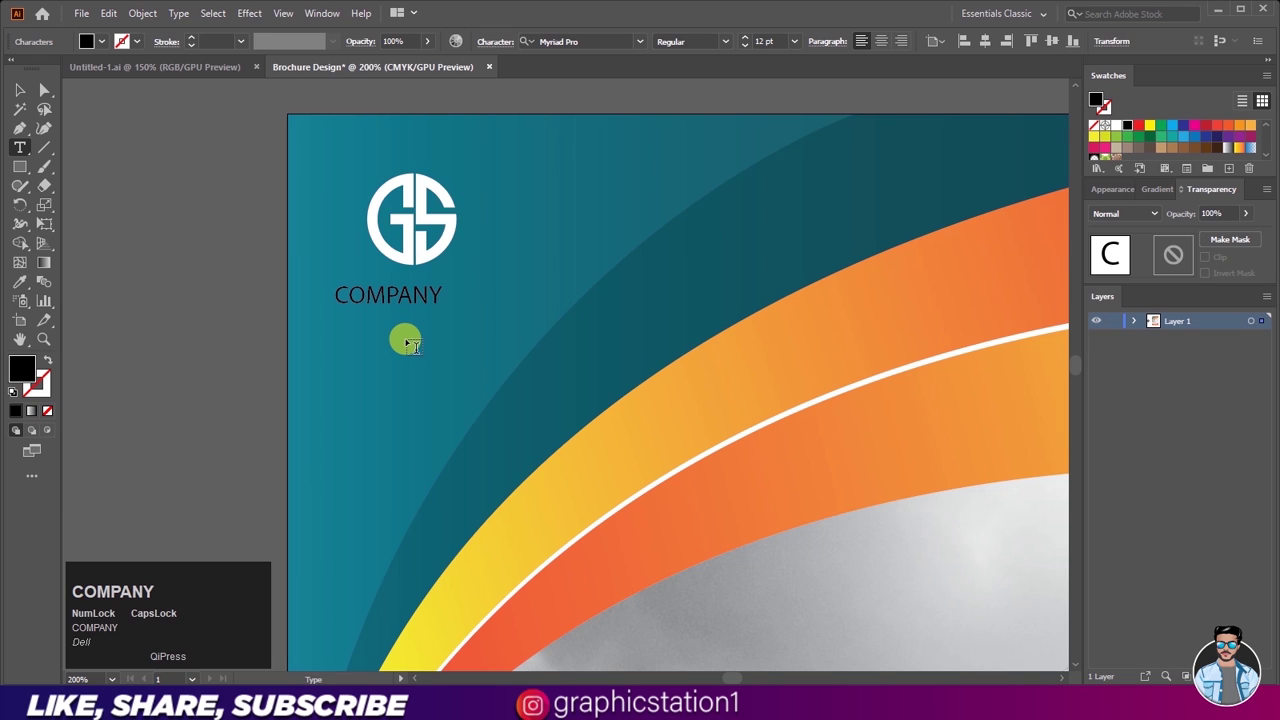
key("space")
type("name")
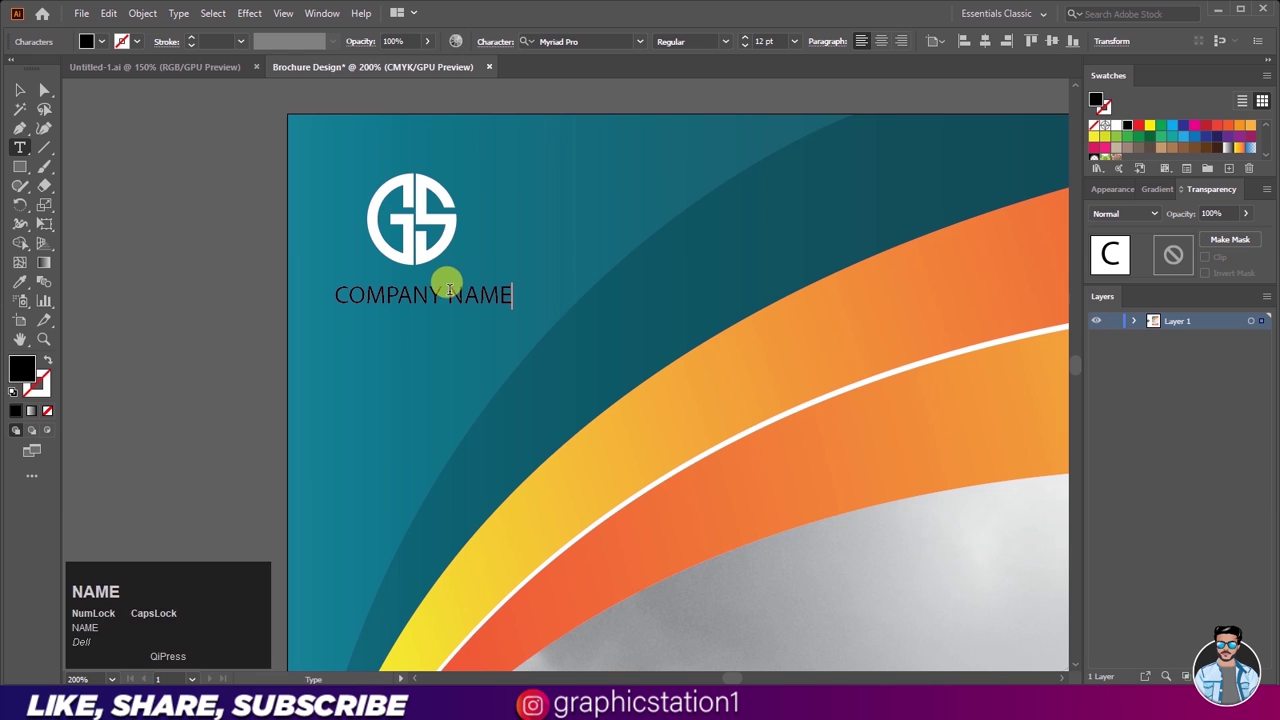
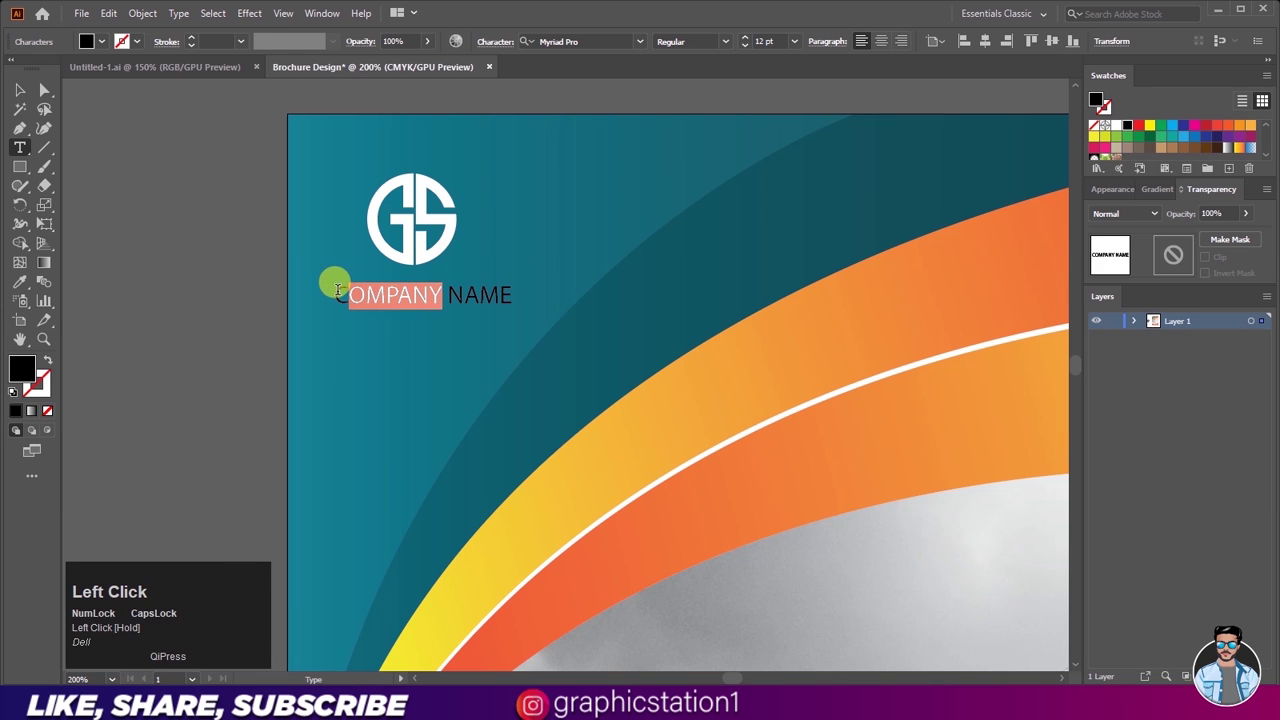
Step: Select the word COMPANY and bring up the font list to give it a bolder typeface
key("shift+Left")
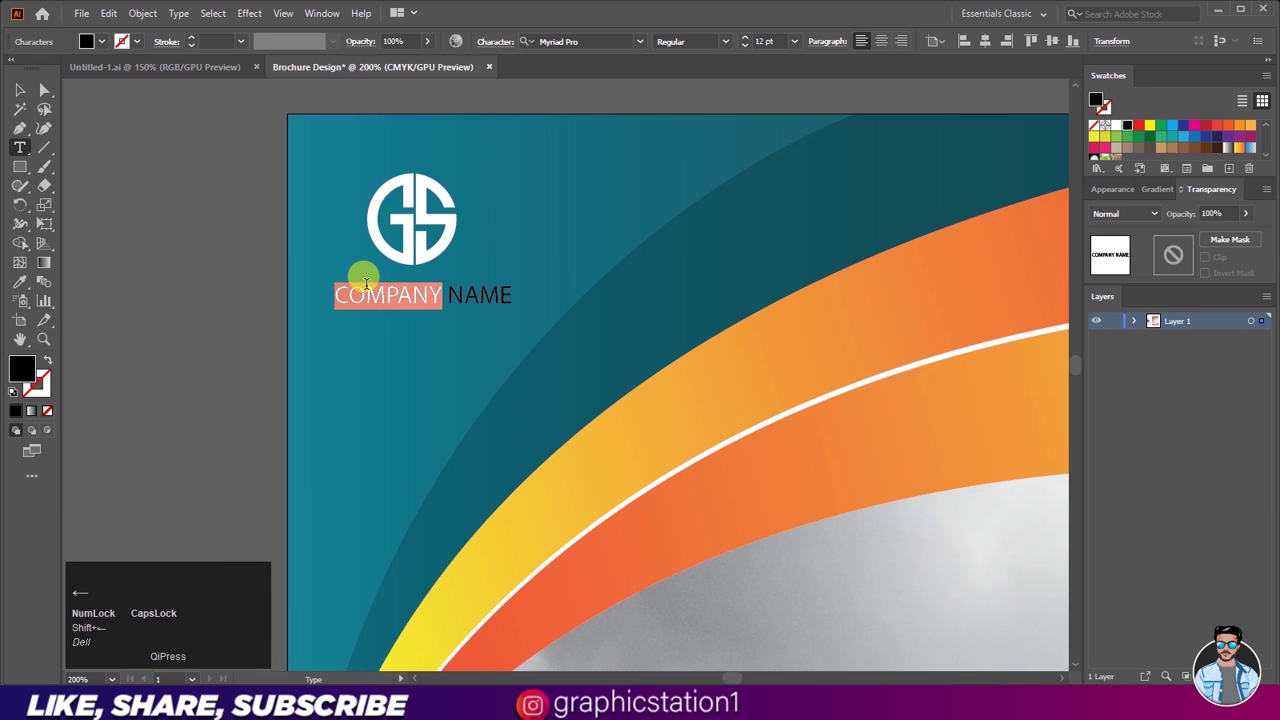
left_click(640, 50)
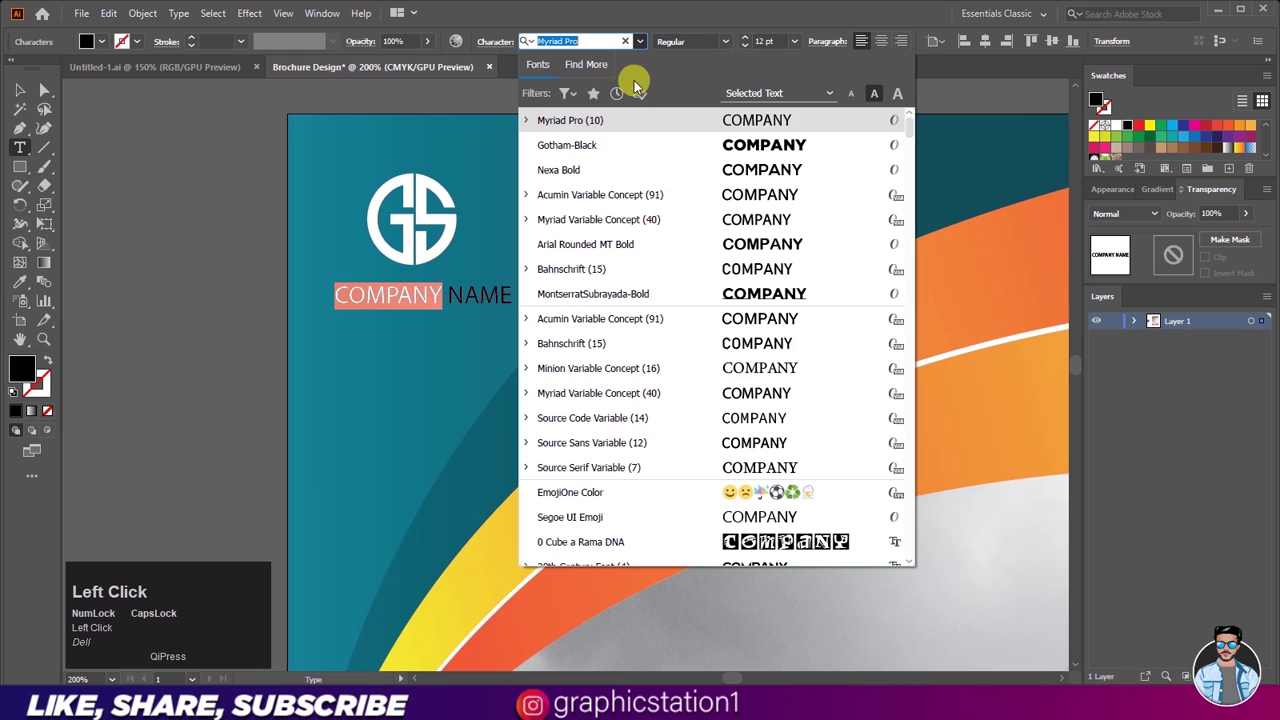
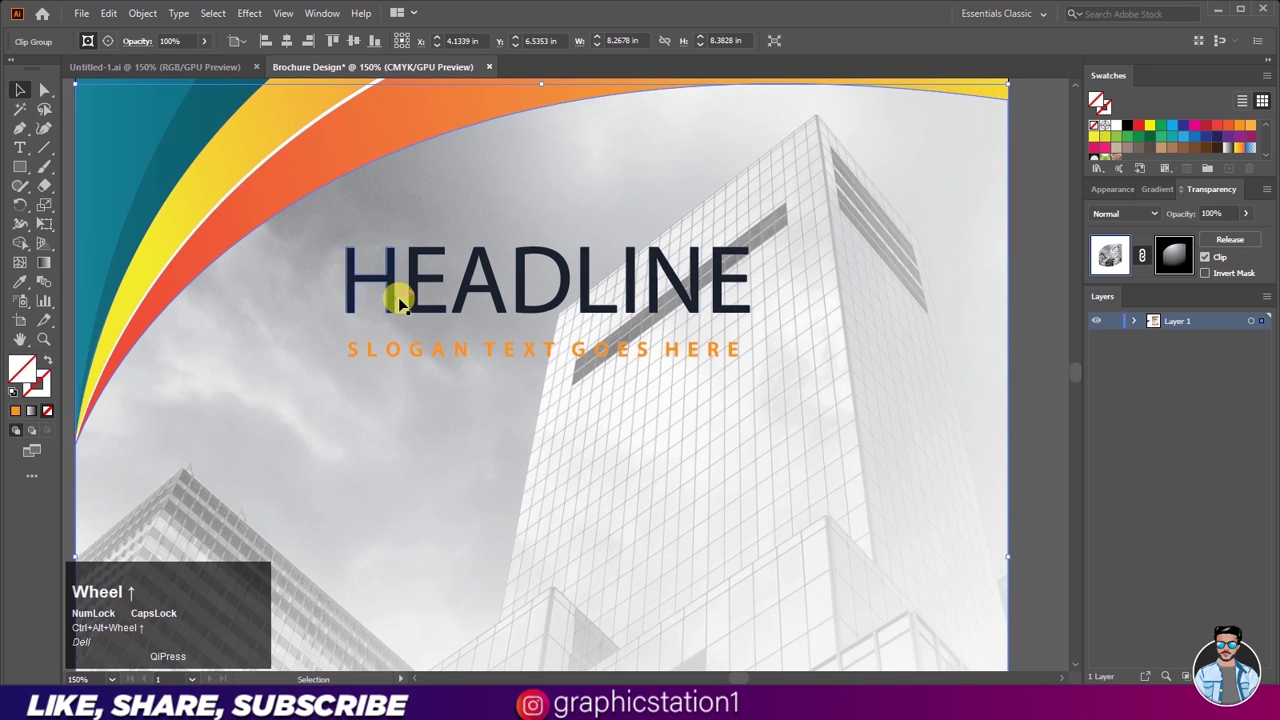
Step: Add a paragraph text area below the slogan in Myriad Pro at 8 pt
left_click(415, 305)
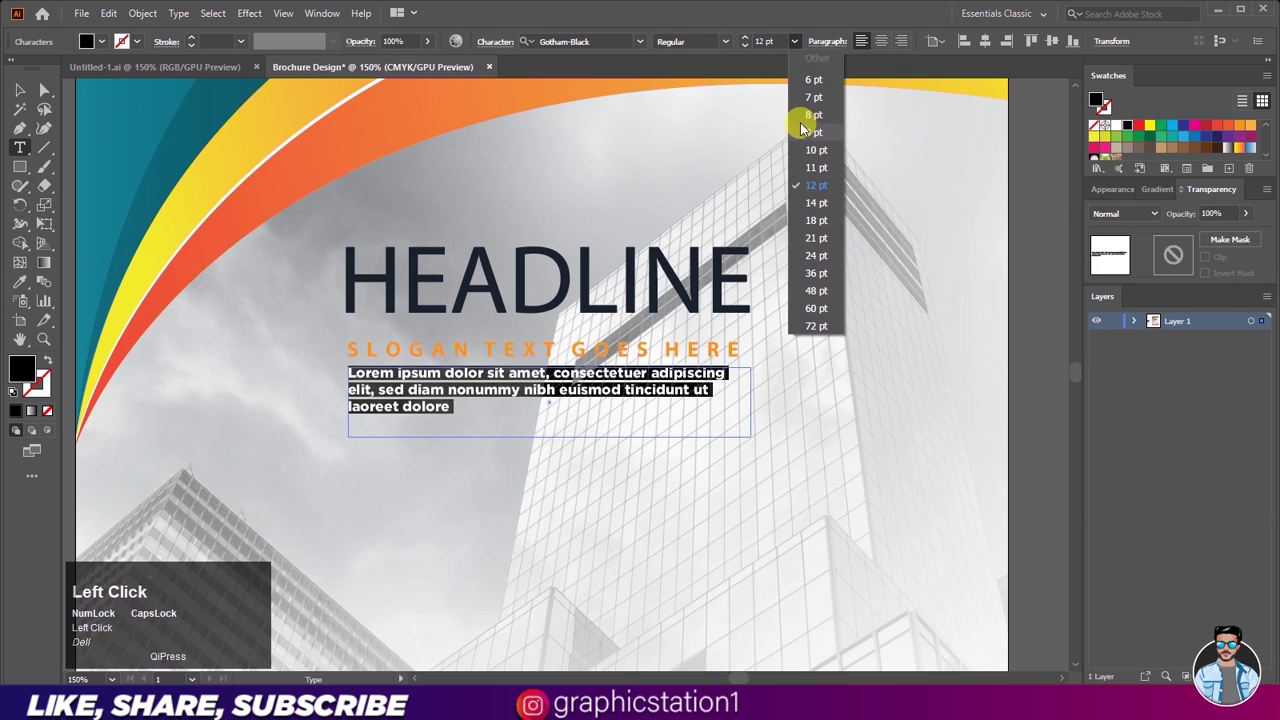
left_click(808, 111)
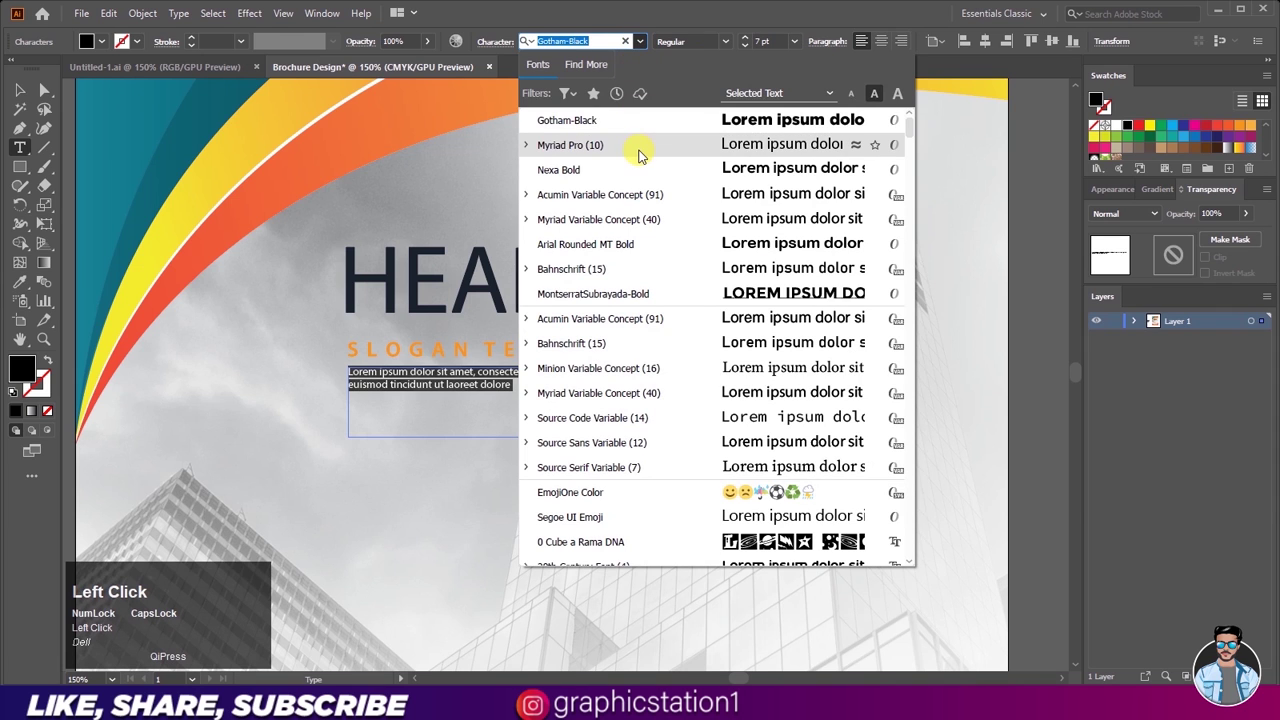
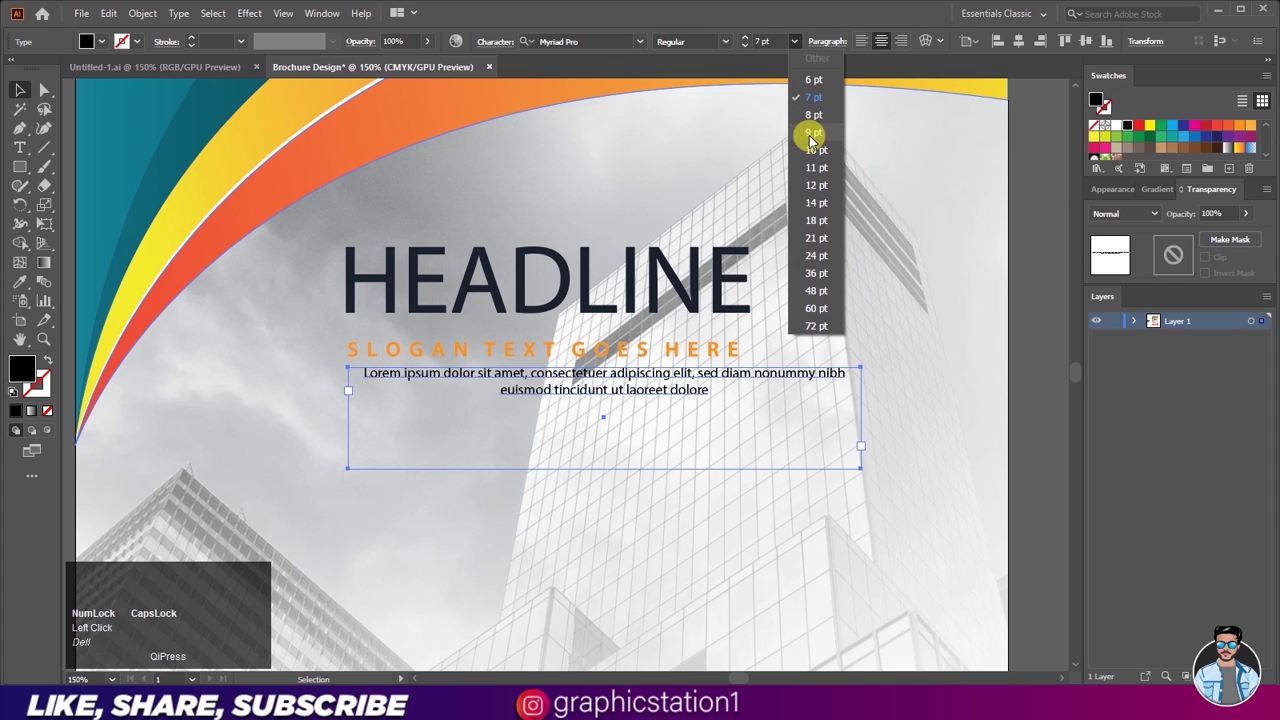
left_click(814, 125)
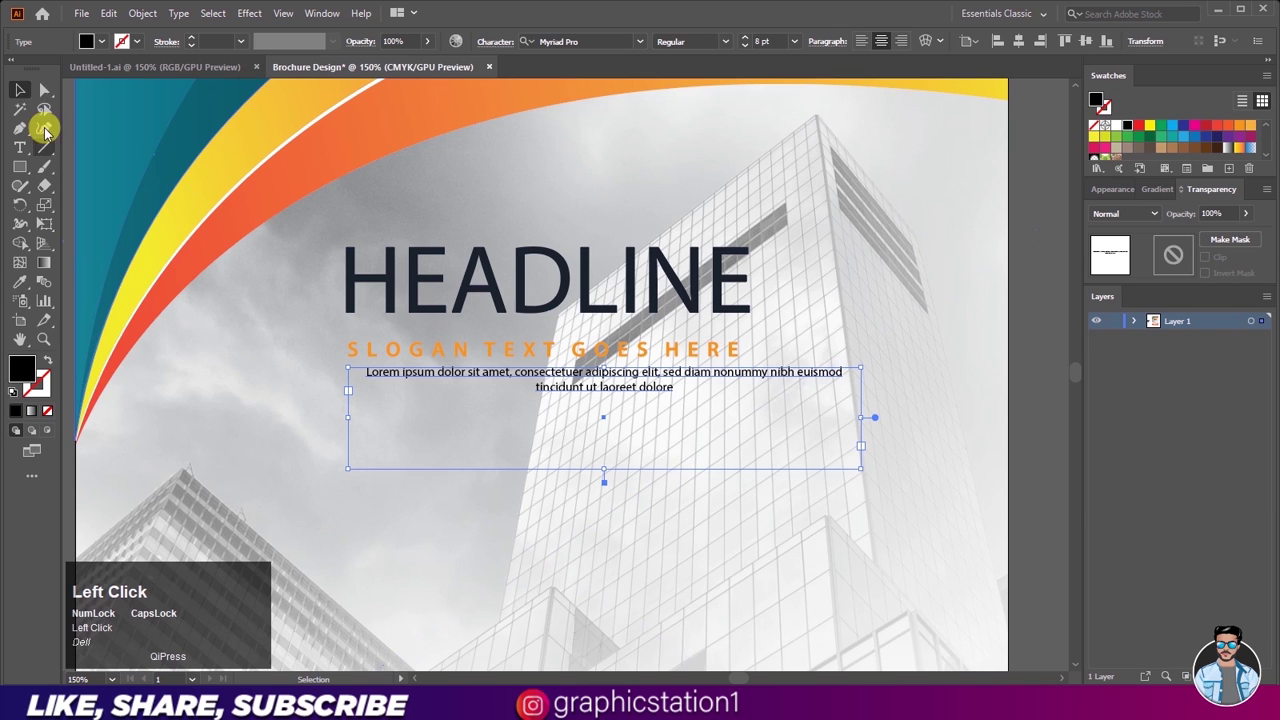
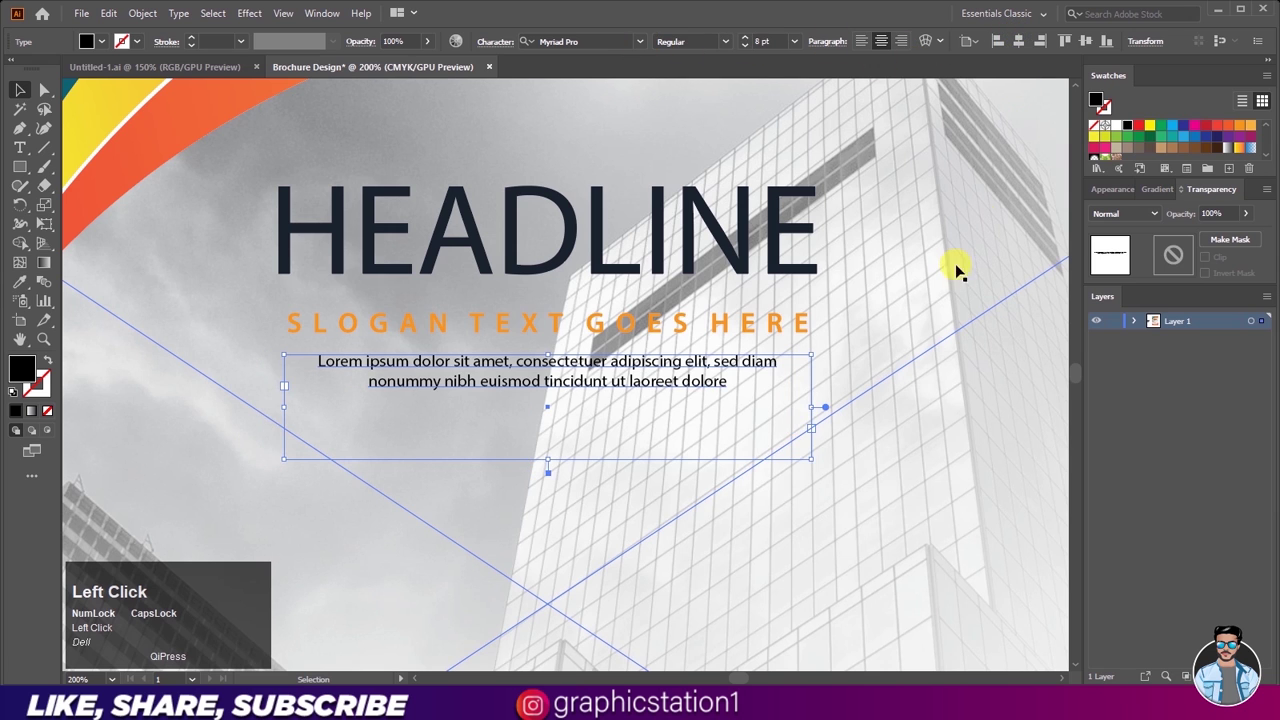
Step: Deselect the masked photo and select the slogan line to recolour it dark
scroll("down", 3)
scroll("down", 3)
scroll("up", 3)
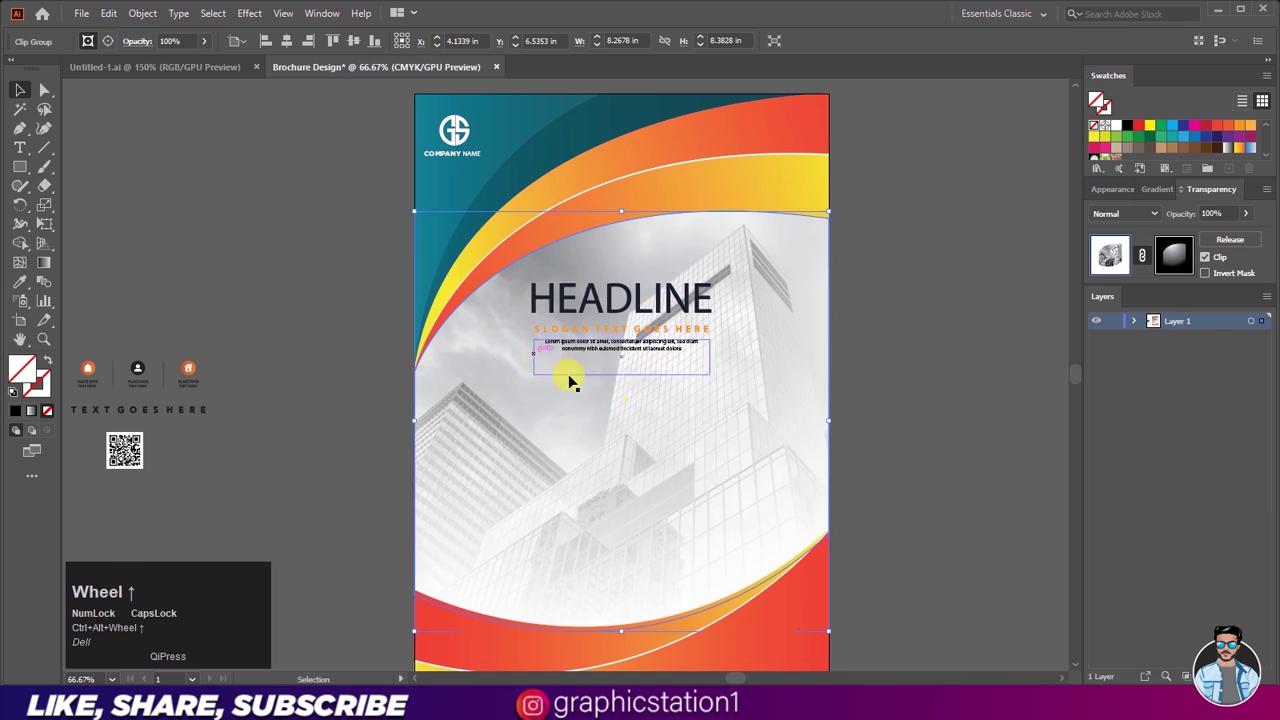
scroll("down", 3)
scroll("up", 3)
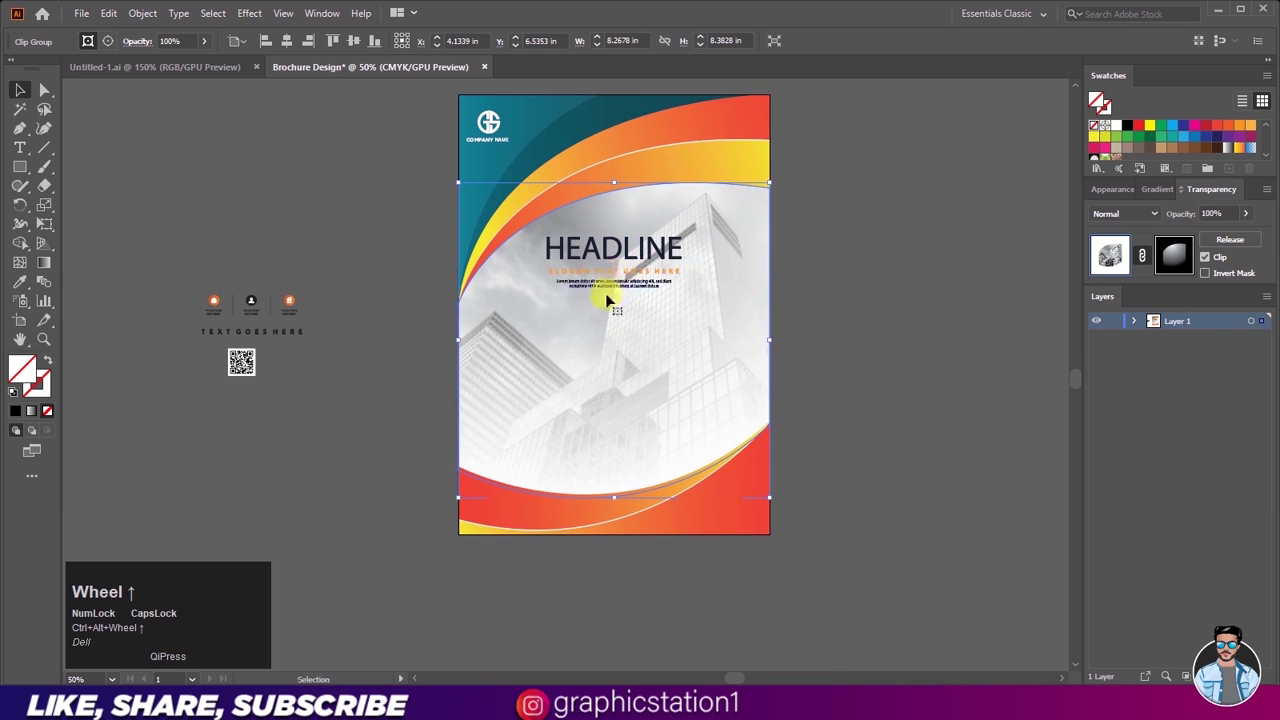
left_click(373, 307)
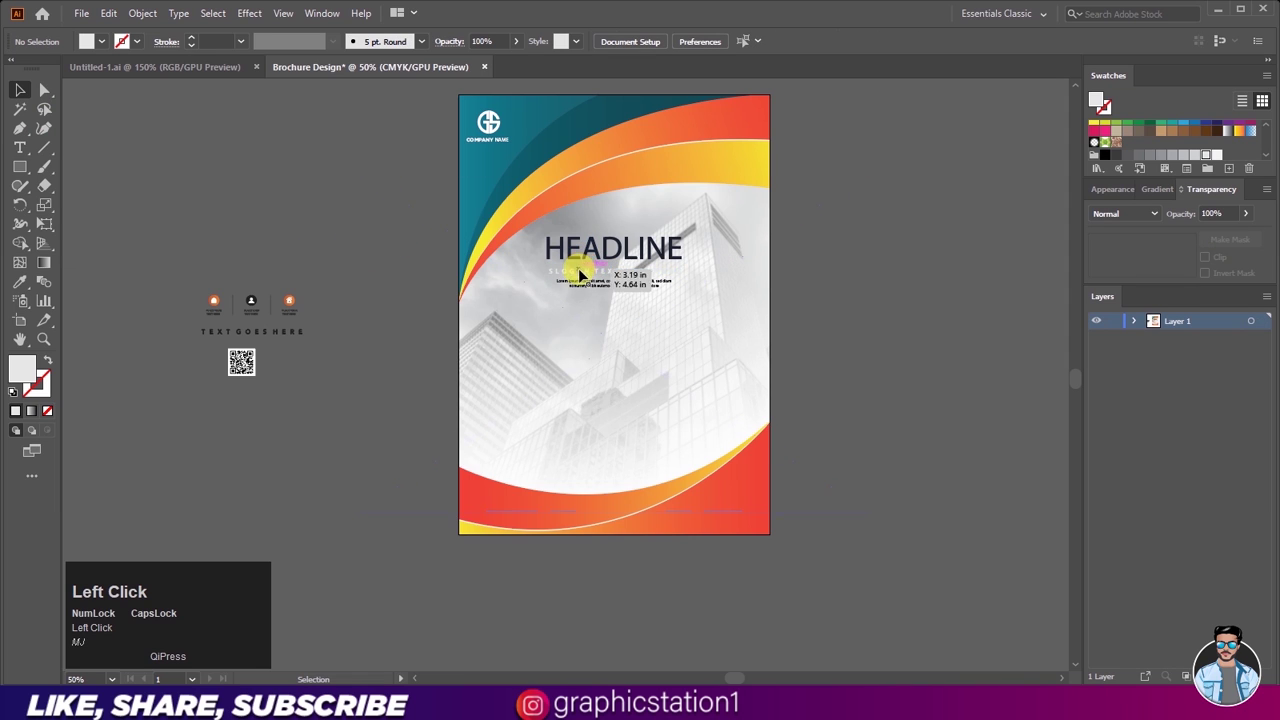
left_click(583, 280)
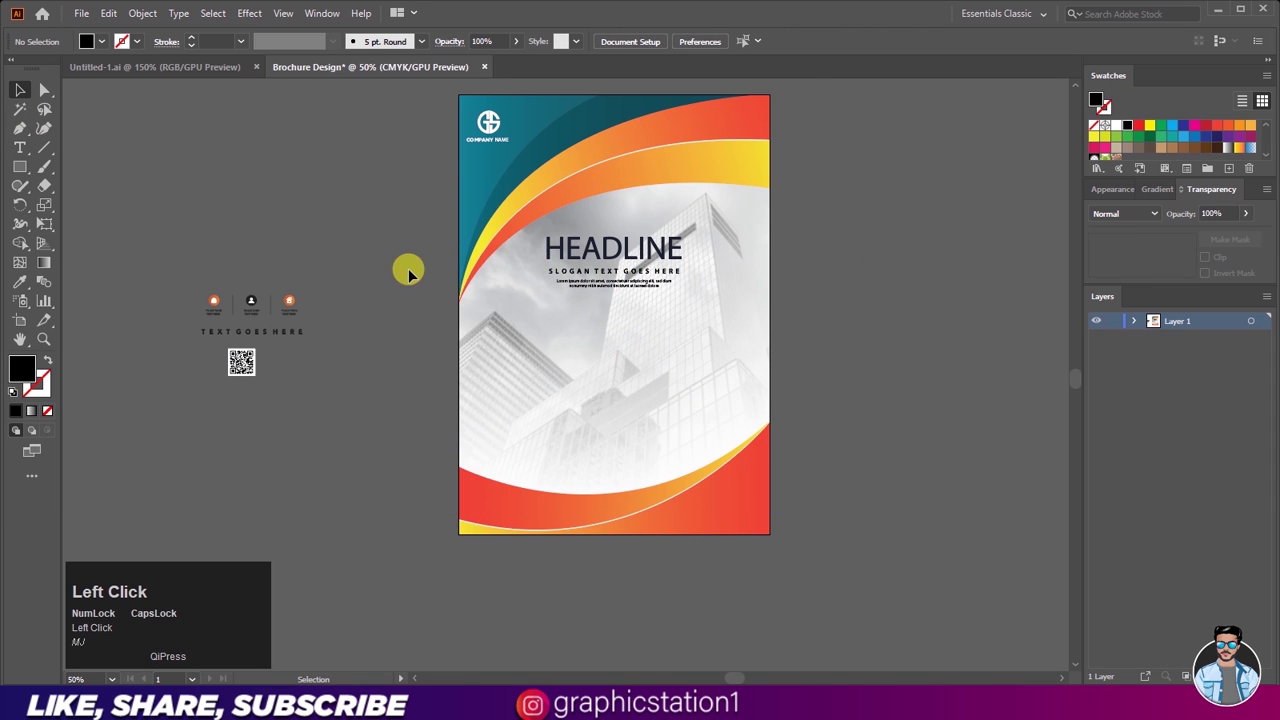
Step: Move the contact icons group from the pasteboard onto the lower cover
scroll("up", 3)
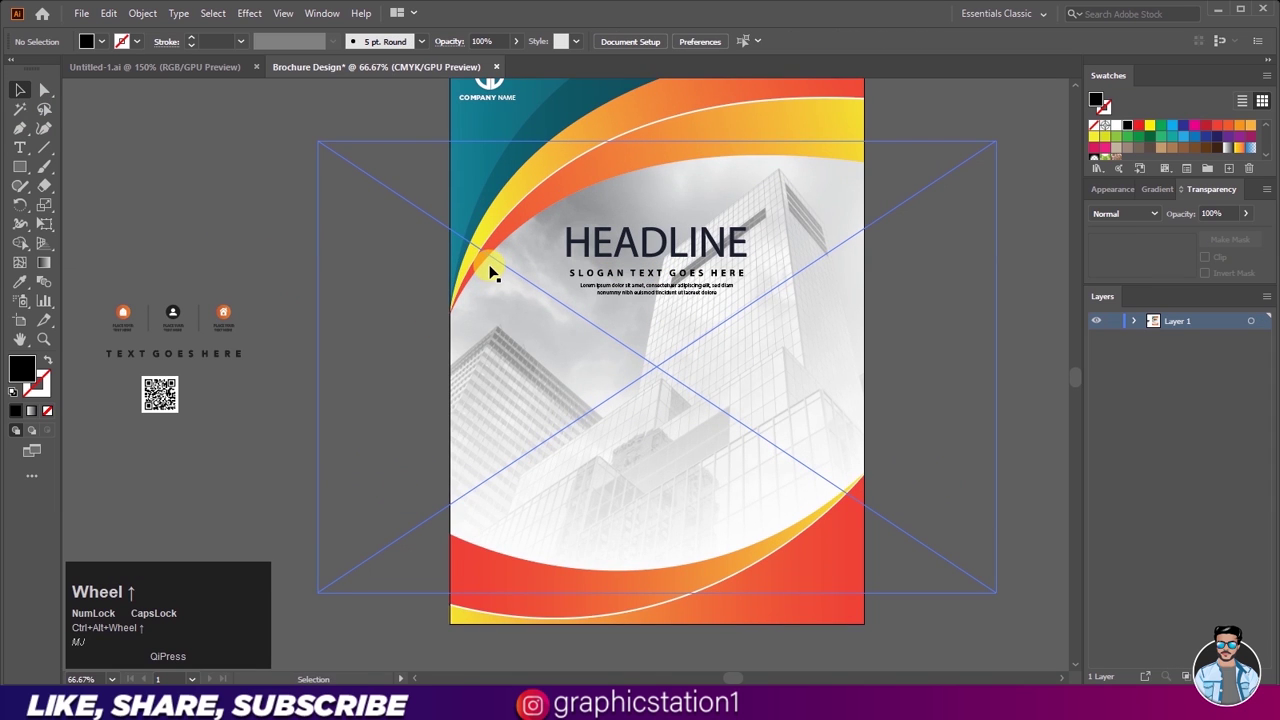
left_click_drag(407, 304, 232, 319)
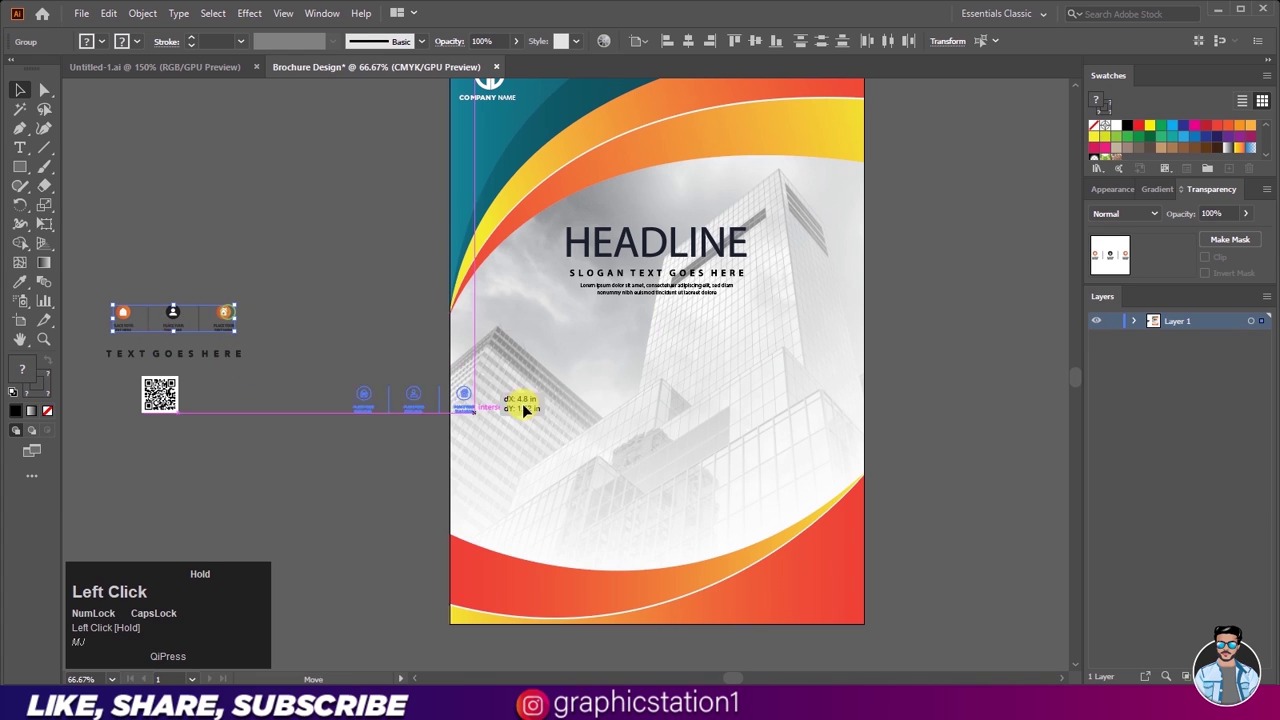
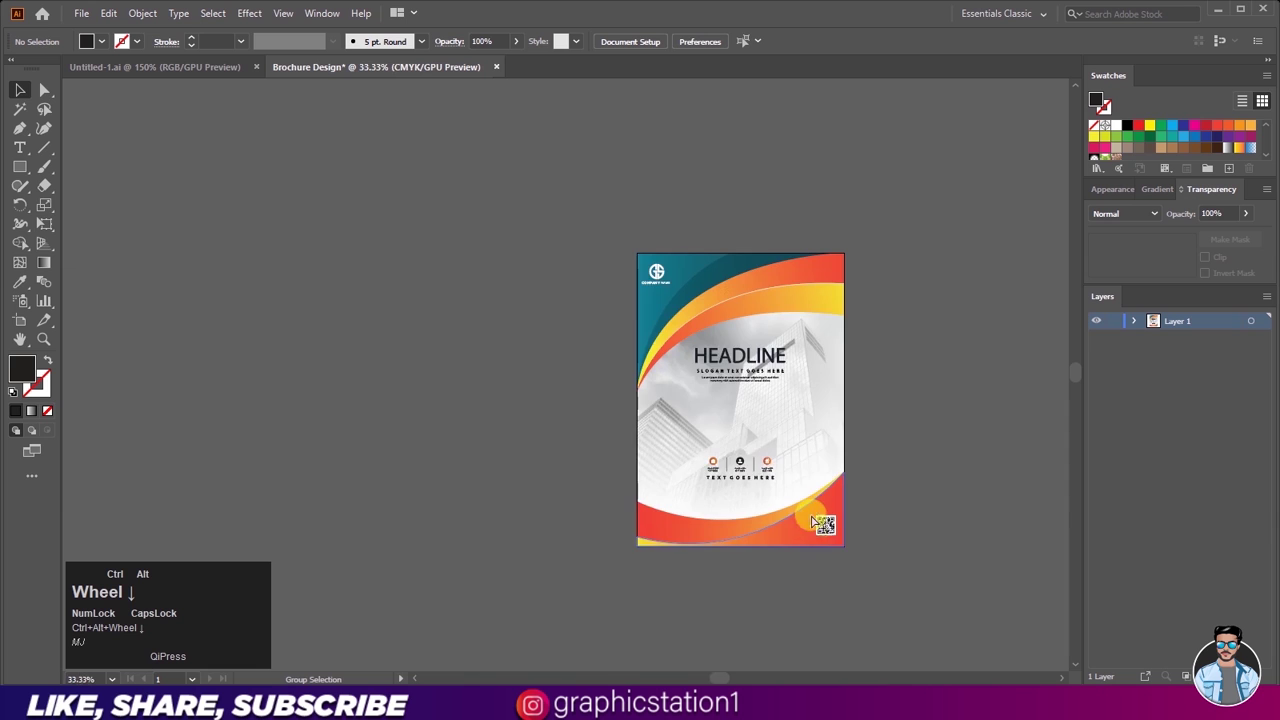
Step: With the Pen tool, draw a curved path along the top bands from the left edge to the top-right corner
scroll("up", 3)
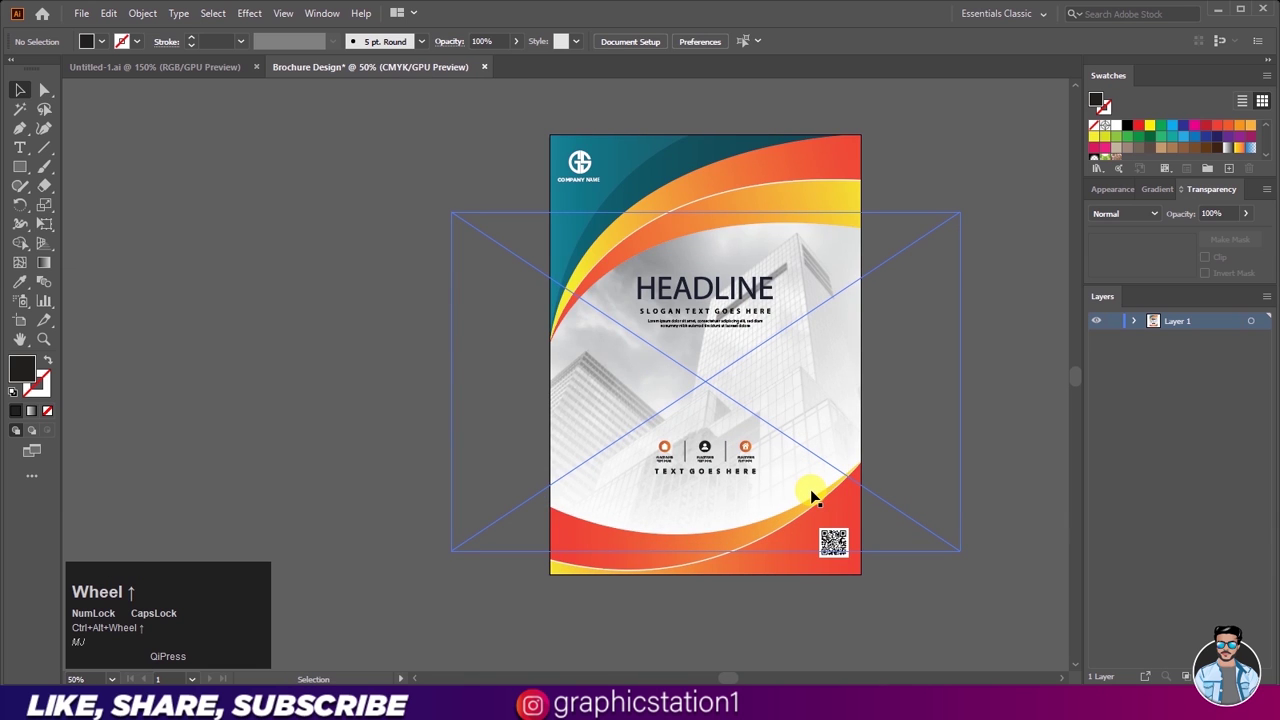
scroll("up", 3)
scroll("down", 3)
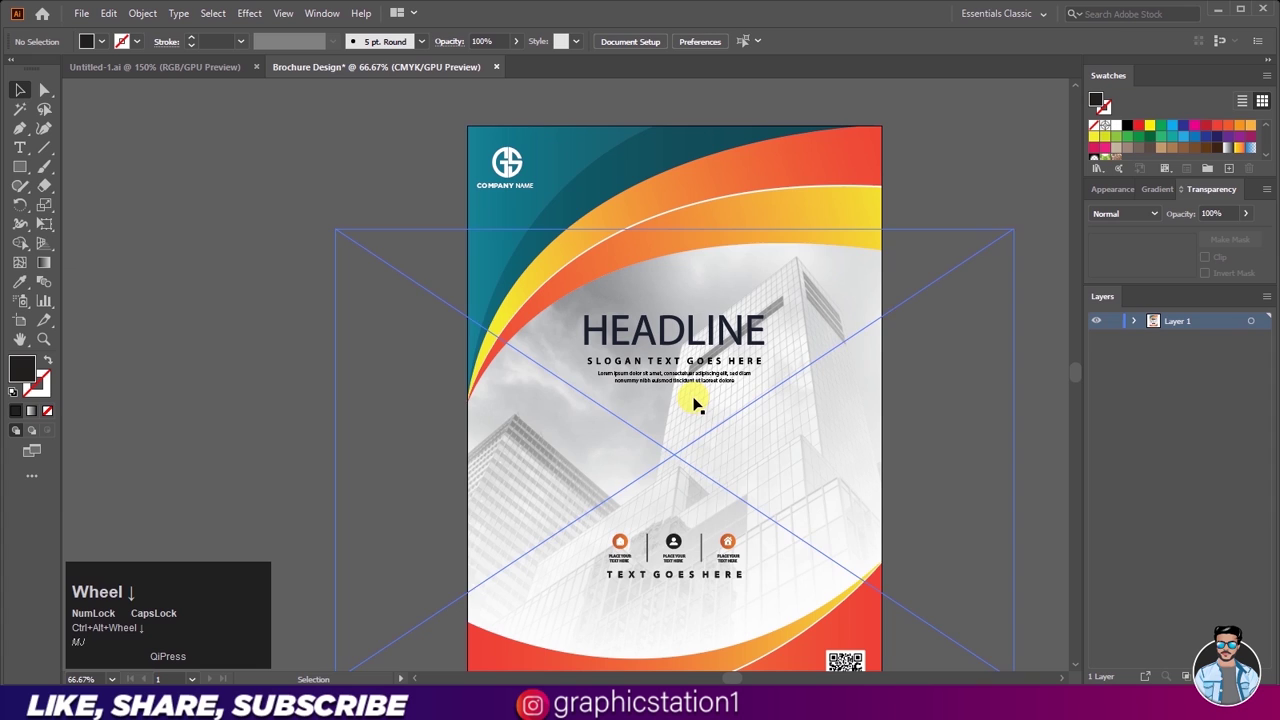
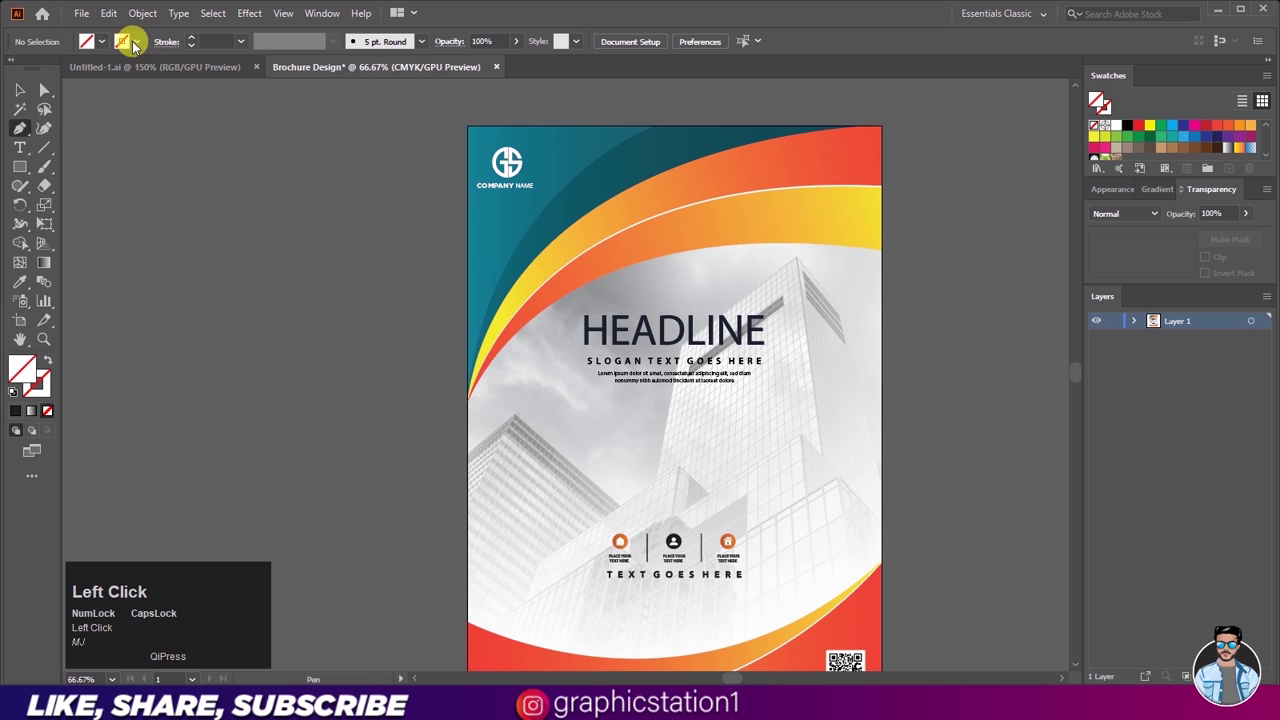
scroll("down", 3)
scroll("up", 3)
key("Caps_Lock")
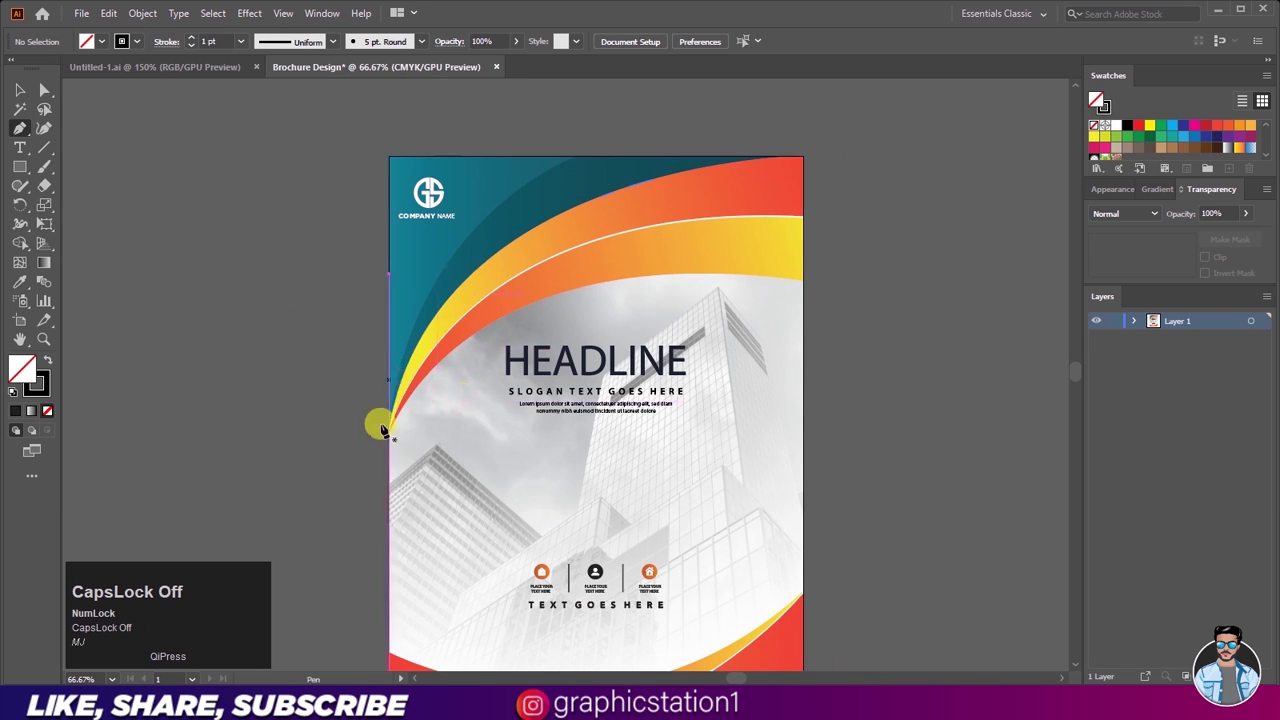
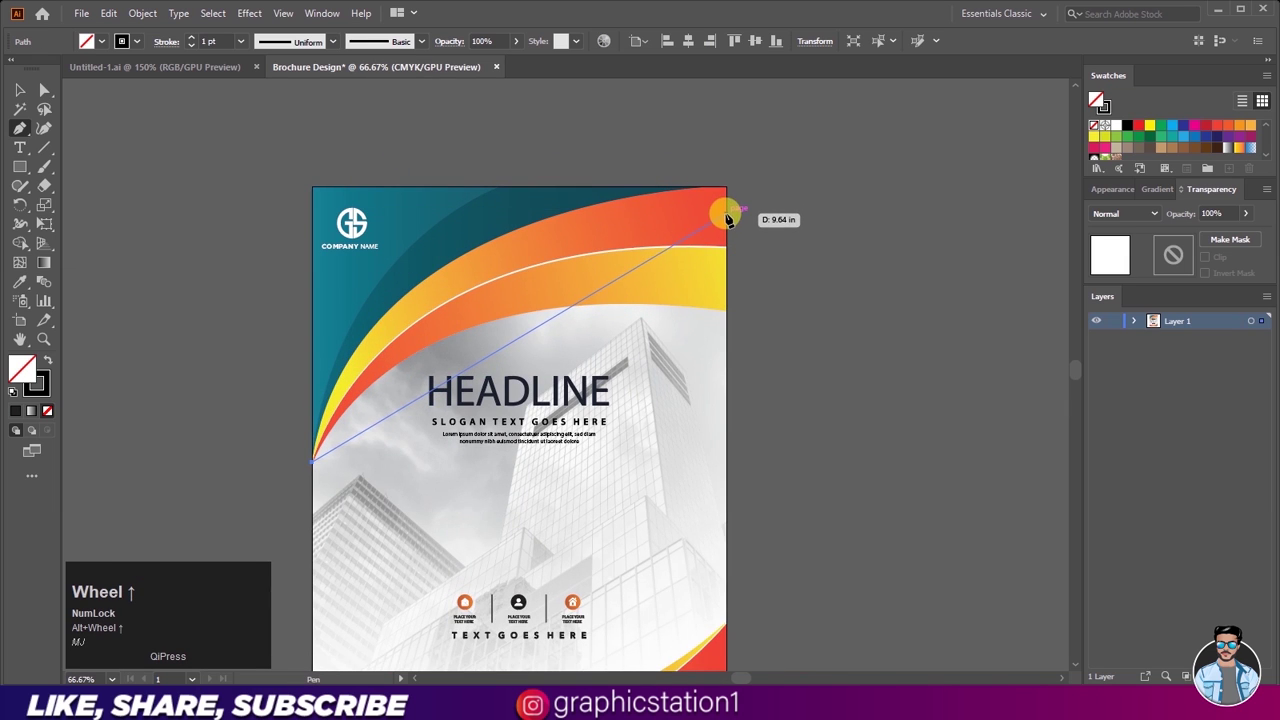
left_click_drag(840, 220, 1077, 220)
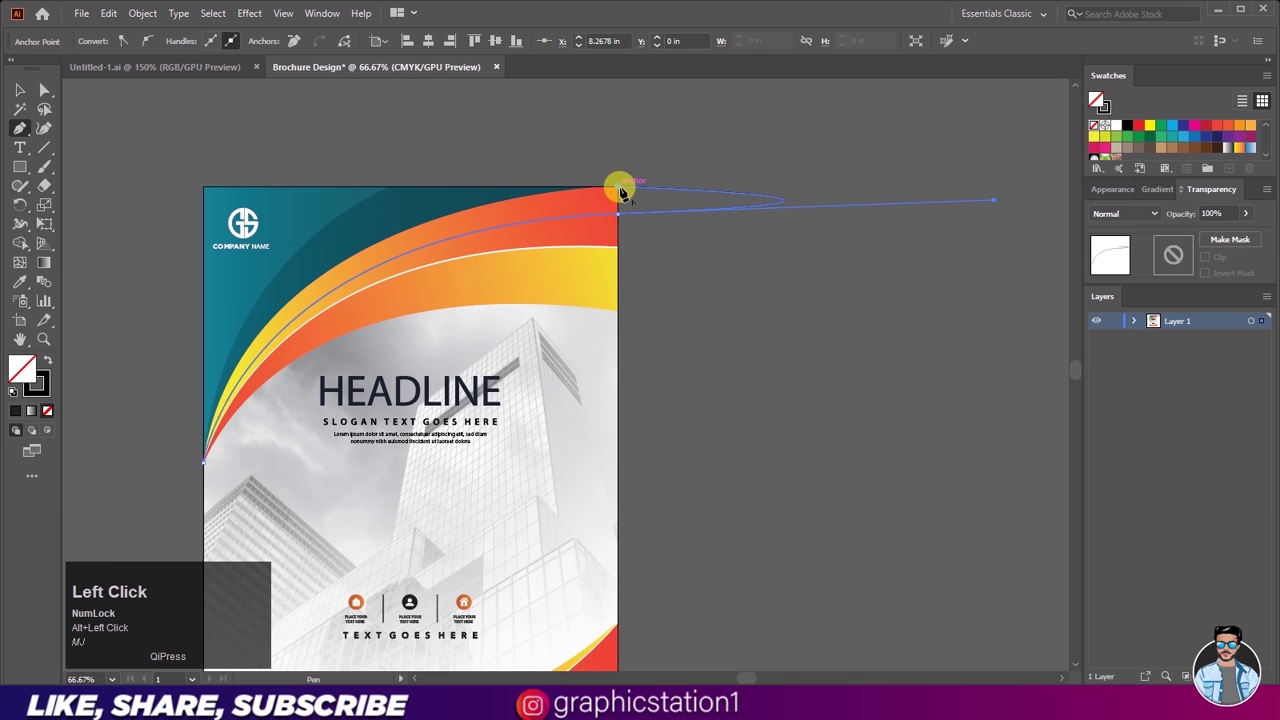
key("ctrl+z")
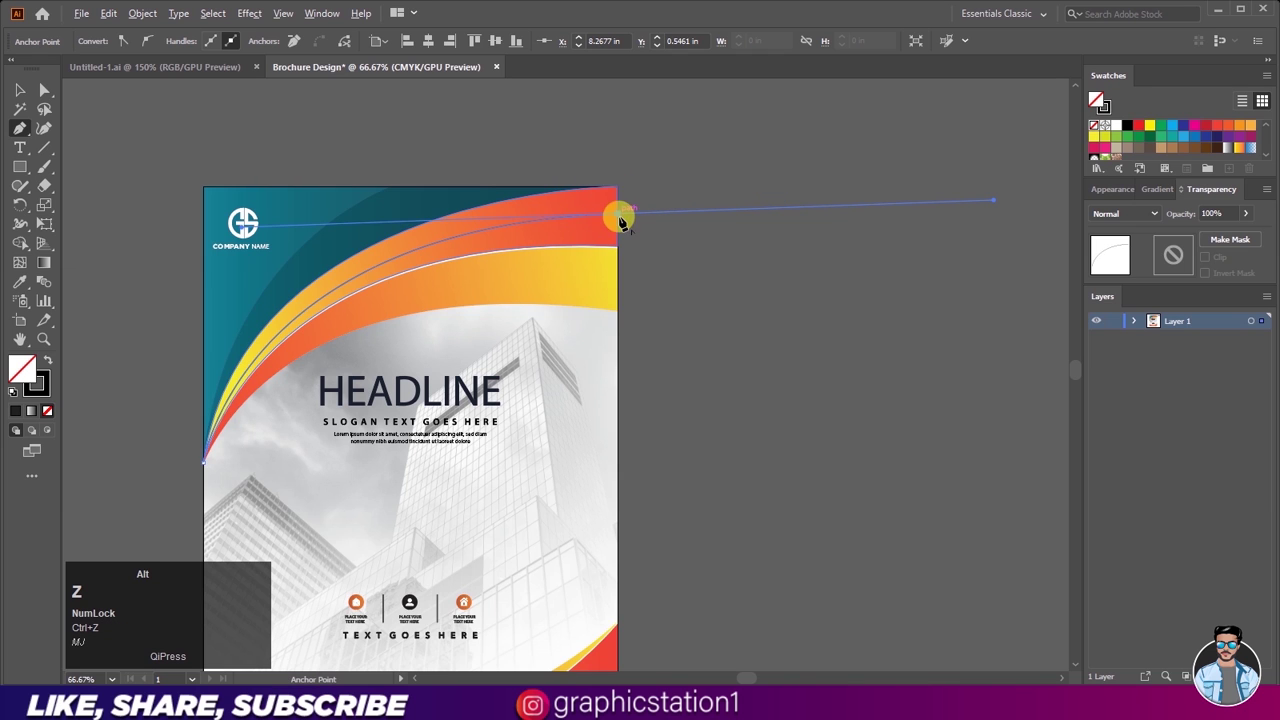
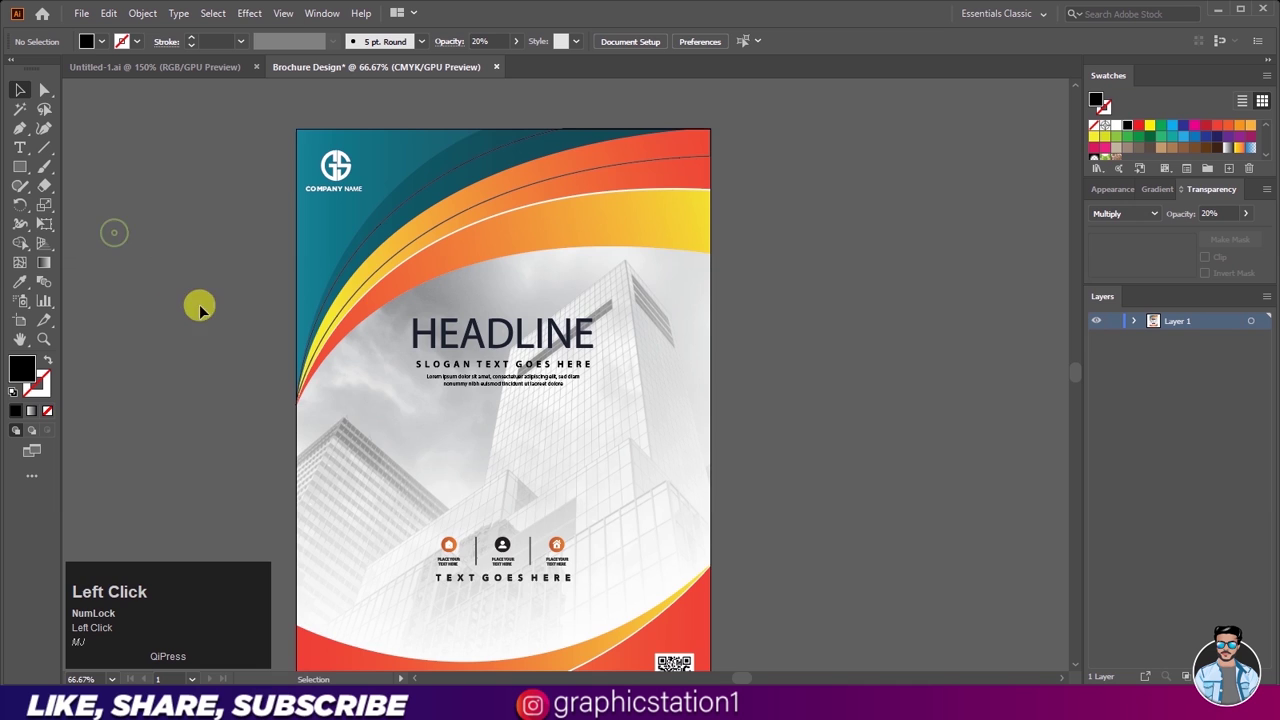
scroll("up", 3)
left_click(378, 218)
scroll("down", 3)
left_click(107, 49)
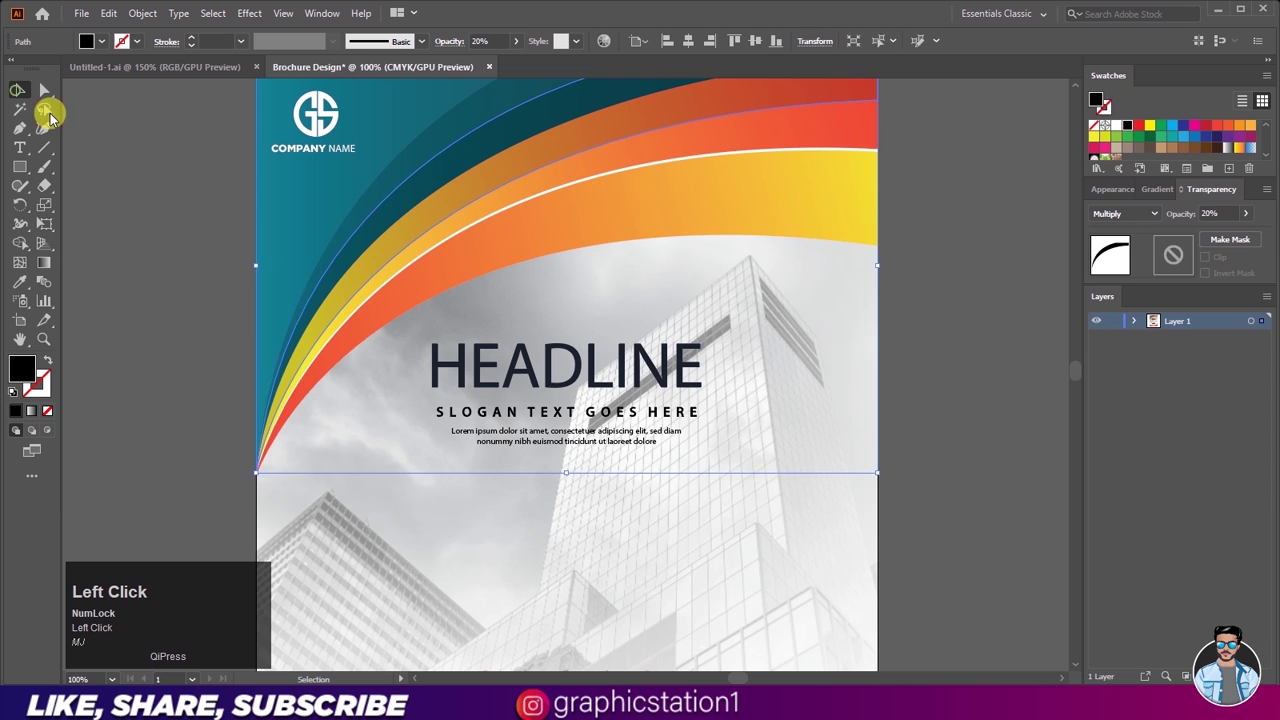
scroll("down", 3)
scroll("up", 3)
scroll("down", 3)
scroll("up", 3)
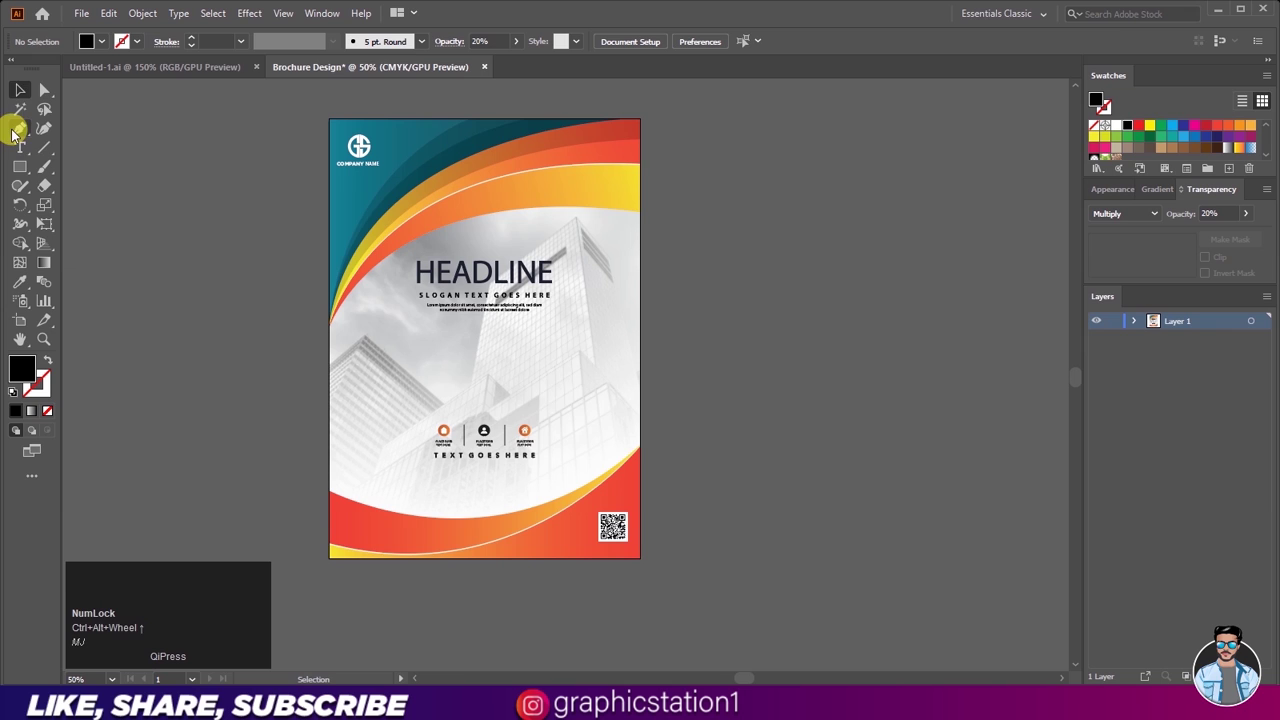
Step: Draw a no-fill crescent from the top-right corner down the left edge and close it at its start
left_click(20, 132)
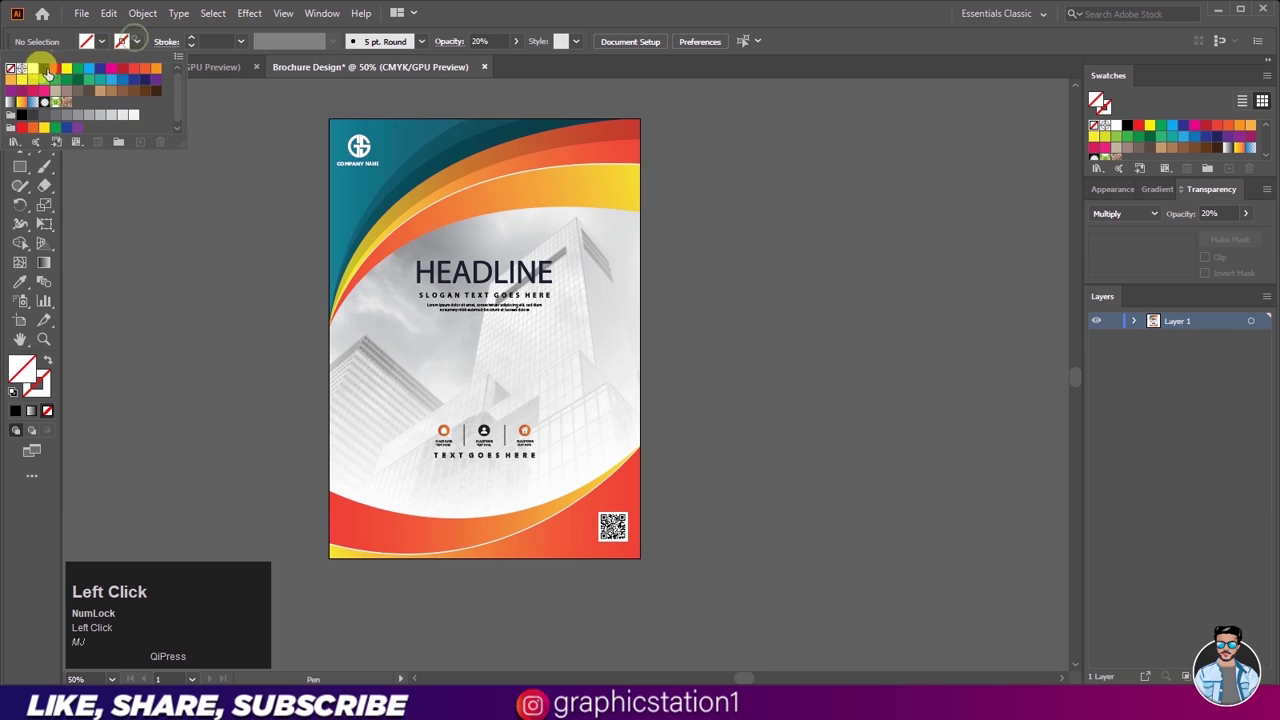
scroll("down", 3)
scroll("up", 3)
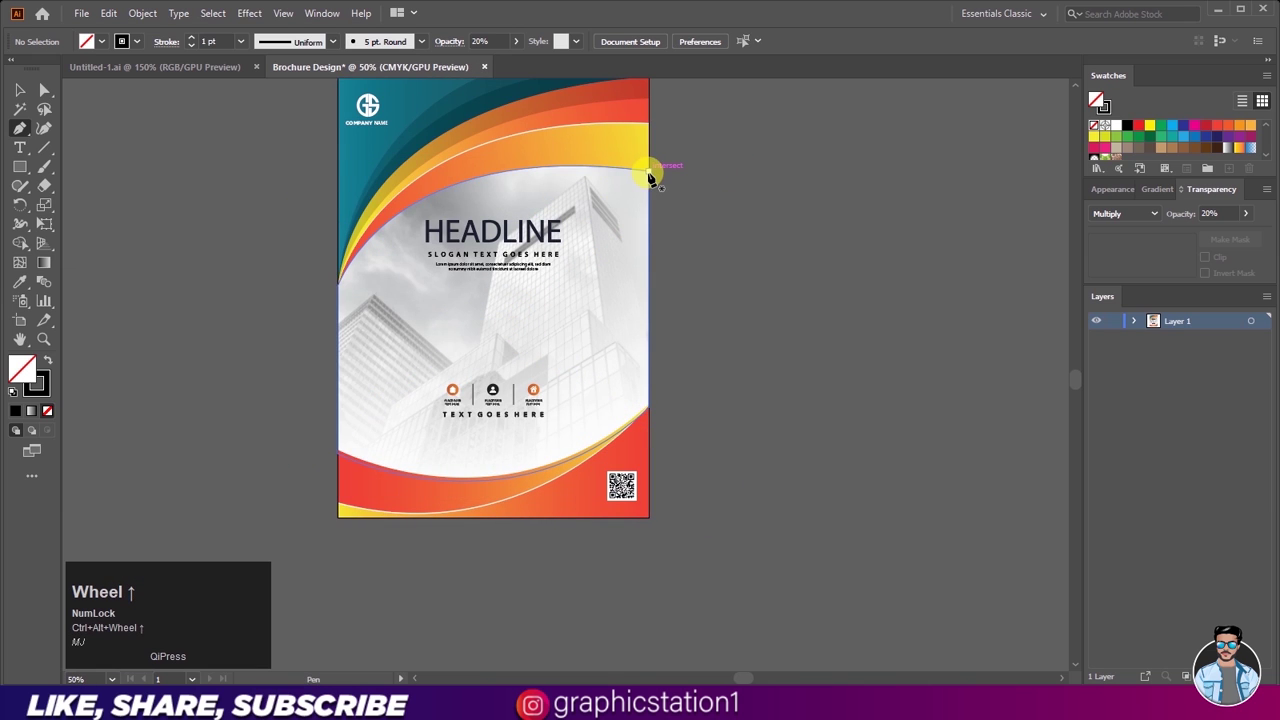
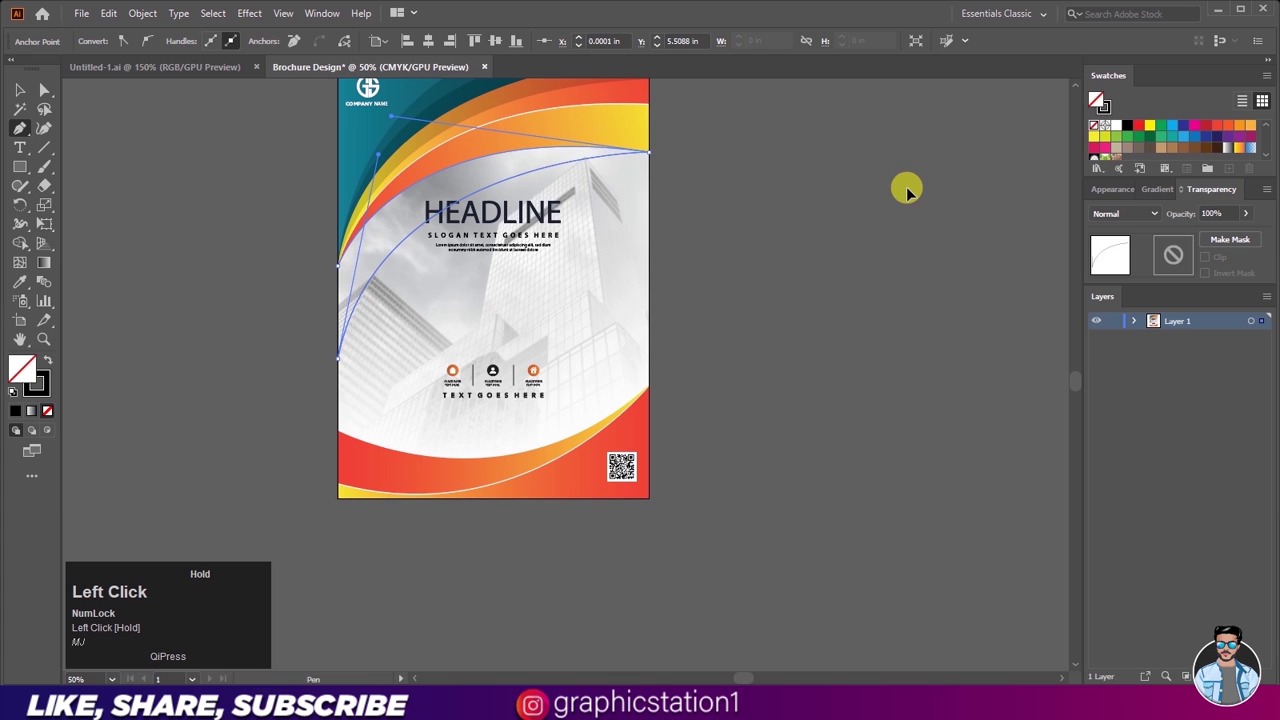
scroll("up", 3)
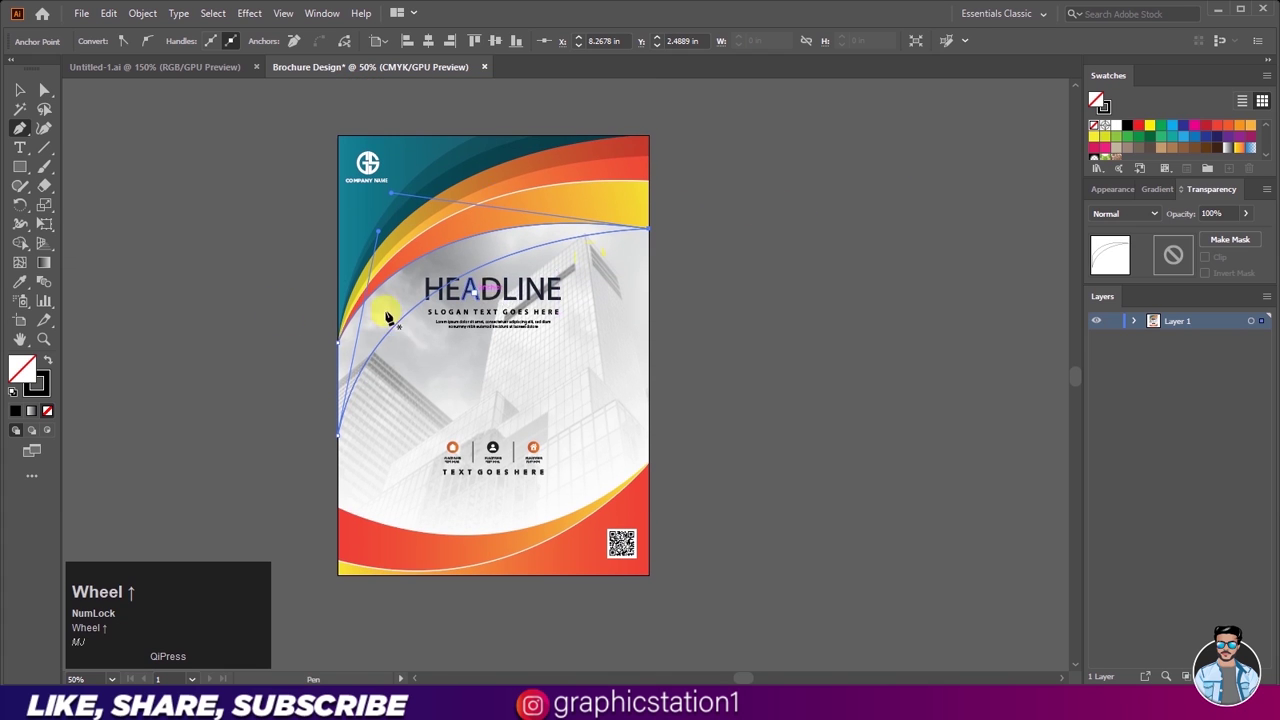
left_click(21, 99)
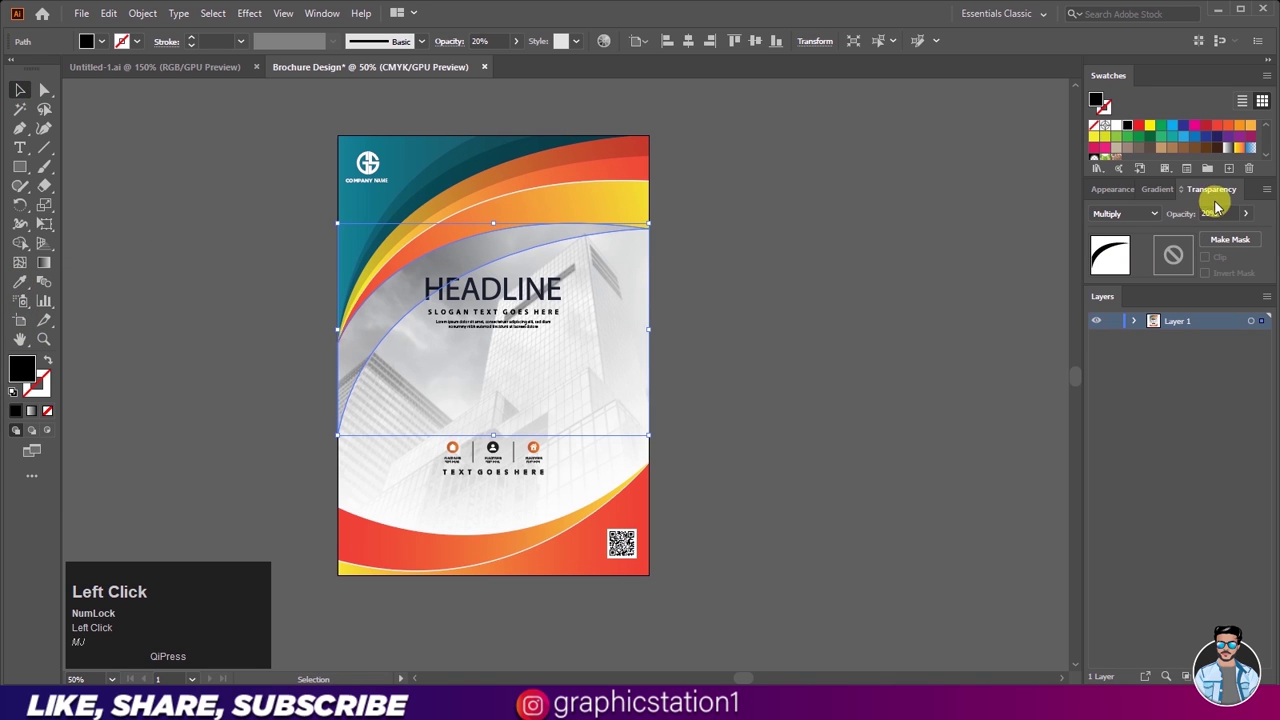
Step: Adjust the second crescent's transparency, keeping Multiply at 20% opacity
key("ctrl+w")
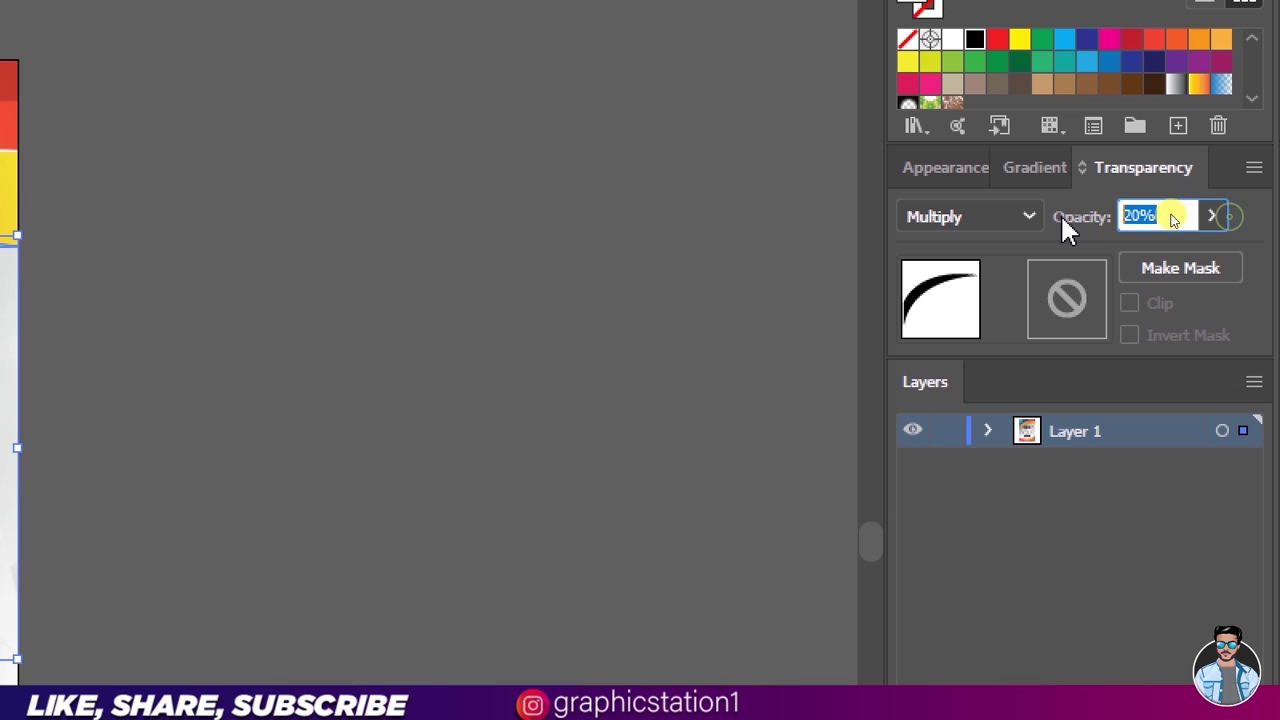
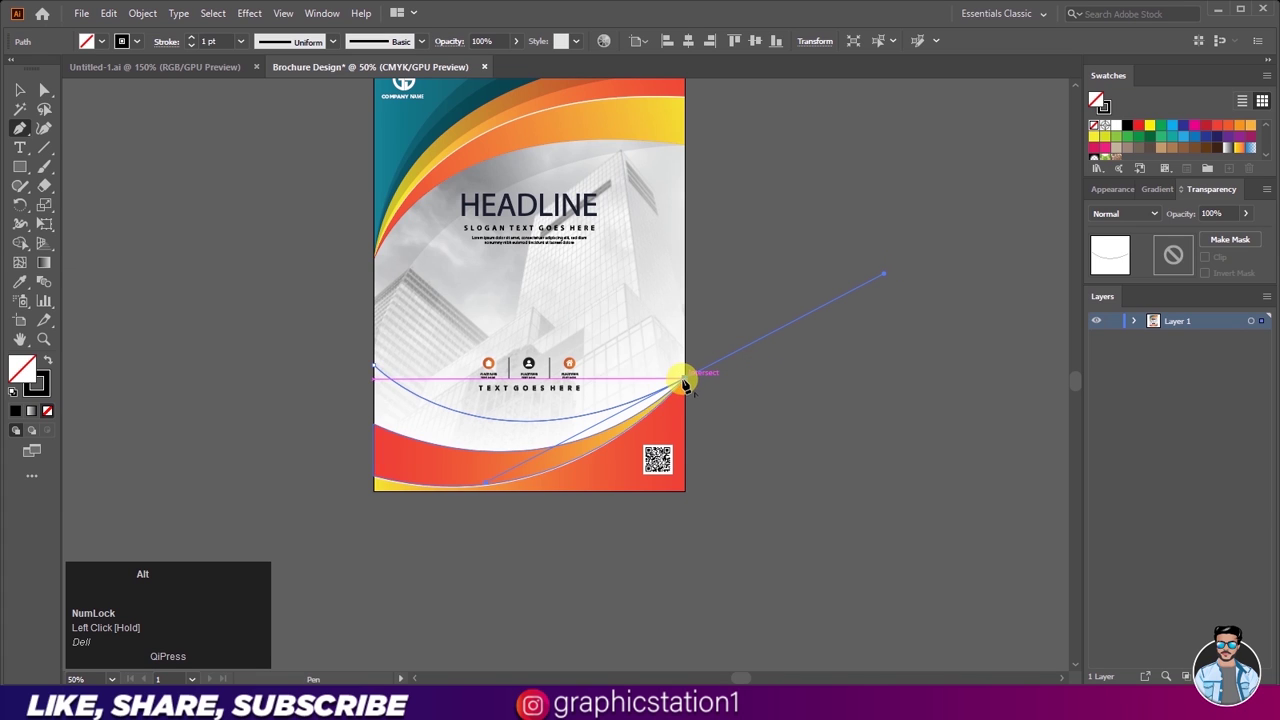
Step: Close the lower crescent along the bottom band at Multiply 10% and zoom out to review the finished cover
left_click_drag(377, 461, 376, 461)
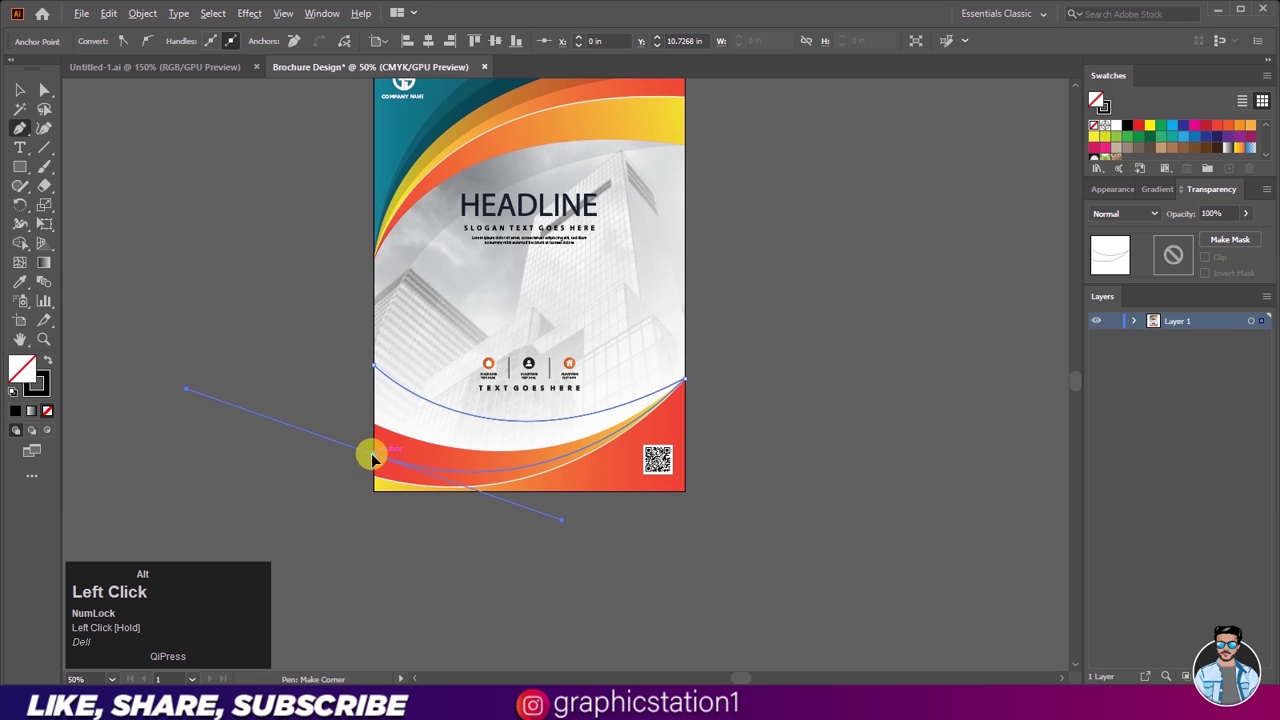
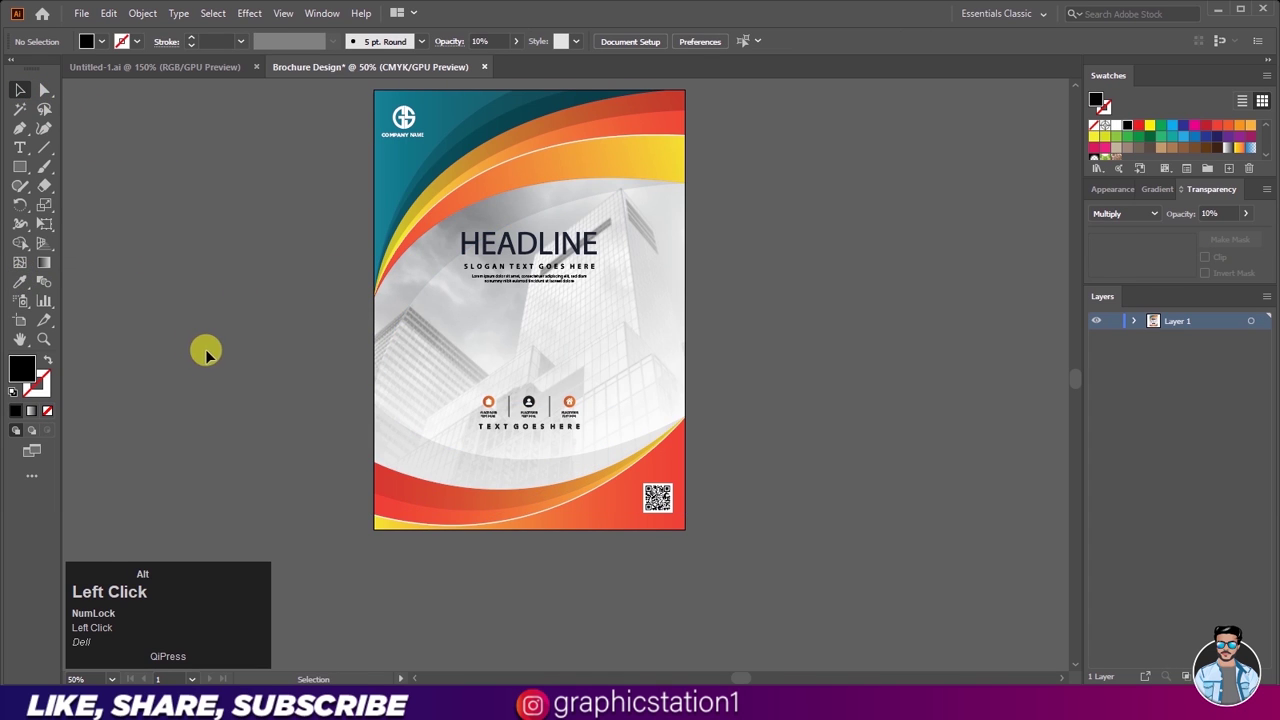
scroll("down", 3)
scroll("down", 3)
scroll("up", 3)
scroll("up", 3)
scroll("up", 3)
scroll("down", 3)
scroll("down", 3)
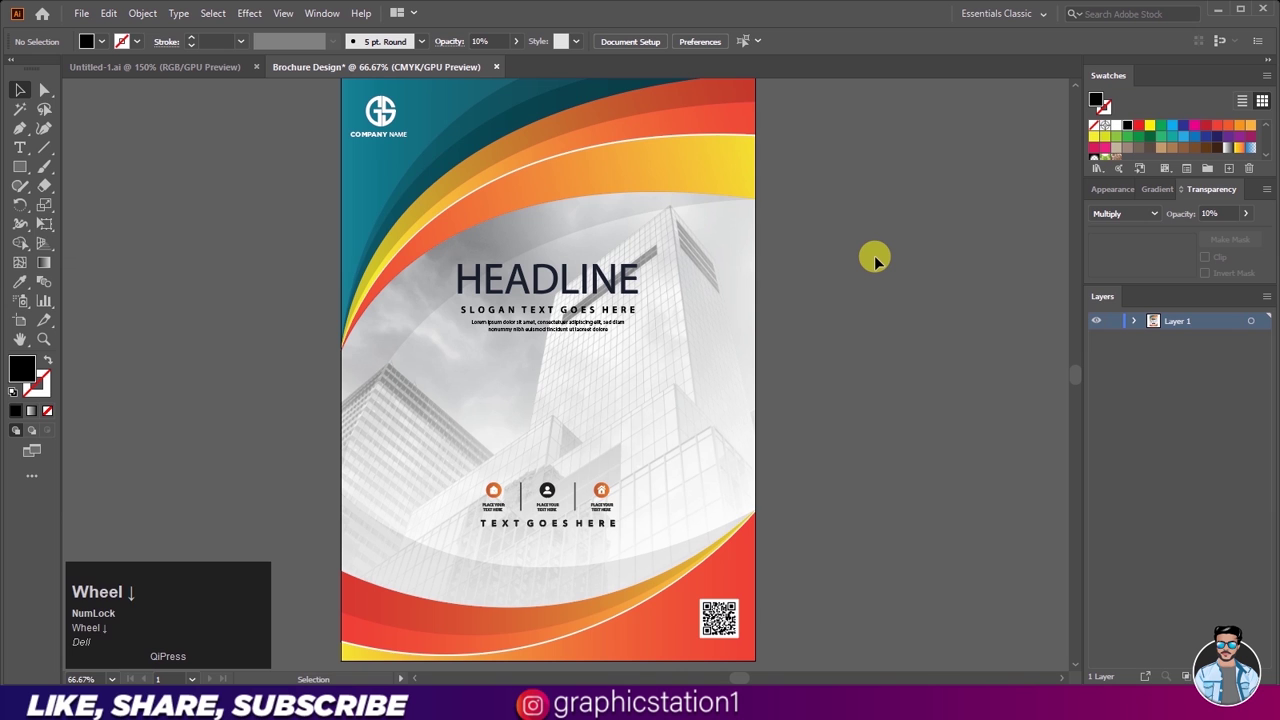